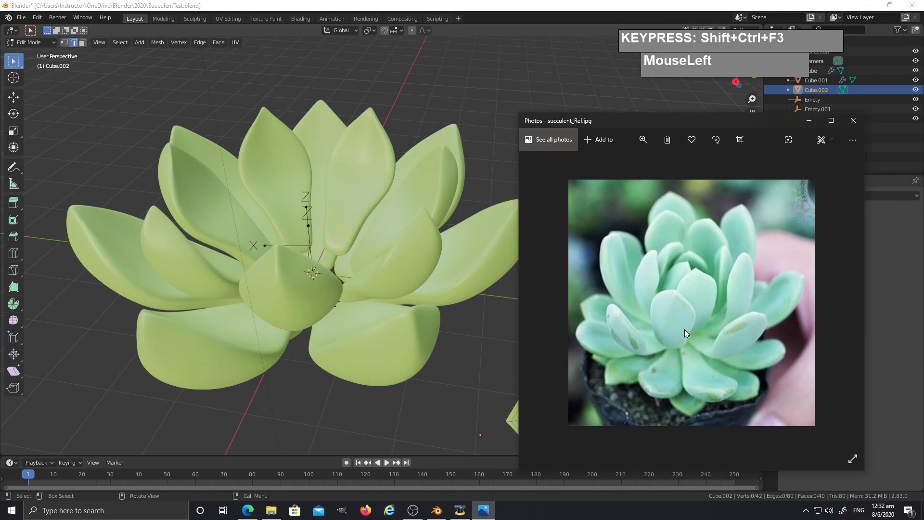
Orbit around the finished succulent to inspect the rosette's centre
middle_click(373, 273)
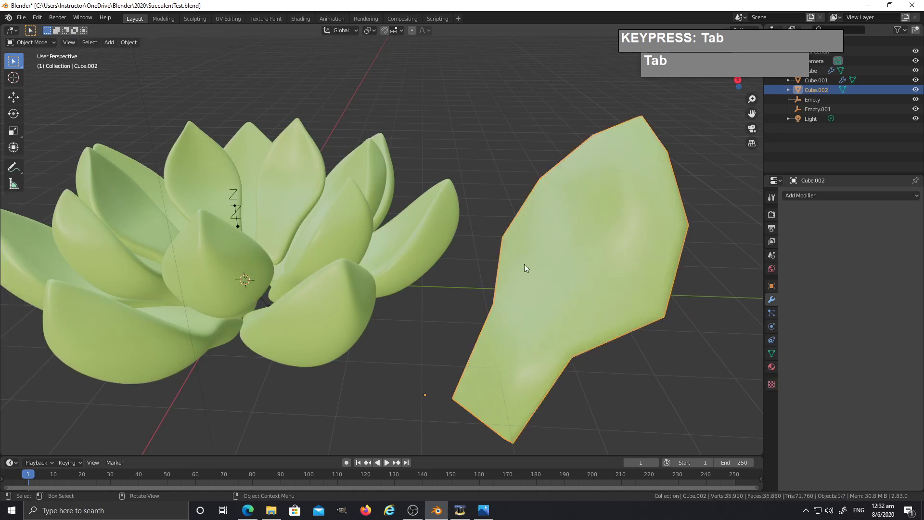
middle_click(474, 265)
middle_click(513, 289)
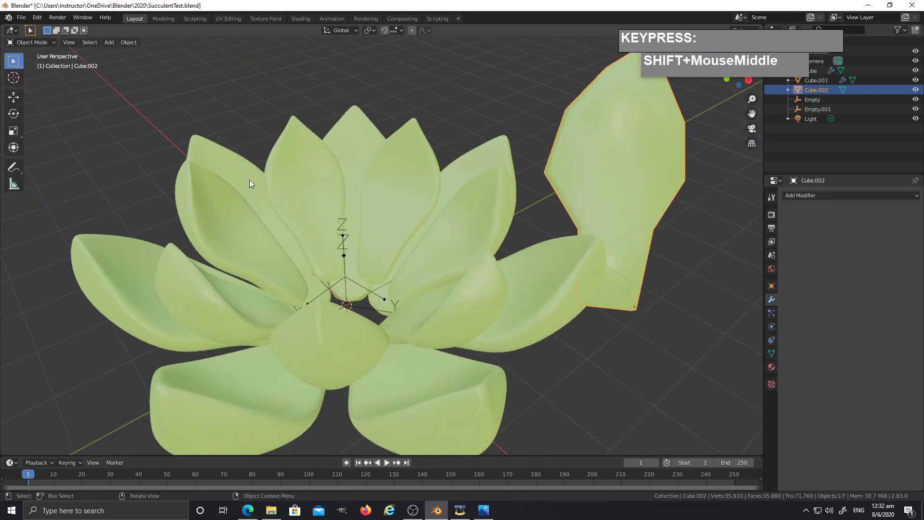
Start a brand-new General file and look over the default cube from several sides
click(26, 22)
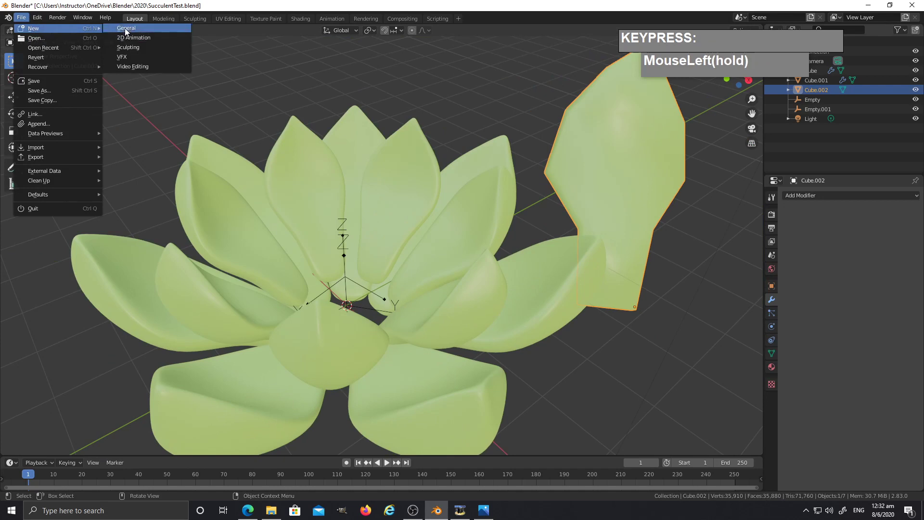
scroll(up, 3)
scroll(down, 3)
click(409, 246)
scroll(up, 3)
middle_click(420, 251)
scroll(up, 3)
middle_click(458, 262)
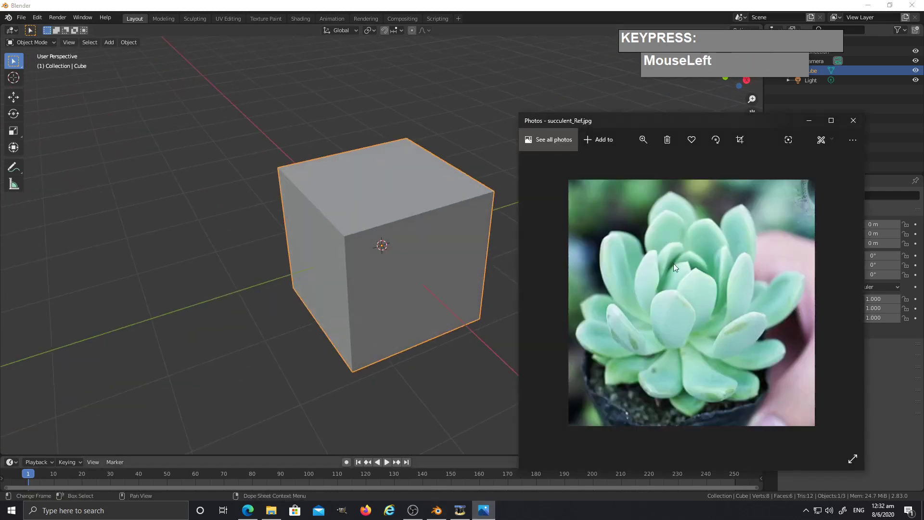
middle_click(369, 326)
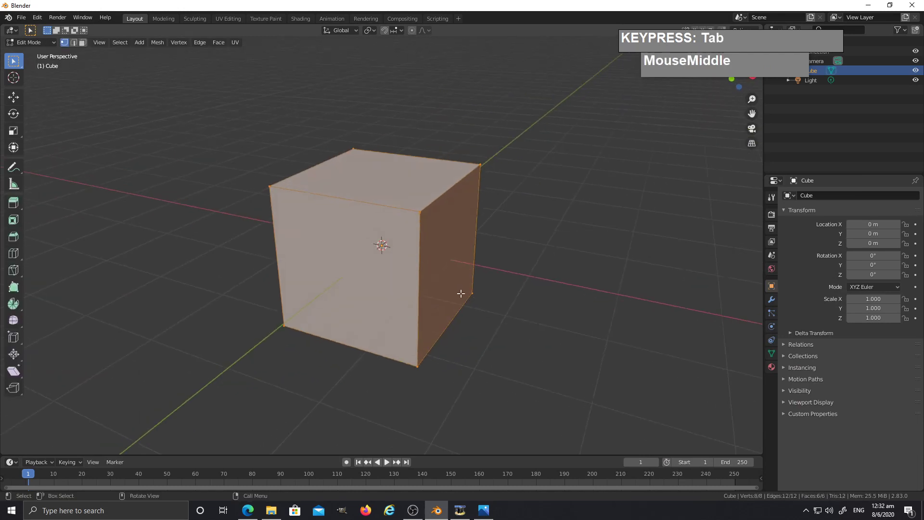
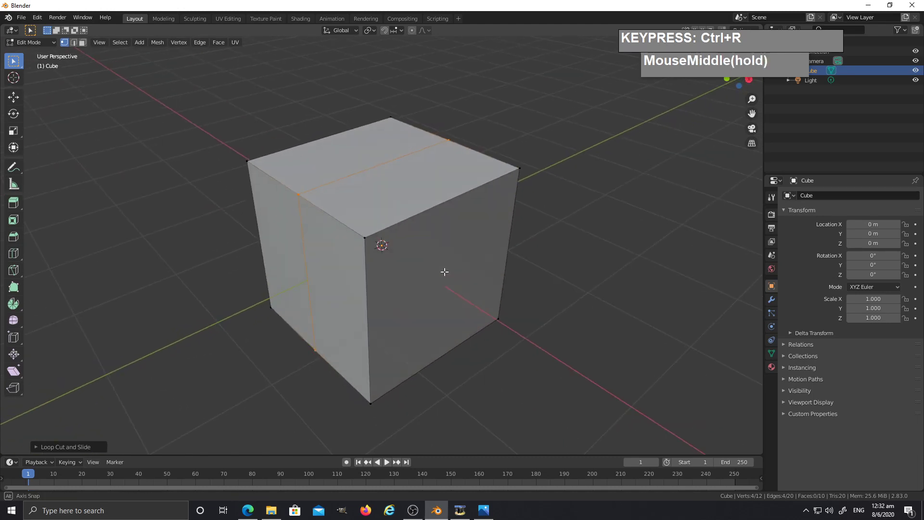
Select the whole cube and scale it into a tall narrow block tapered at both ends
key(a)
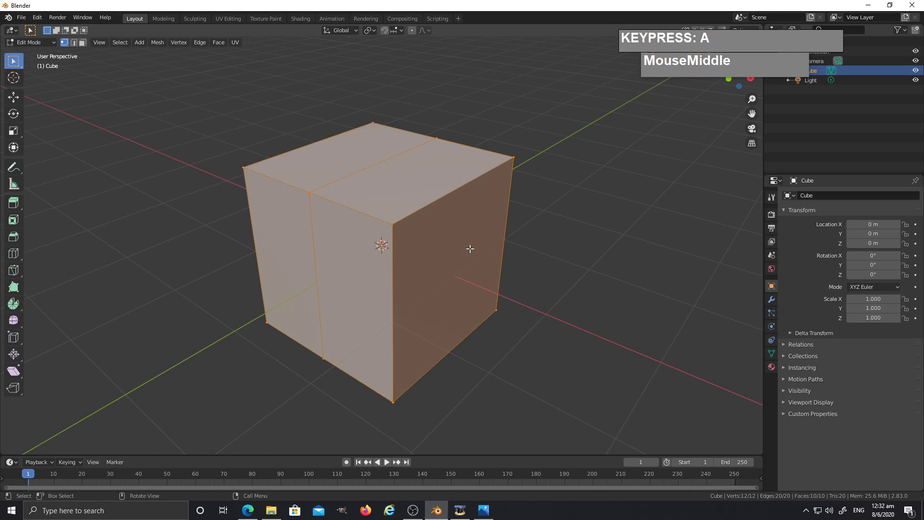
text(s)
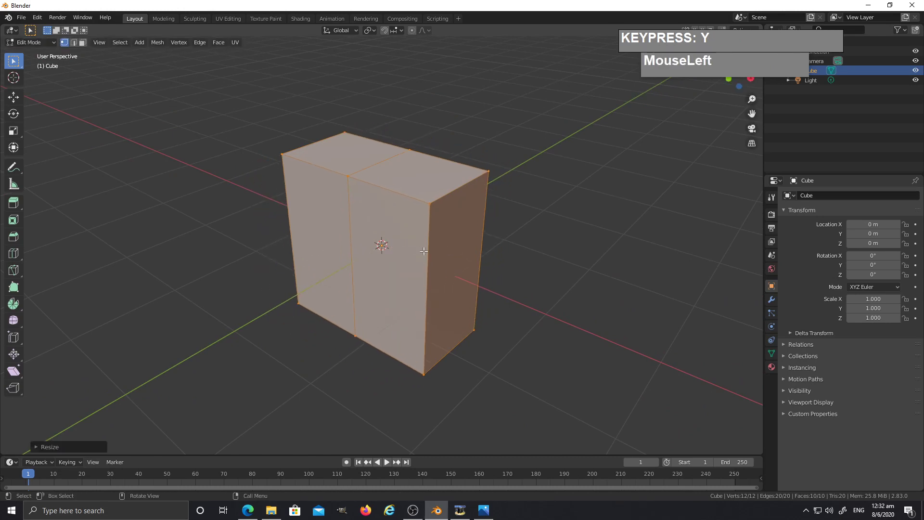
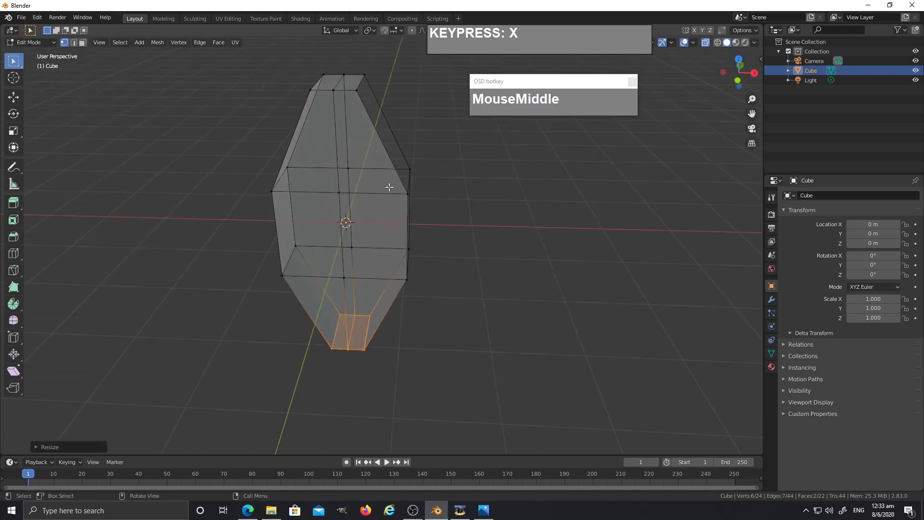
key(2)
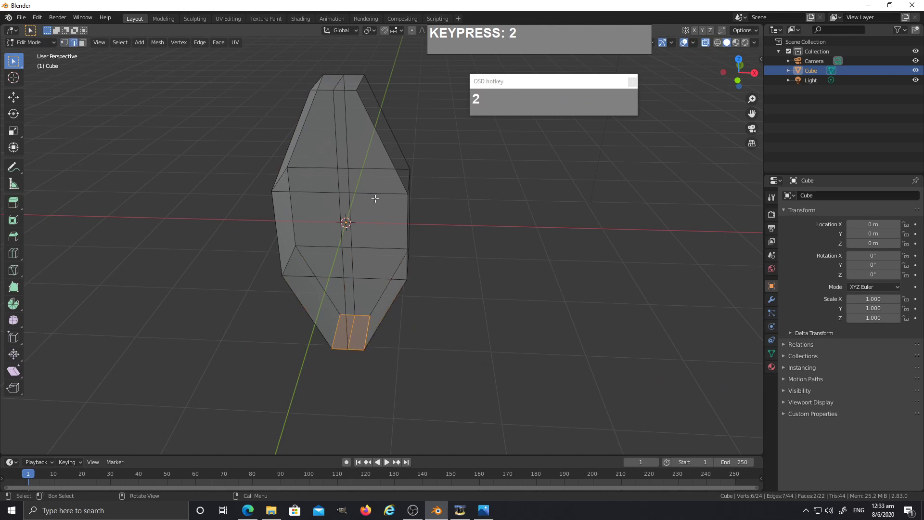
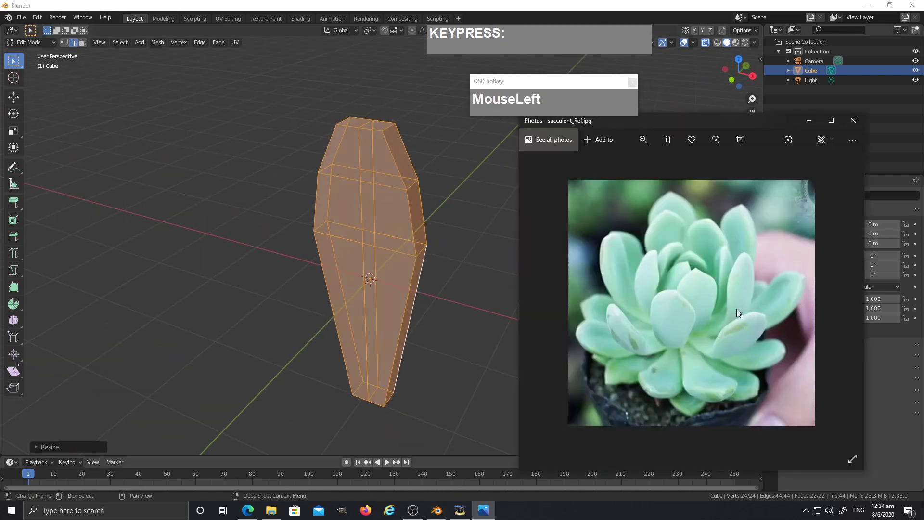
Select the top vertices and shift them along Y to flatten the block into a thin blade
middle_click(393, 247)
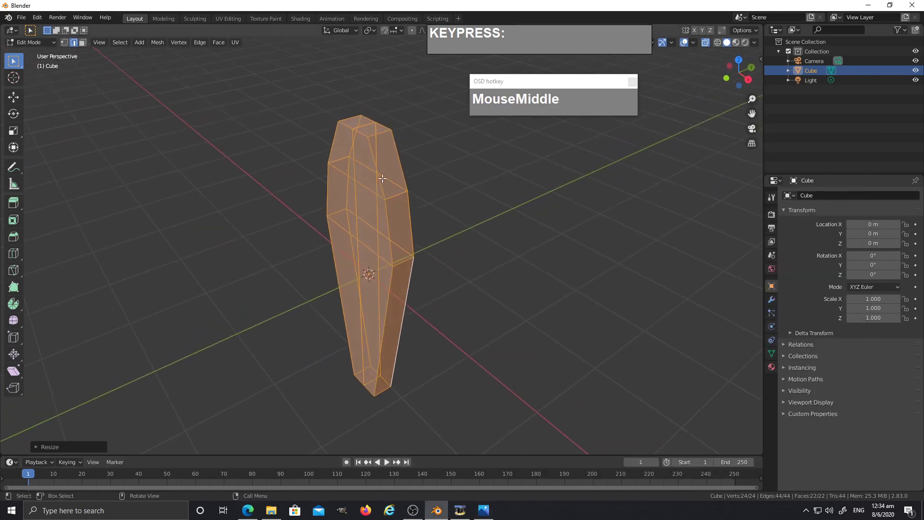
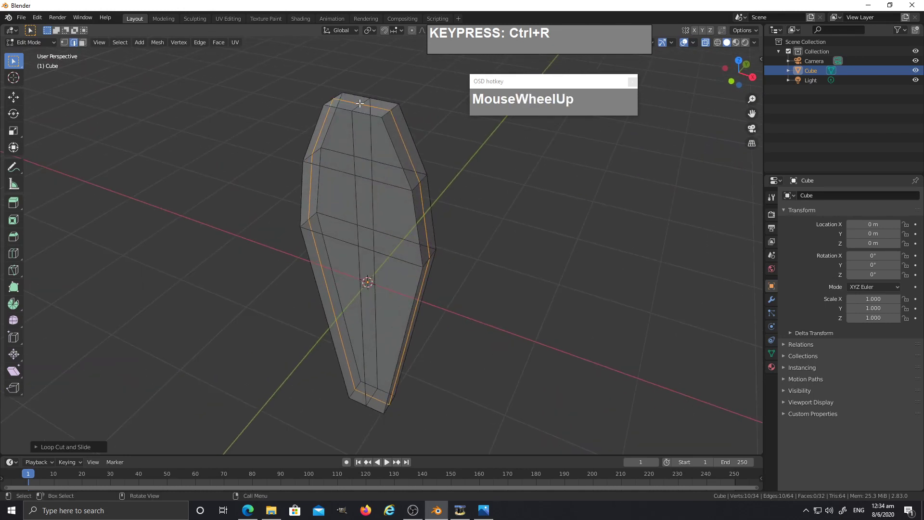
key(2)
click(356, 106)
click(367, 97)
middle_click(377, 126)
scroll(up, 3)
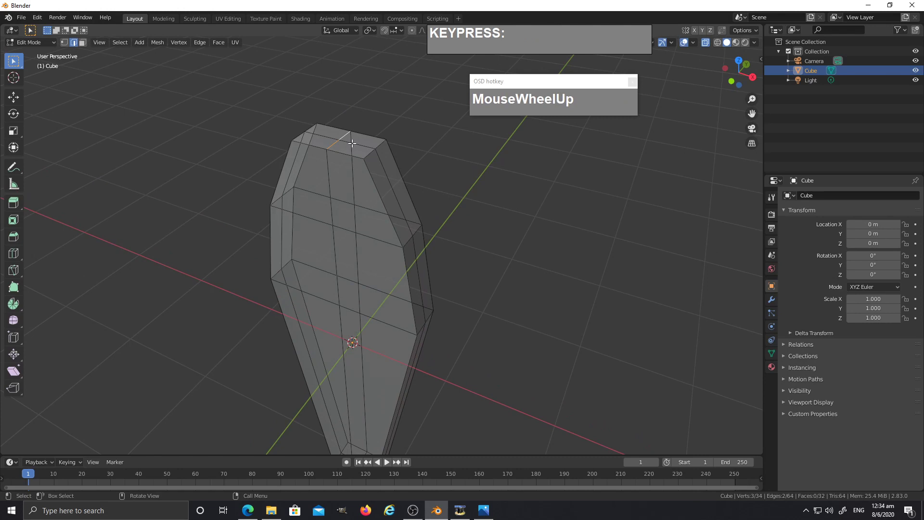
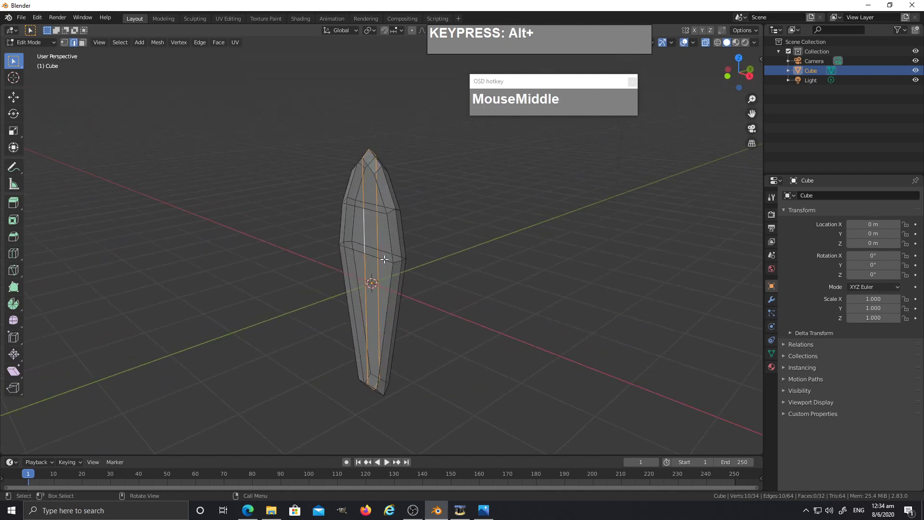
text(gy)
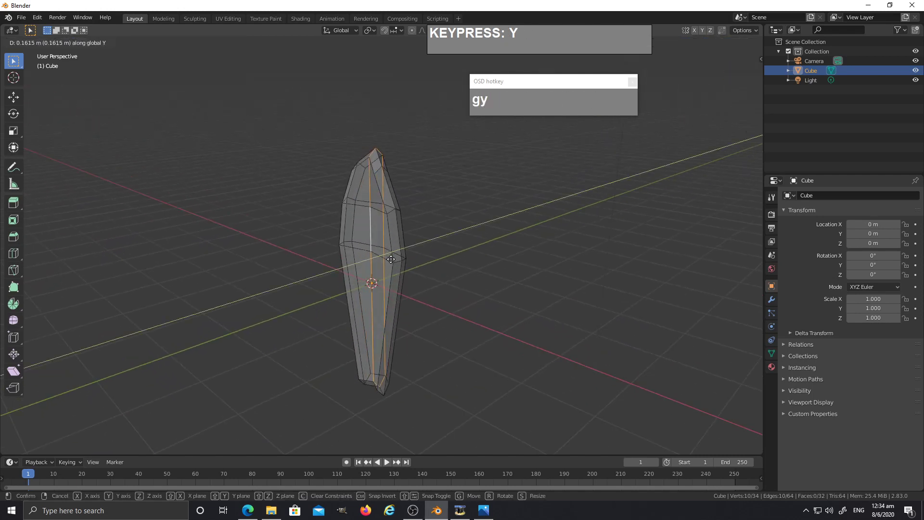
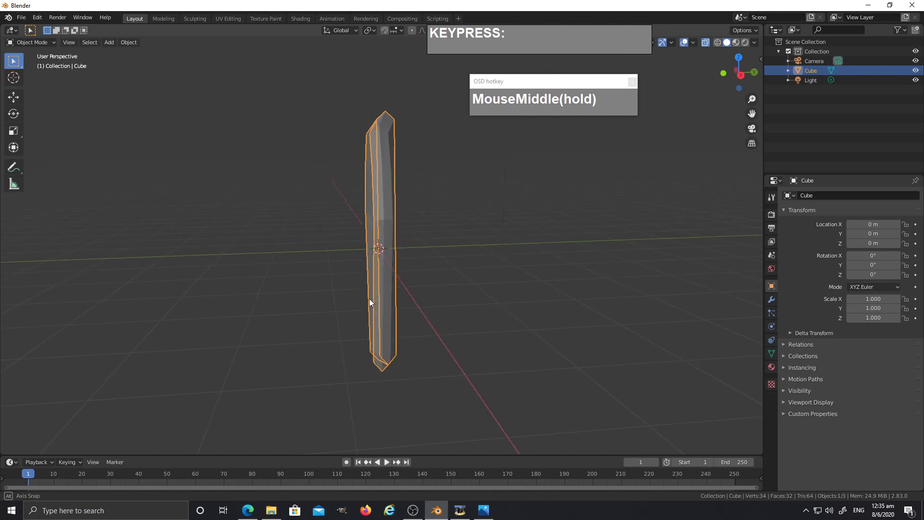
In Edit Mode add a loop near the bottom and scale it along Z to narrow the leaf base
middle_click(454, 324)
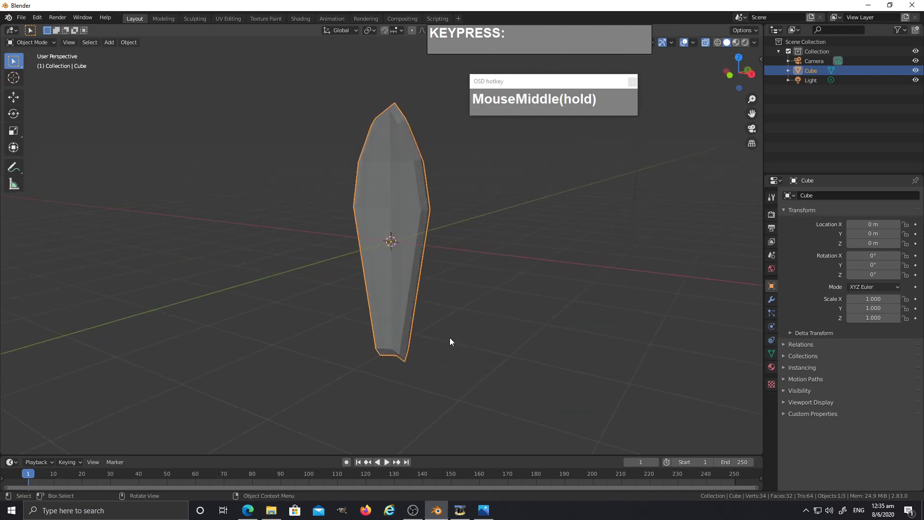
key(Tab)
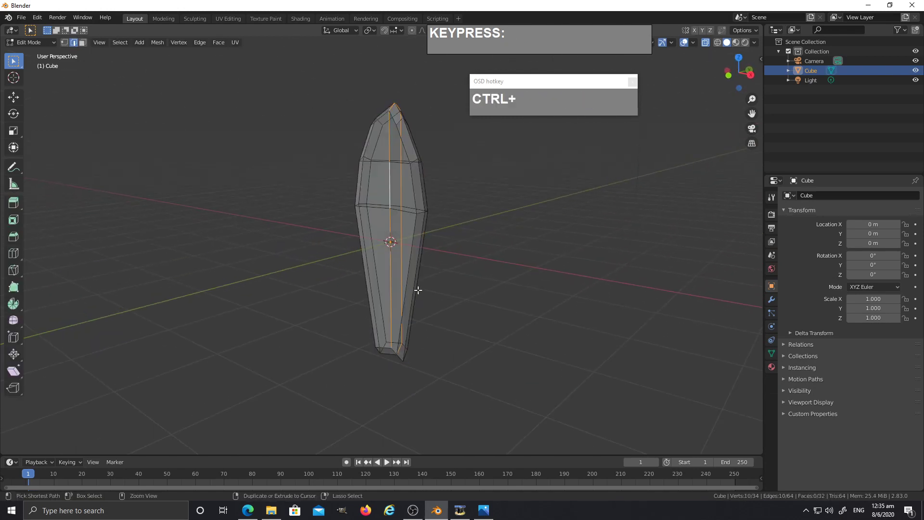
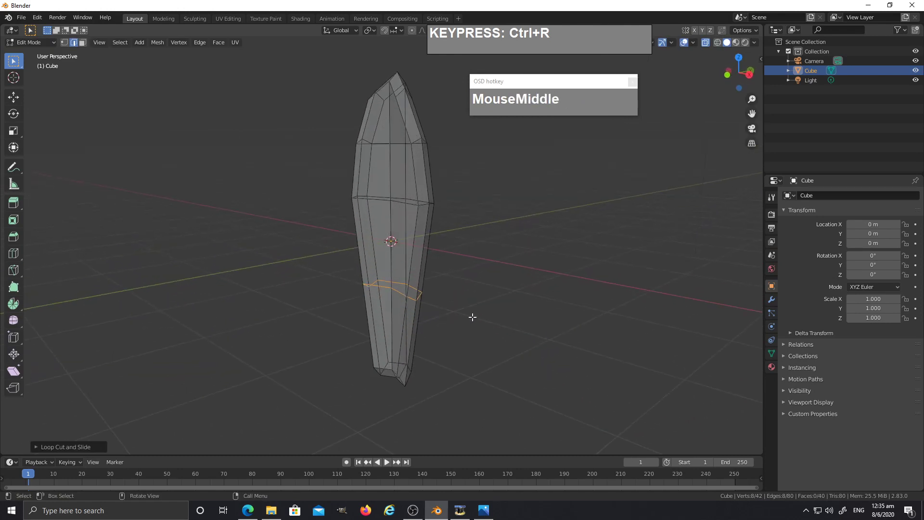
text(sz)
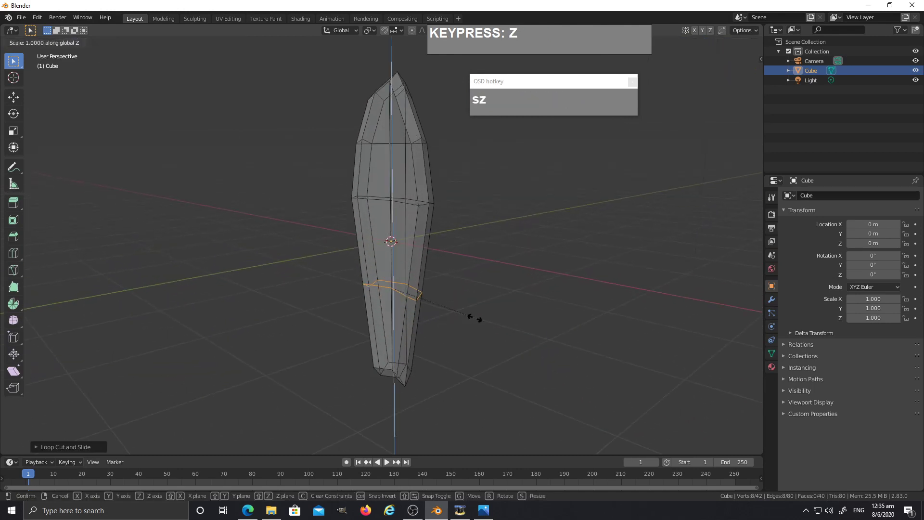
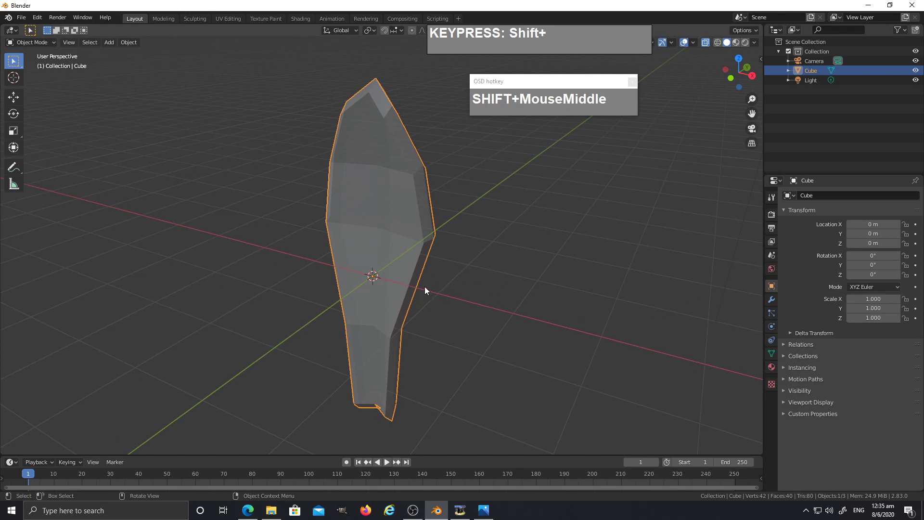
Add a Subdivision Surface modifier (Ctrl+3) to round the leaf and check its settings
key(ctrl+3)
middle_click(478, 241)
scroll(up, 3)
middle_click(439, 260)
click(770, 299)
middle_click(479, 223)
scroll(up, 3)
middle_click(439, 193)
middle_click(422, 203)
scroll(up, 3)
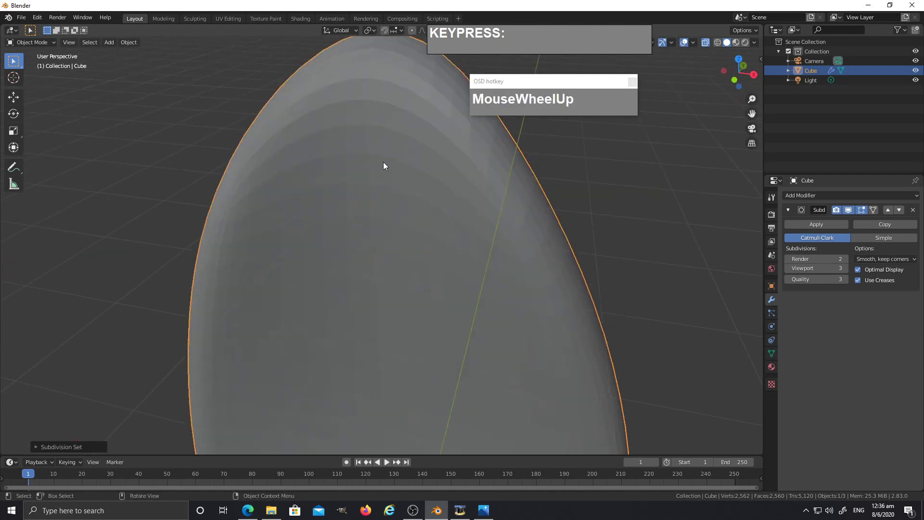
Set the leaf object to Shade Smooth and inspect its profile
right_click(379, 114)
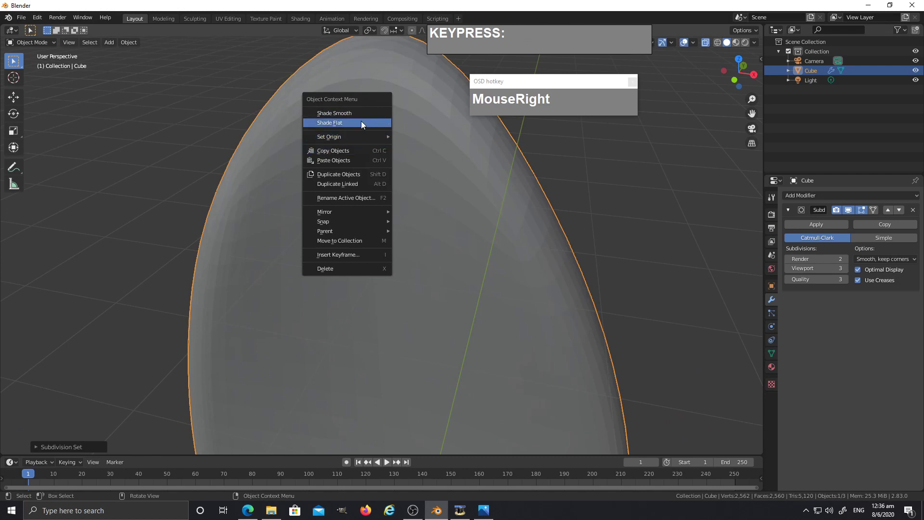
click(365, 115)
scroll(down, 3)
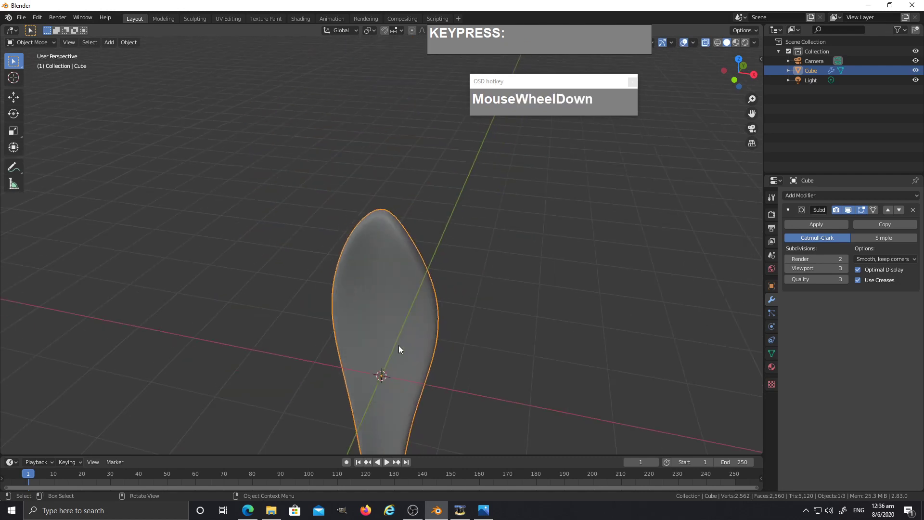
middle_click(404, 312)
scroll(up, 3)
middle_click(418, 300)
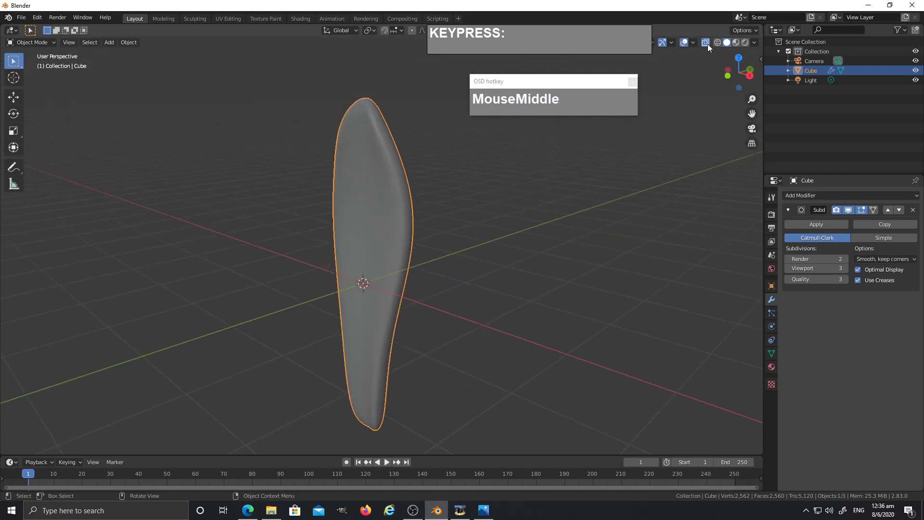
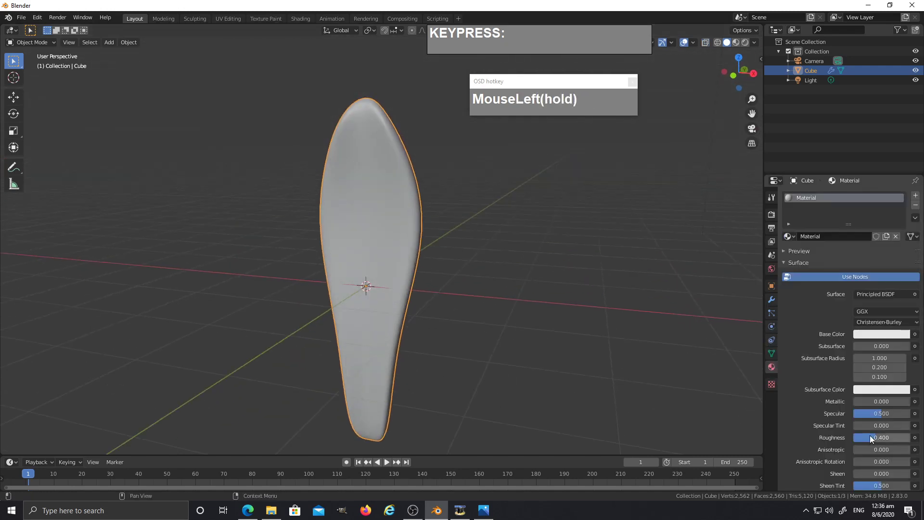
Give the leaf a material with a medium green base colour and review it from all sides
key(z)
drag(474, 241, 531, 313)
middle_click(531, 313)
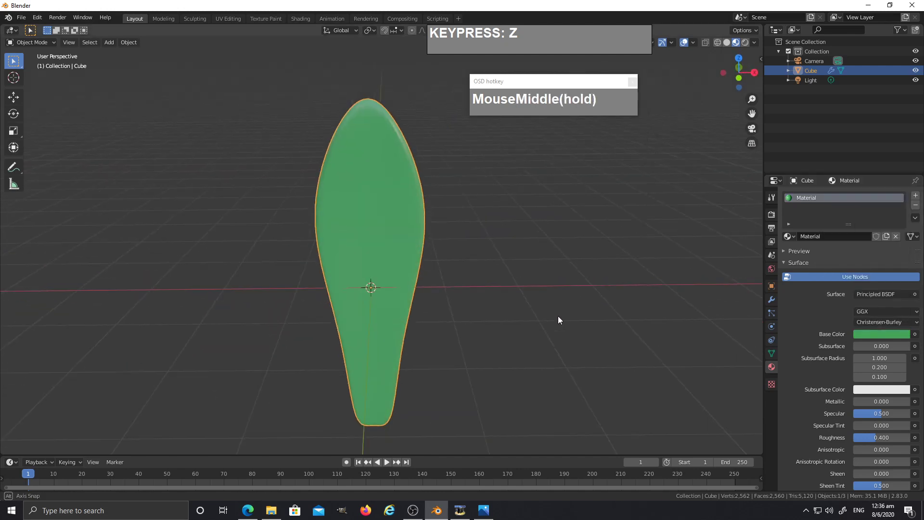
middle_click(414, 254)
middle_click(391, 272)
scroll(up, 3)
middle_click(500, 328)
middle_click(477, 322)
middle_click(355, 324)
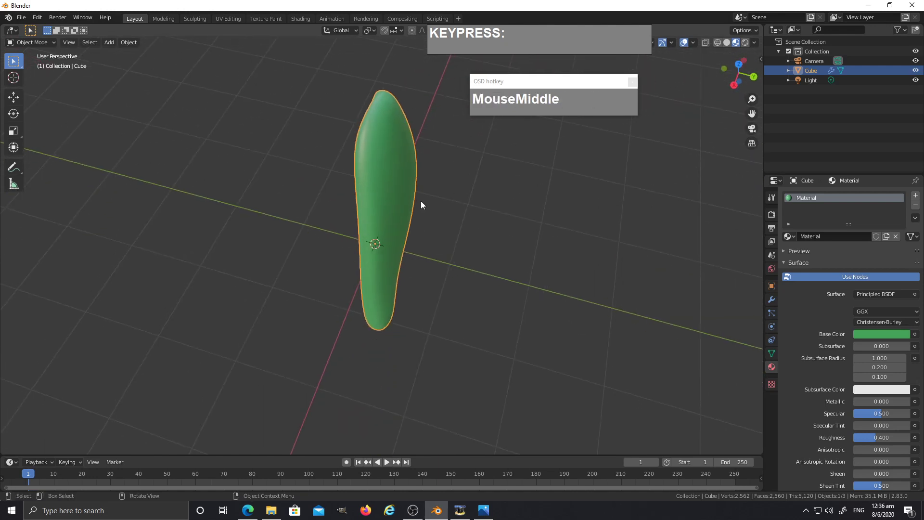
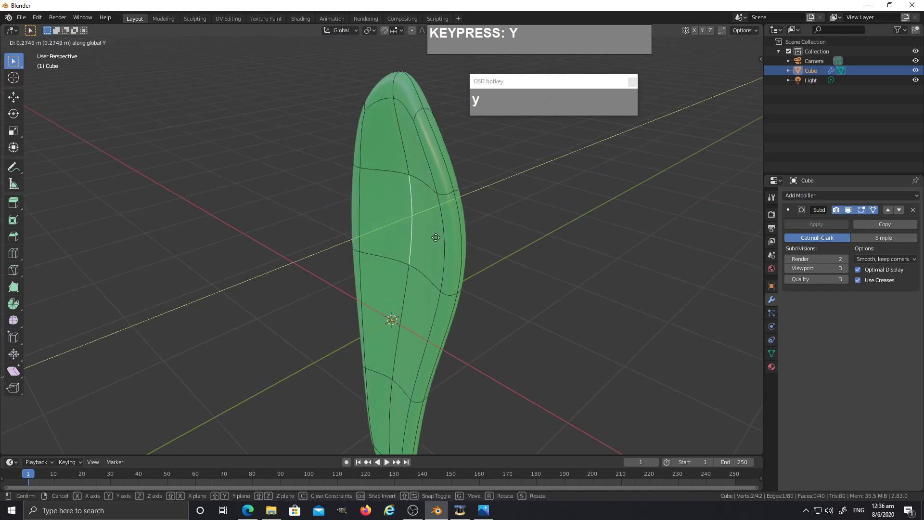
Scale the leaf's top vertices inward along X to sharpen it into a pointed tip
click(437, 235)
middle_click(455, 230)
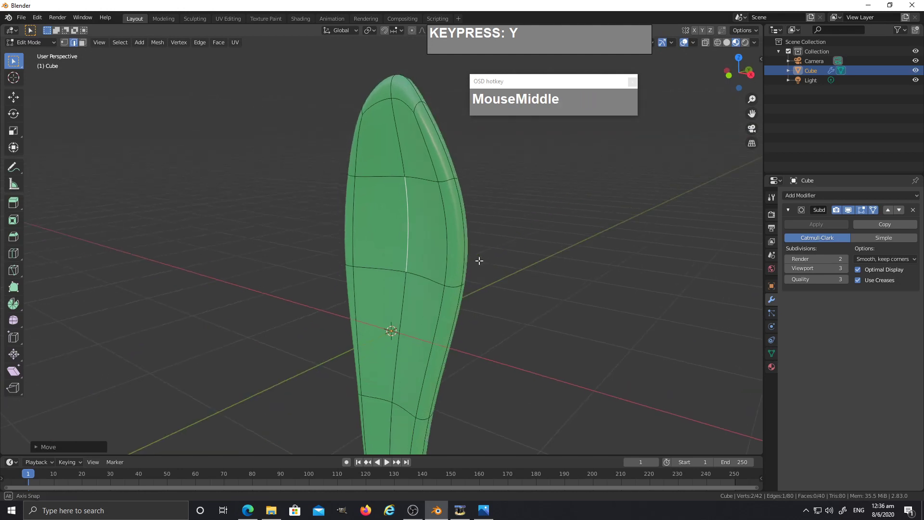
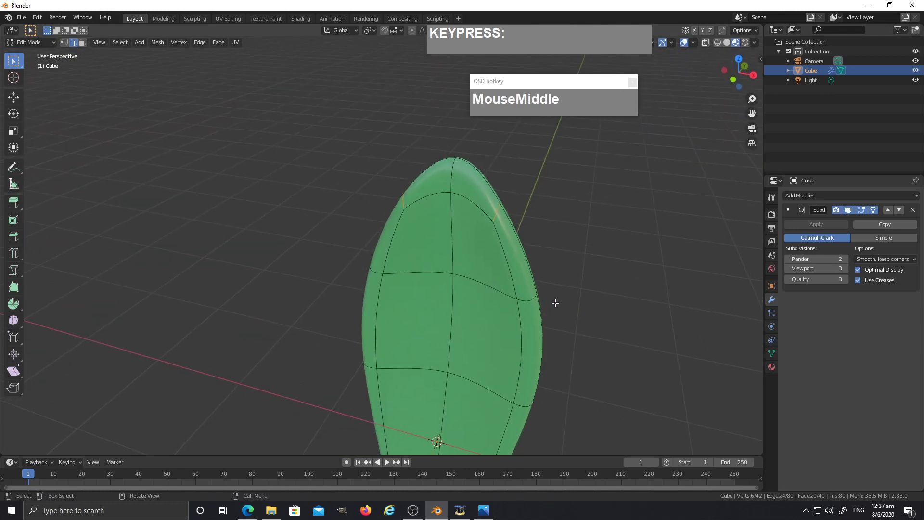
text(sx)
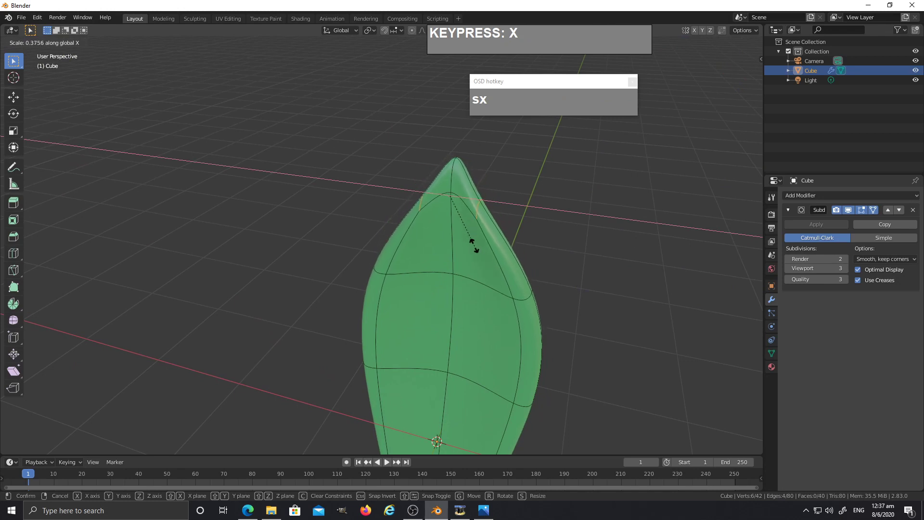
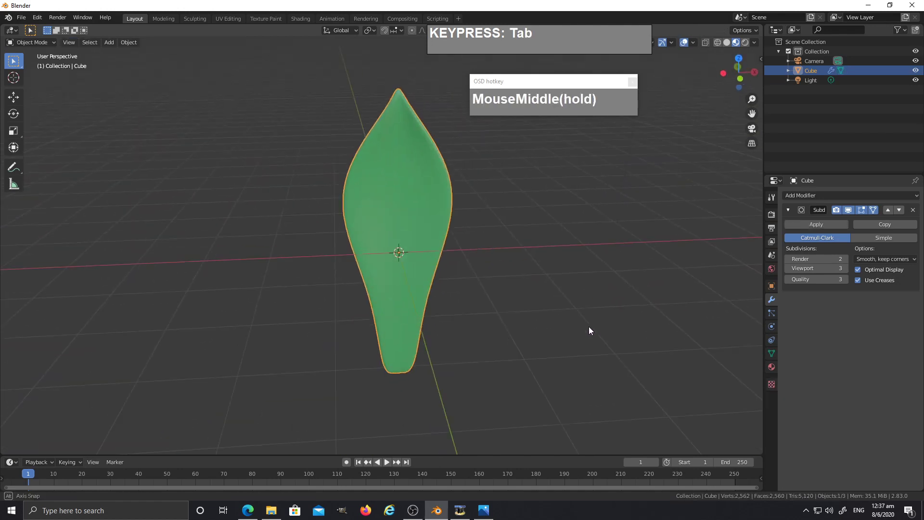
Move the leaf up along Z so its base rests at the scene origin
scroll(down, 3)
middle_click(474, 321)
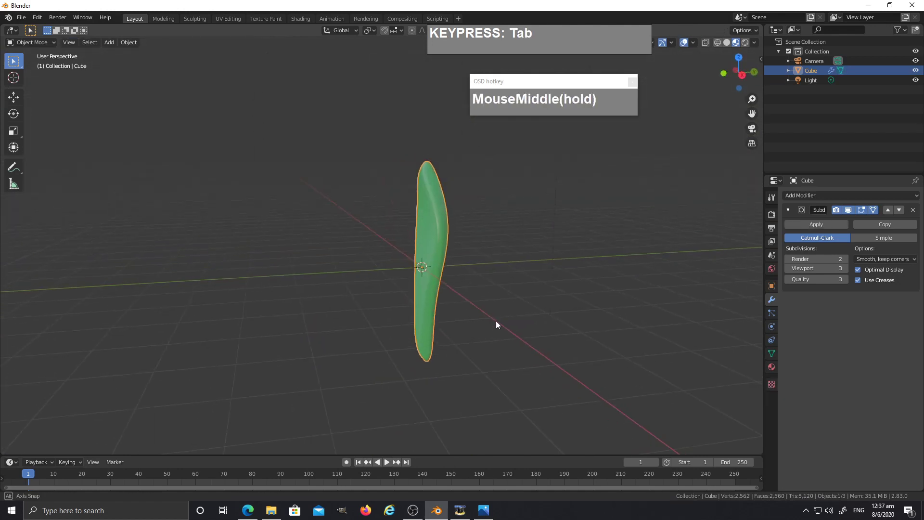
scroll(up, 3)
middle_click(448, 306)
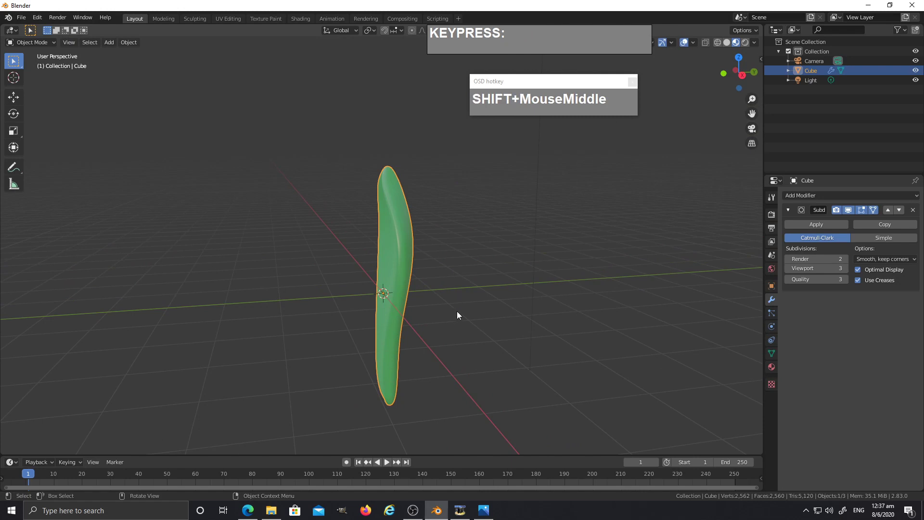
key(g)
text(z)
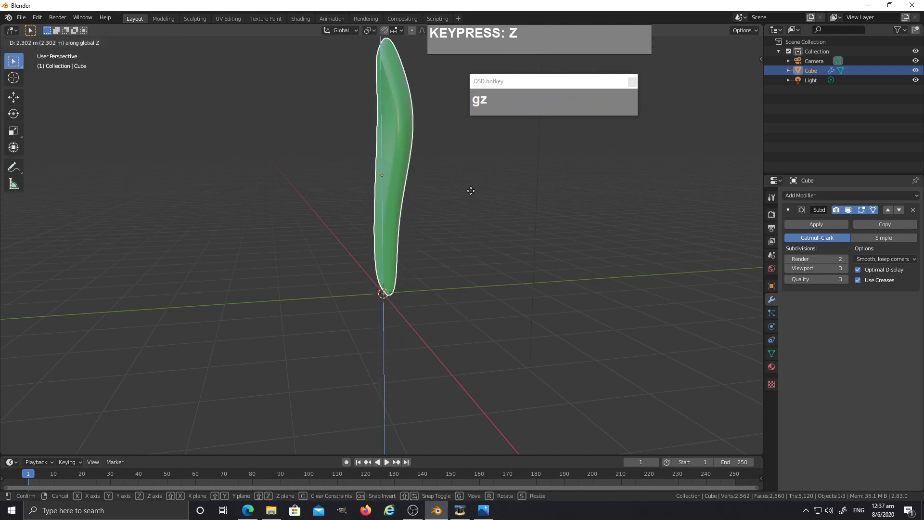
click(473, 194)
Rotate the leaf about X roughly -70° so it leans outward almost flat
drag(481, 236, 367, 376)
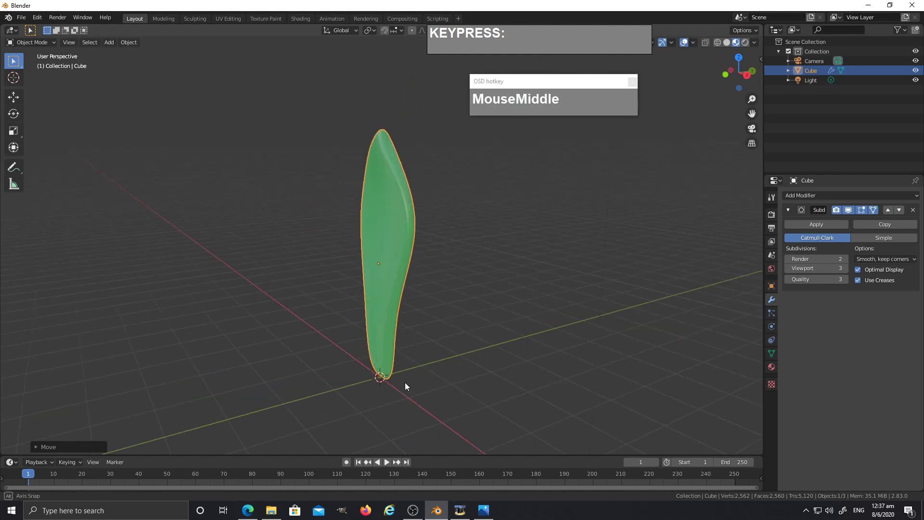
middle_click(394, 352)
middle_click(382, 350)
key(shift+c)
scroll(up, 3)
middle_click(437, 362)
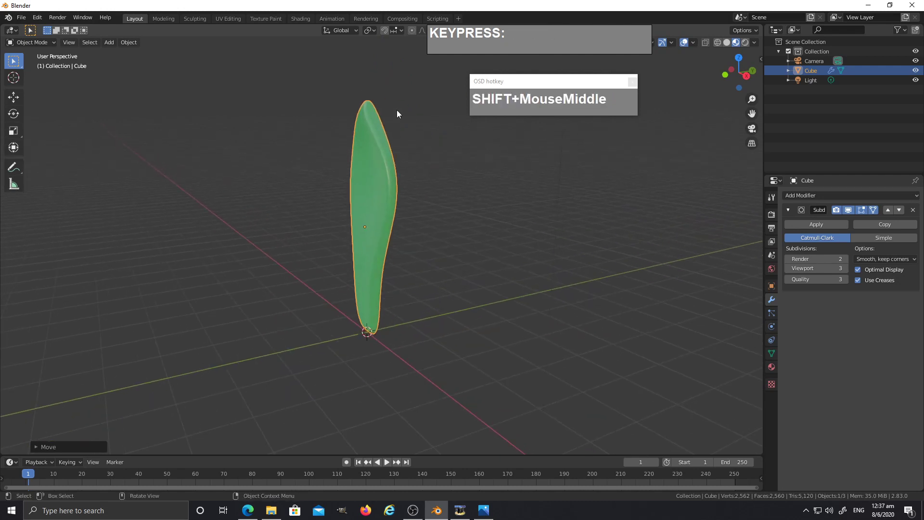
click(373, 33)
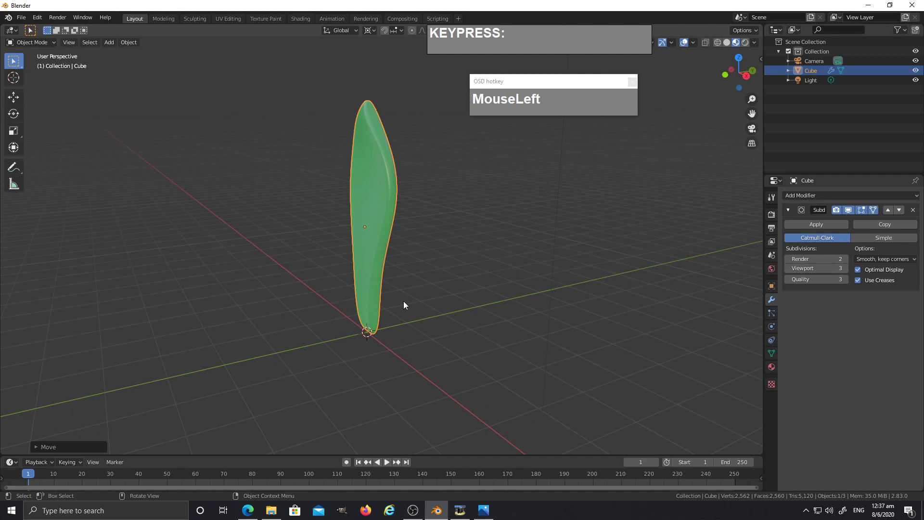
text(rx)
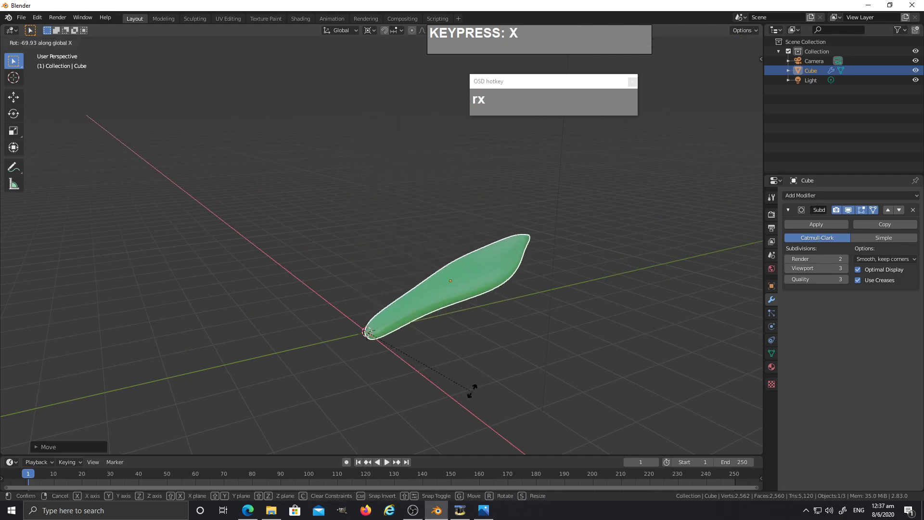
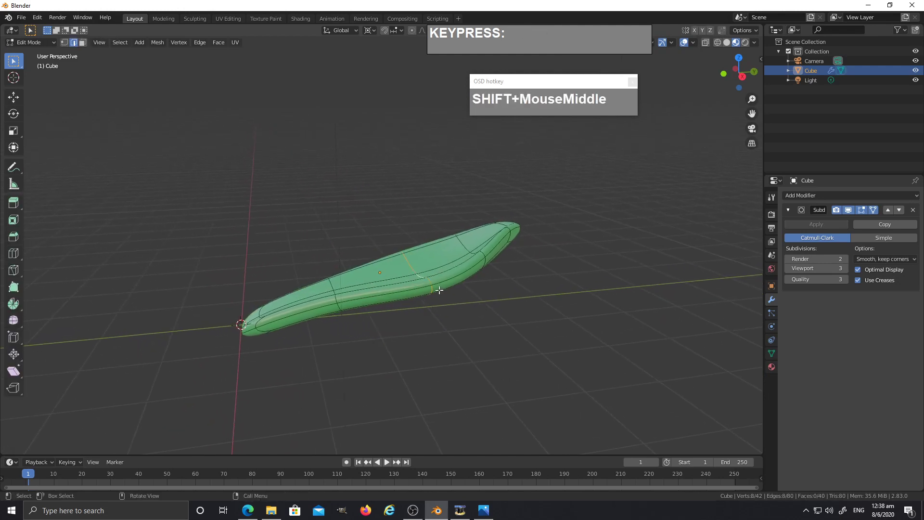
Select edge loops toward the tip and rotate them about X to curve the leaf upward
key(Tab)
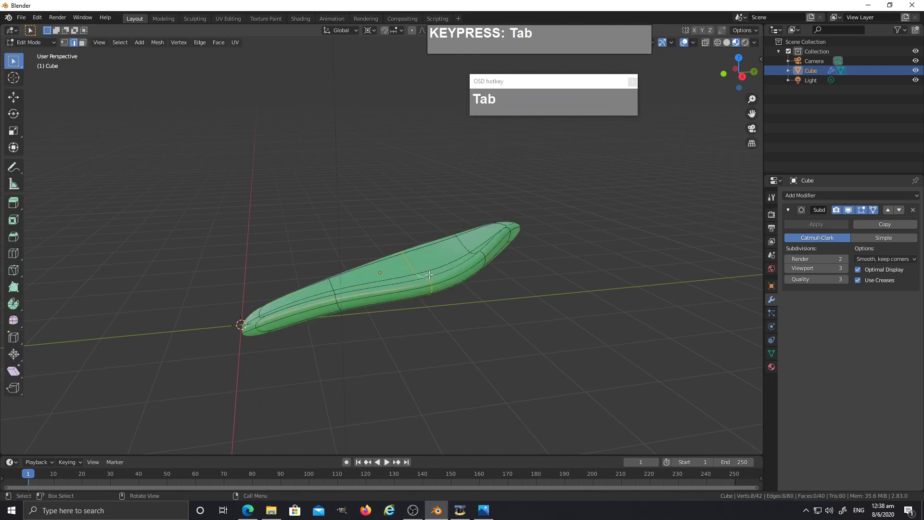
key(g)
text(z)
click(428, 290)
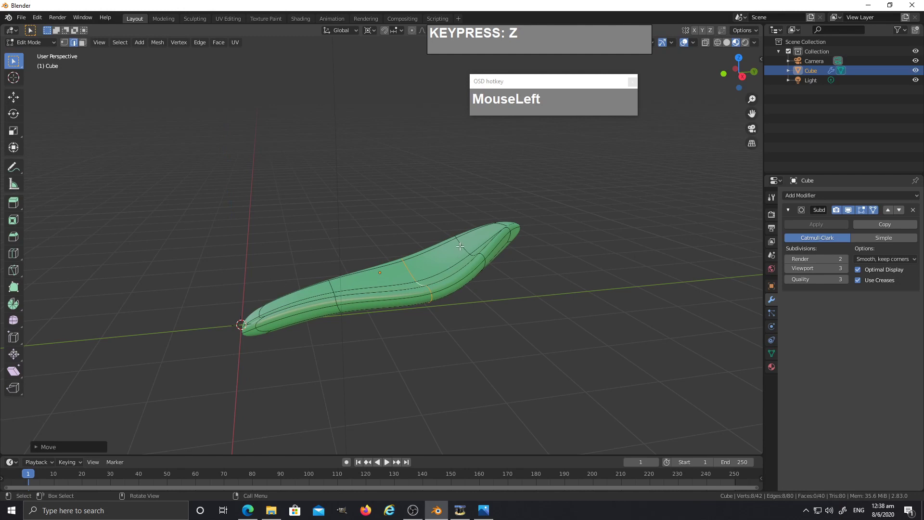
click(463, 242)
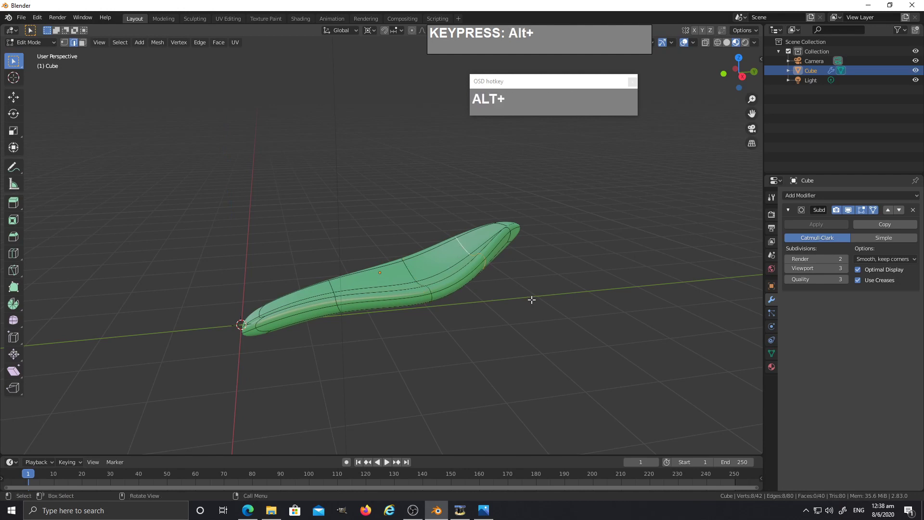
key(x)
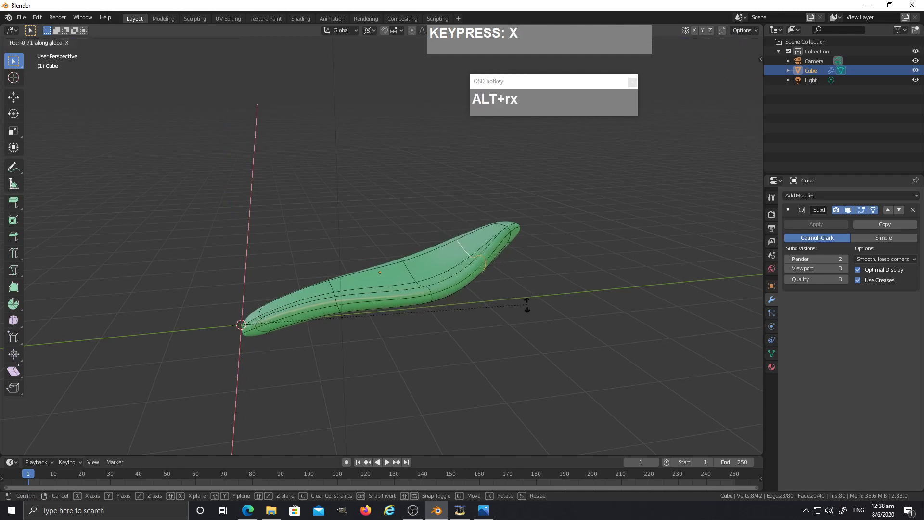
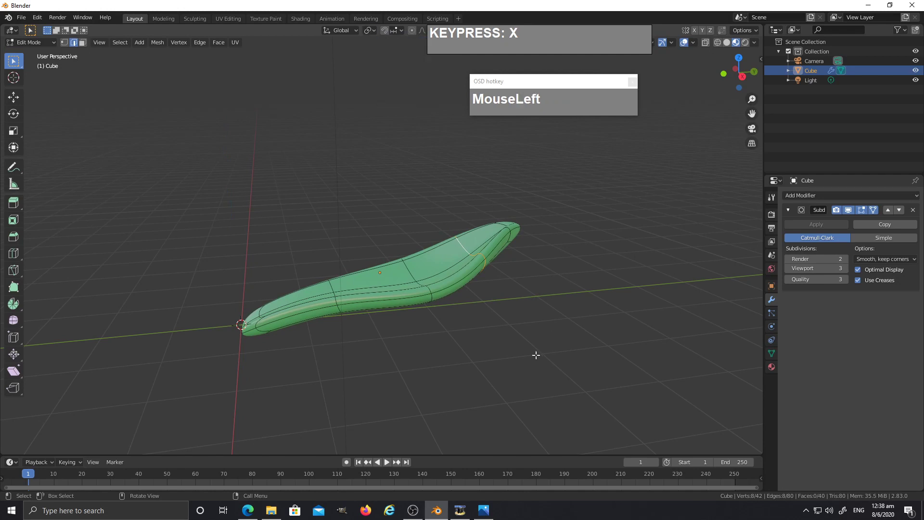
key(r)
key(x)
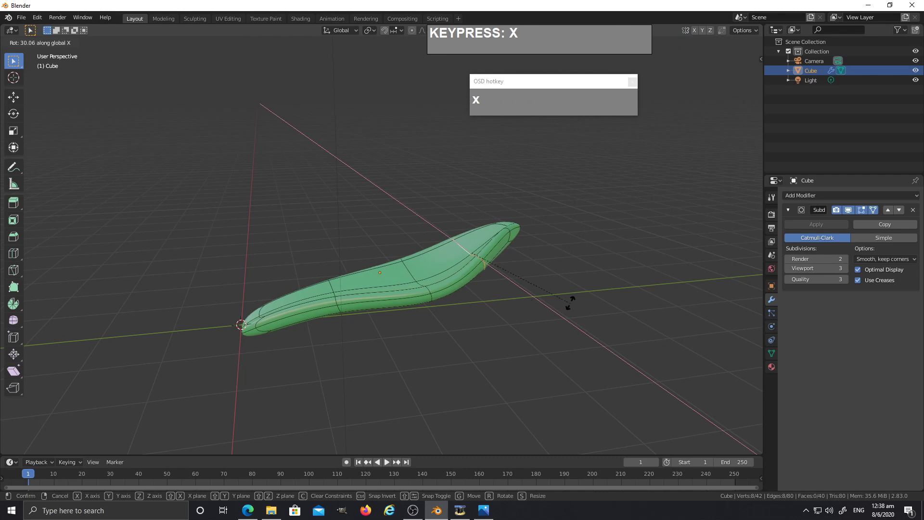
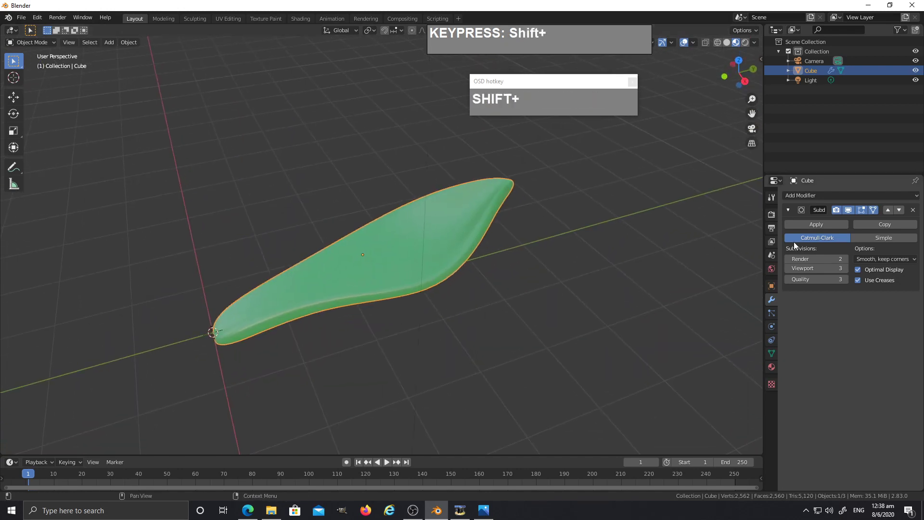
Apply All Transforms (Ctrl+A) so the leaf's location and rotation read zero
click(773, 288)
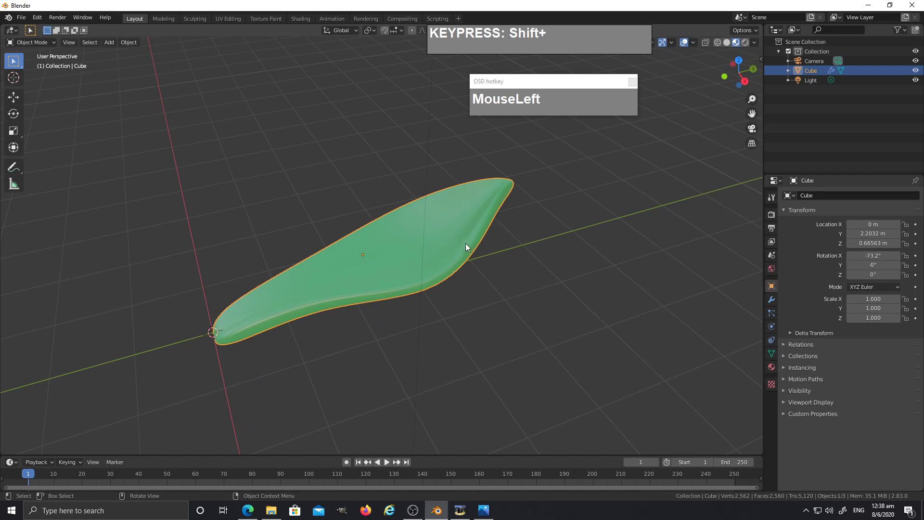
key(ctrl+a)
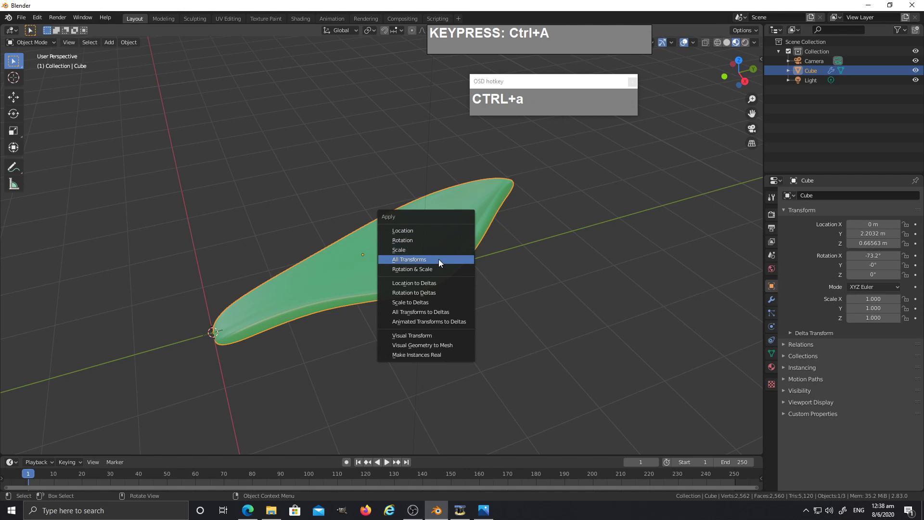
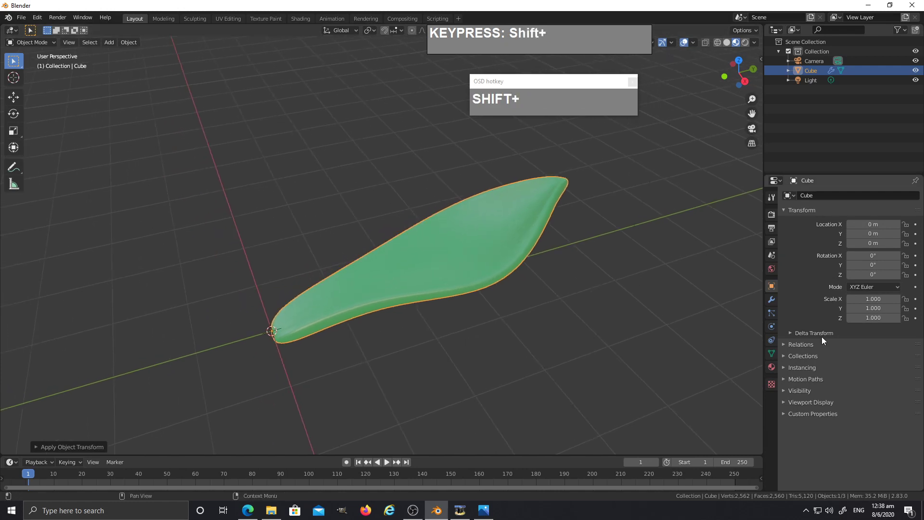
scroll(down, 3)
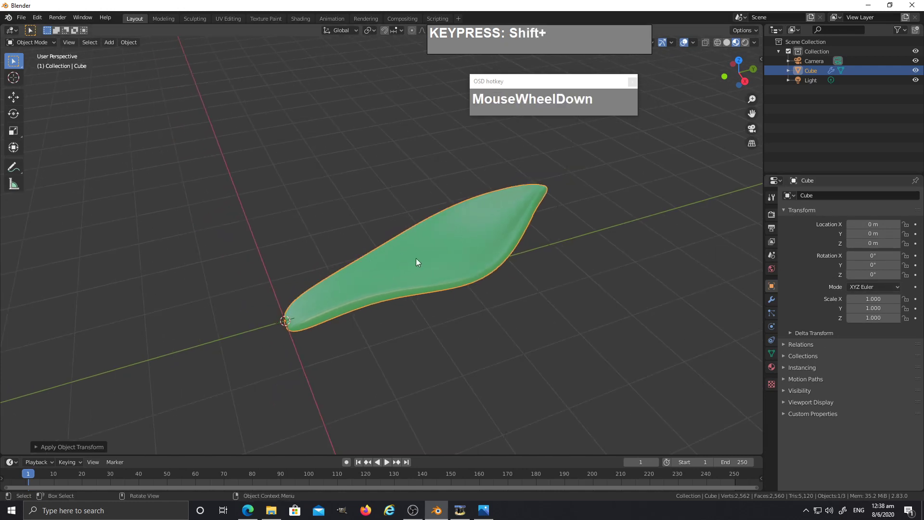
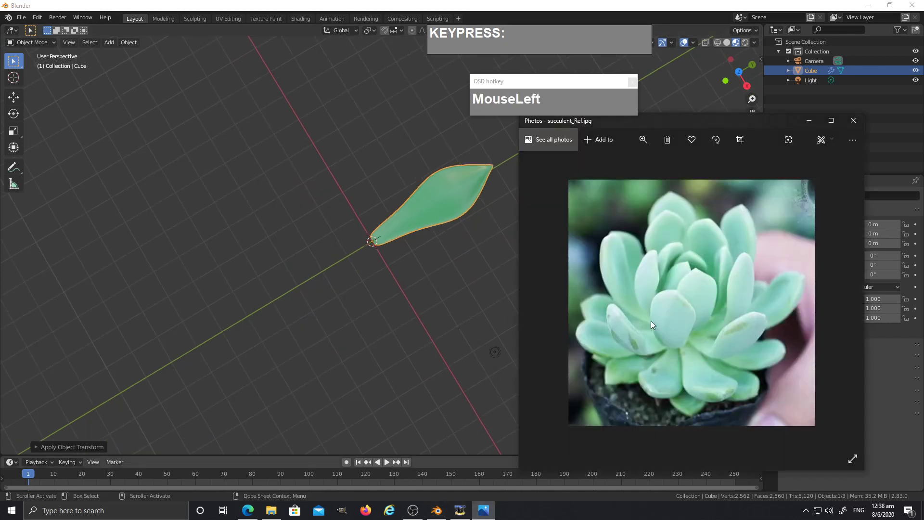
scroll(up, 3)
click(492, 204)
middle_click(495, 214)
middle_click(510, 382)
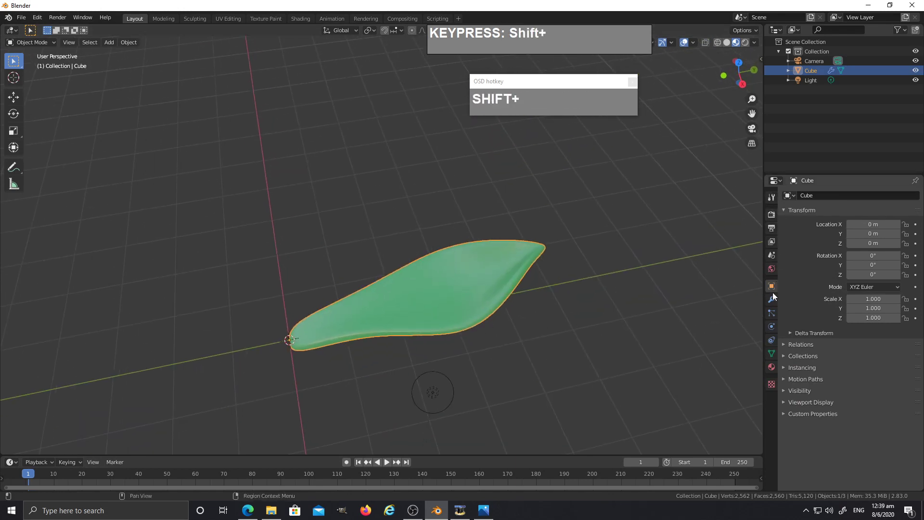
Show the leaf's modifier settings and inspect the leaf from several angles
click(773, 302)
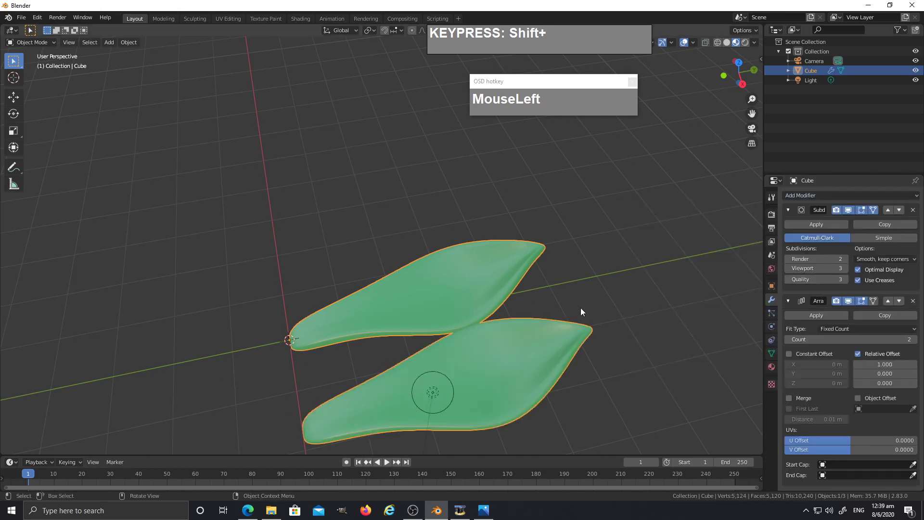
scroll(down, 3)
middle_click(599, 334)
middle_click(520, 272)
middle_click(508, 271)
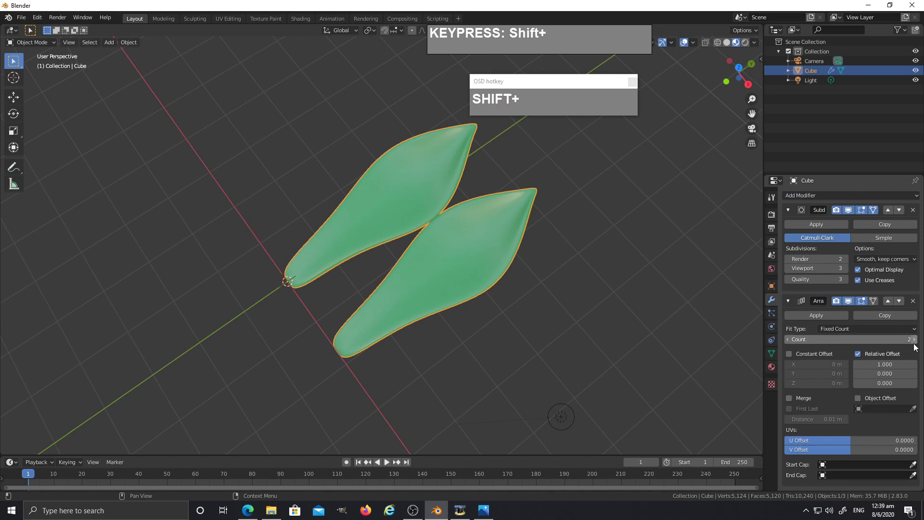
Add an Array modifier on the leaf and raise its Count to 4, giving a row of four leaves
click(919, 343)
scroll(down, 3)
scroll(up, 3)
scroll(down, 3)
middle_click(562, 335)
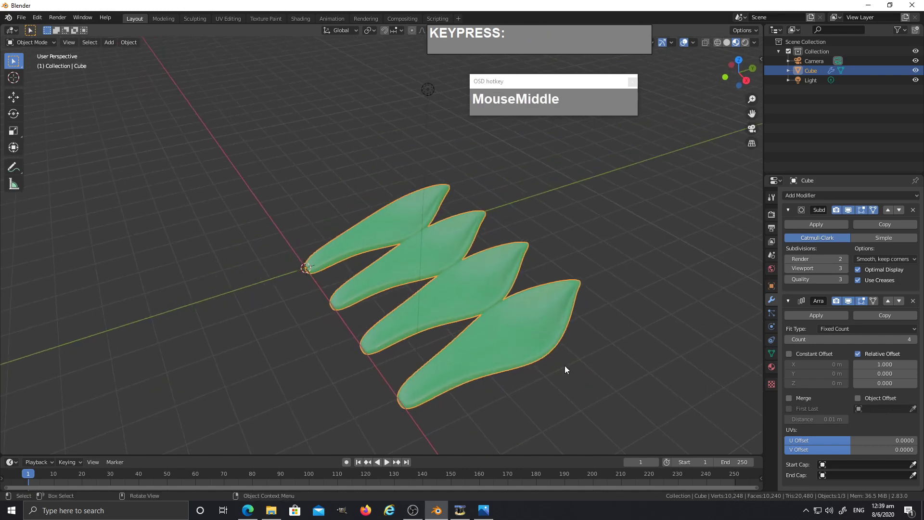
scroll(up, 3)
scroll(up, 3)
middle_click(382, 281)
middle_click(426, 294)
scroll(down, 3)
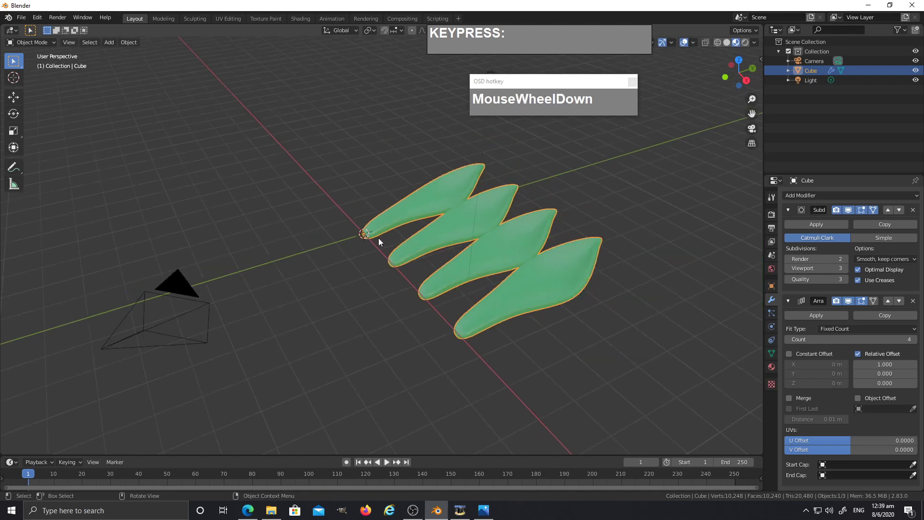
Add an arrows Empty at the origin and set it as the Array modifier's Object Offset
key(shift+a)
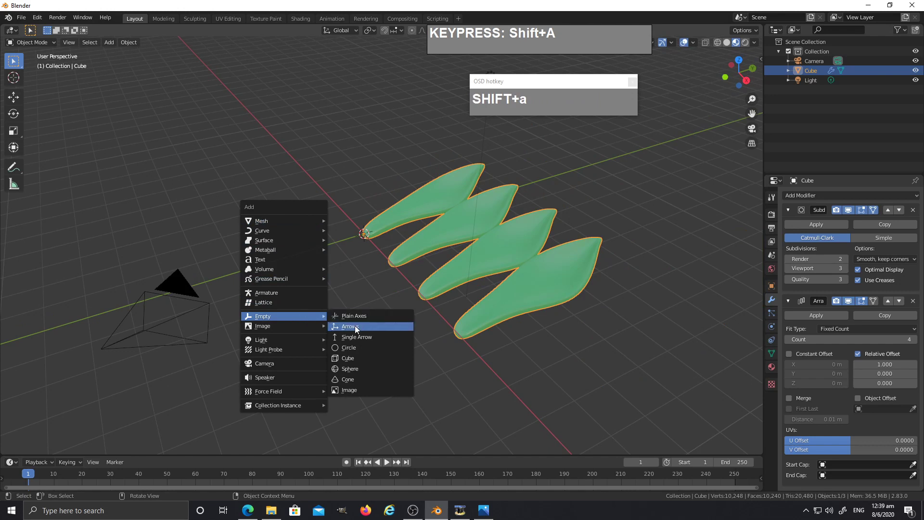
click(358, 327)
scroll(up, 3)
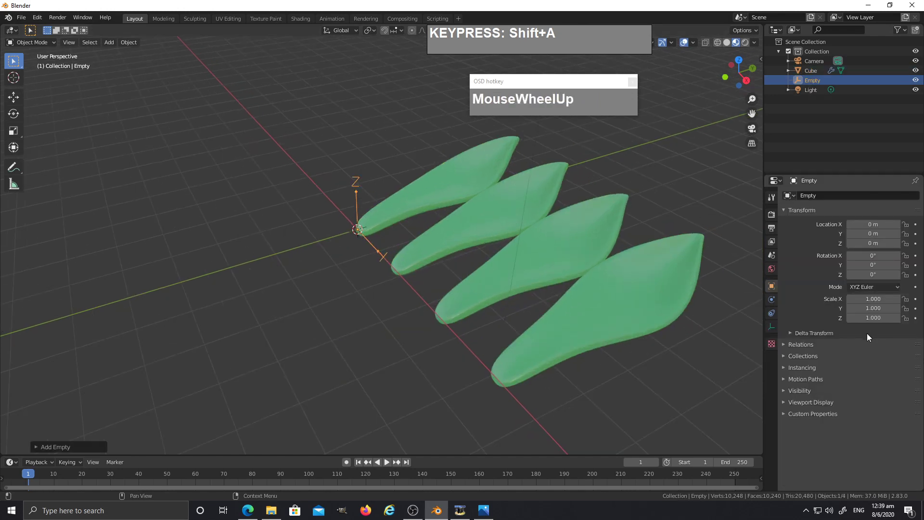
click(470, 170)
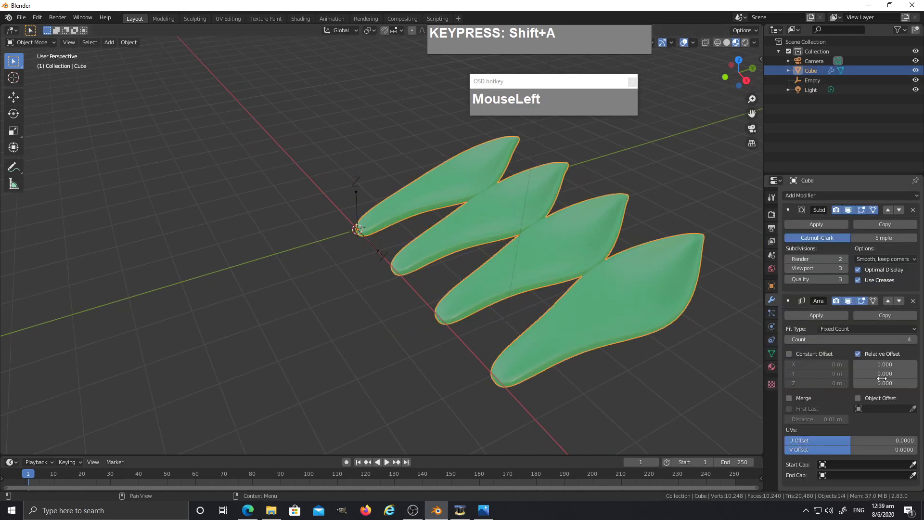
scroll(down, 3)
click(859, 400)
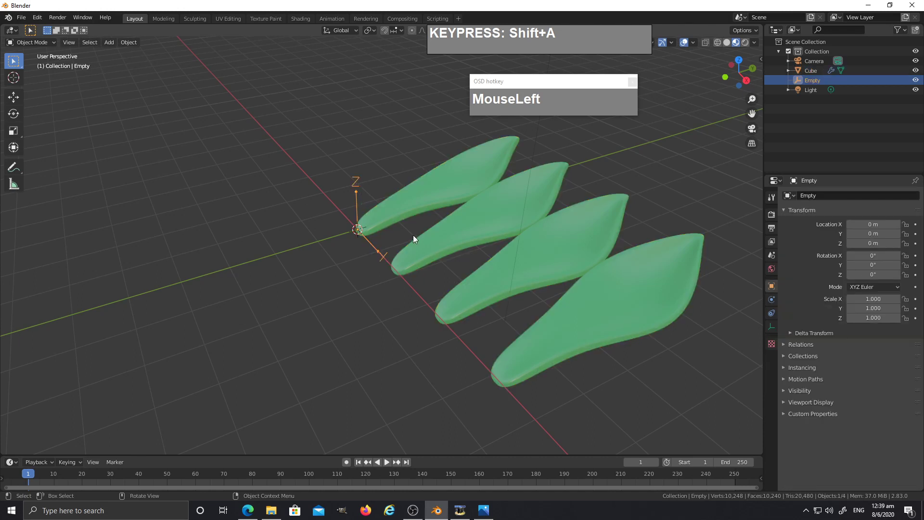
Rotate the Empty -90° about Z so the four leaves fan into a cross
key(r)
text(z)
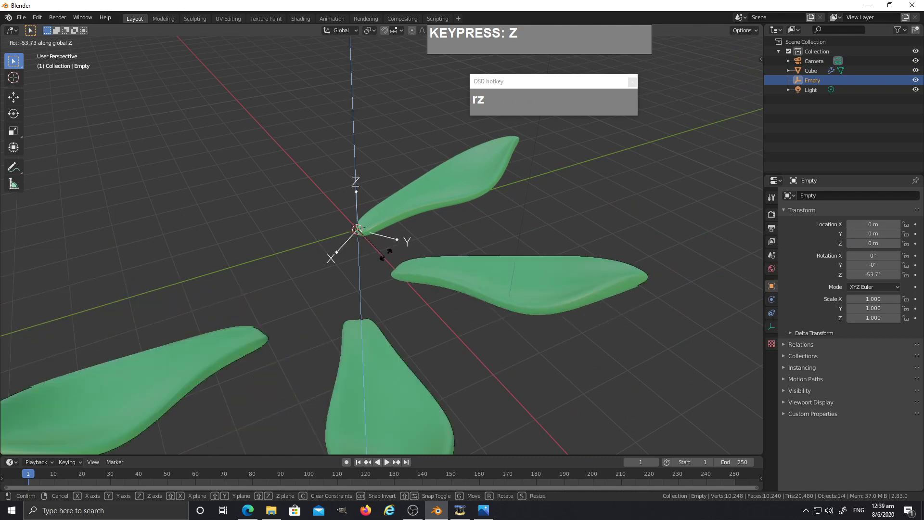
click(365, 257)
drag(398, 256, 395, 204)
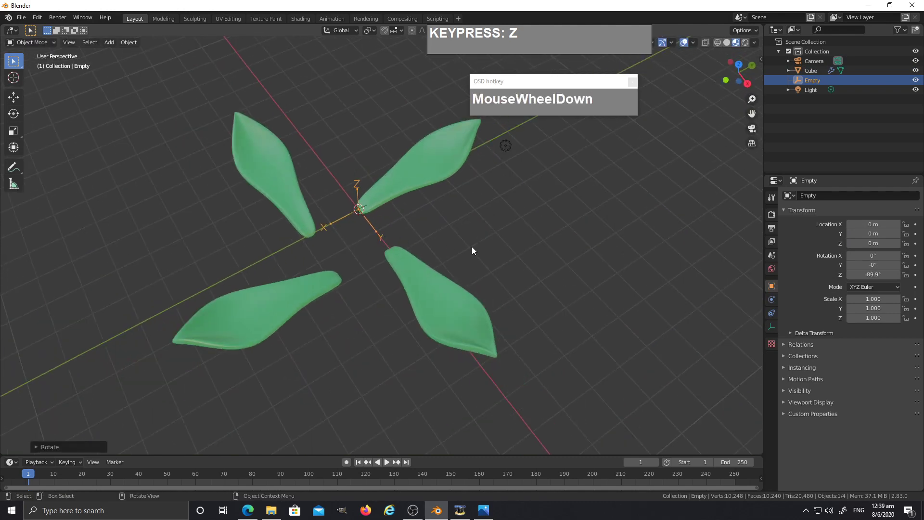
Turn off the Array's Relative Offset so only the Empty spaces the leaves
click(437, 179)
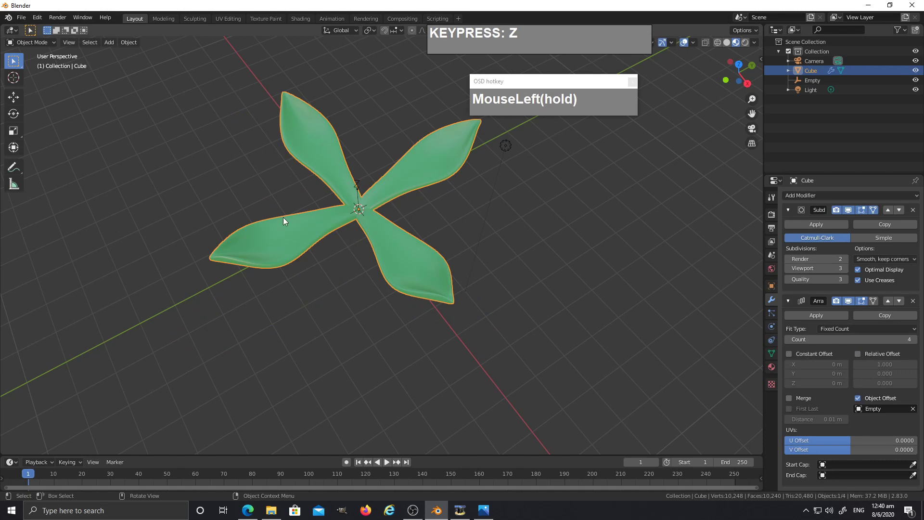
scroll(up, 3)
middle_click(362, 215)
middle_click(387, 220)
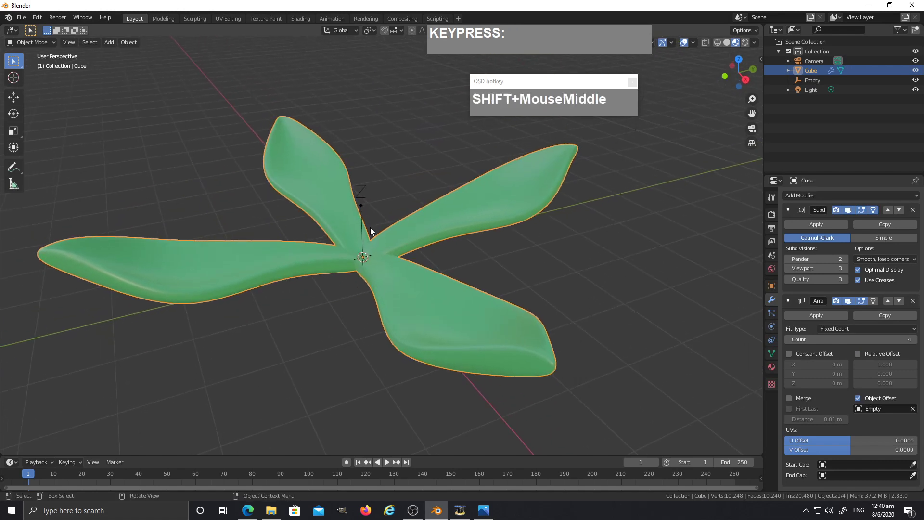
middle_click(393, 246)
Rotate the Empty about Z to tighten the angle between successive leaves
click(360, 203)
scroll(down, 3)
drag(384, 240, 467, 290)
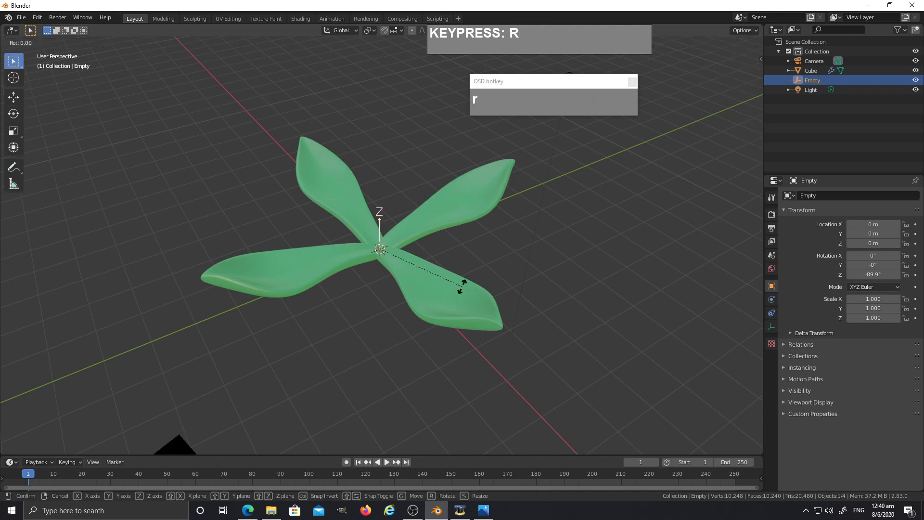
text(z)
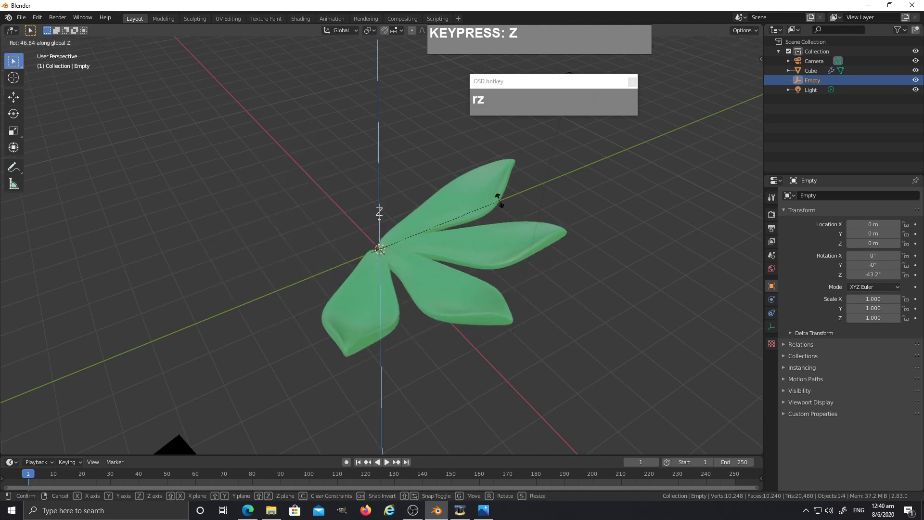
click(504, 198)
middle_click(505, 250)
middle_click(441, 238)
middle_click(444, 288)
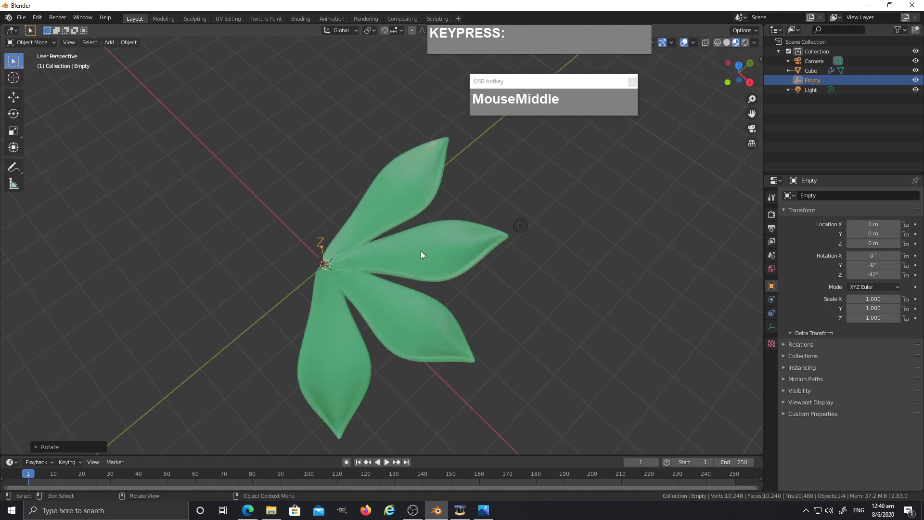
Raise the Array Count to 9 and fine-tune the Empty's Z rotation to about -39.4° for an even rosette
drag(412, 215, 401, 271)
middle_click(400, 272)
scroll(up, 3)
click(320, 275)
middle_click(403, 328)
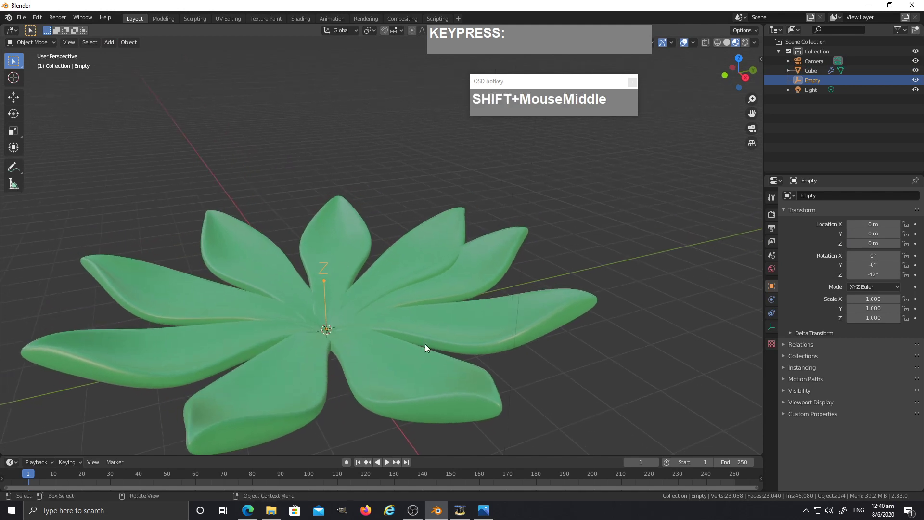
text(rz)
click(449, 344)
drag(449, 345, 452, 318)
scroll(down, 3)
middle_click(444, 318)
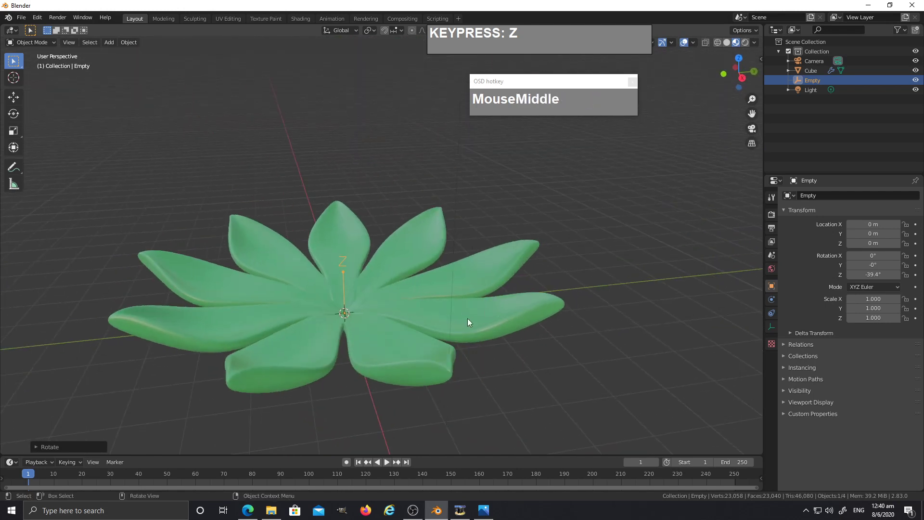
drag(472, 288, 455, 267)
Select the leaf ring together with its Empty, ready to copy the layer
click(486, 216)
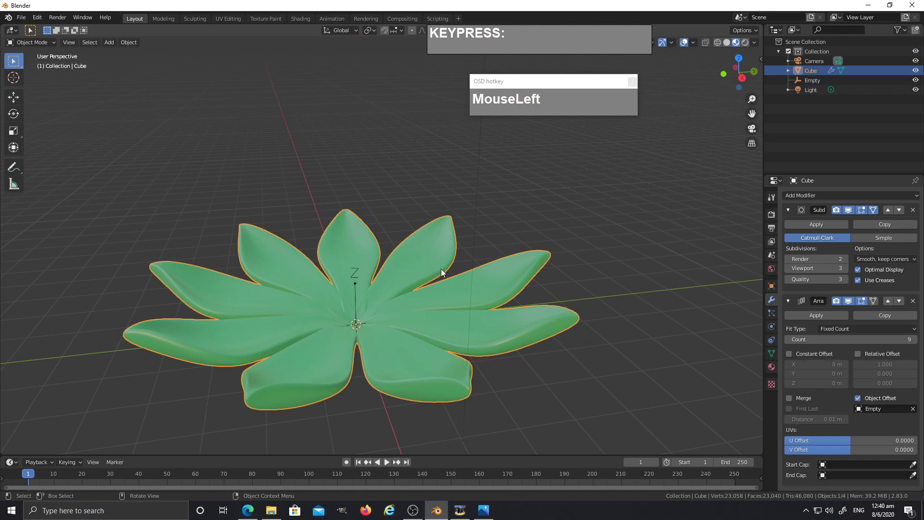
middle_click(445, 272)
middle_click(356, 308)
click(346, 304)
drag(386, 312, 381, 305)
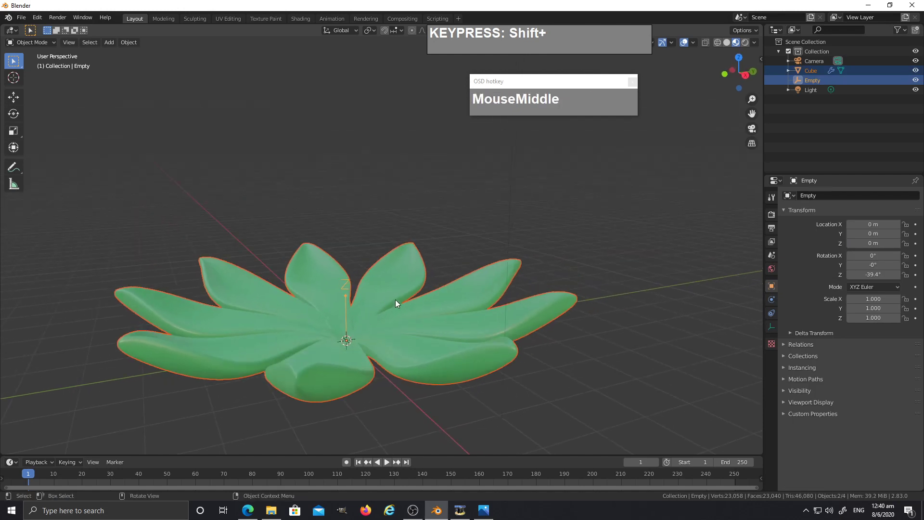
Duplicate the leaf ring and Empty and raise the copy straight up above the first ring
key(shift+d)
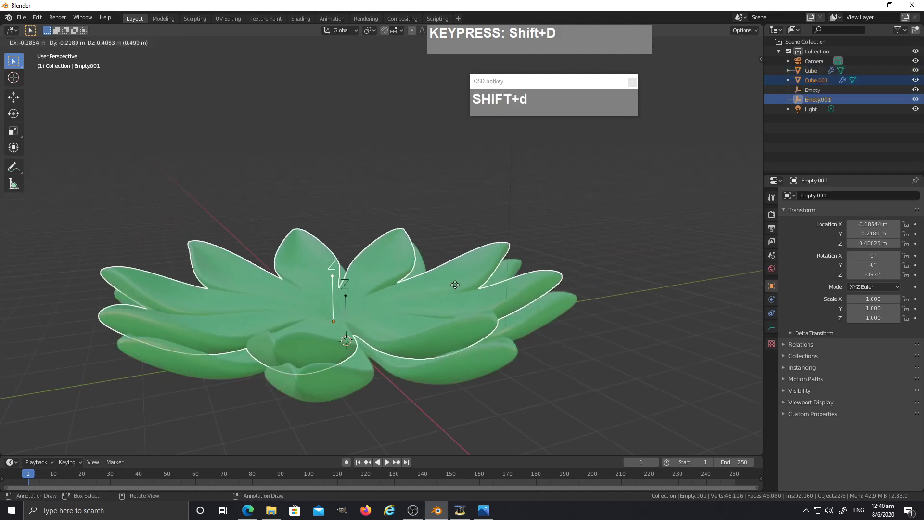
key(z)
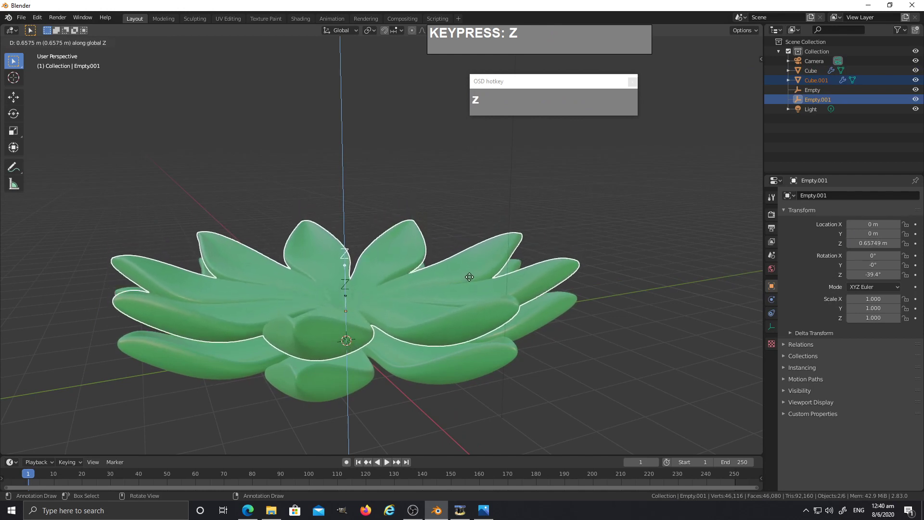
click(473, 279)
drag(501, 287, 564, 288)
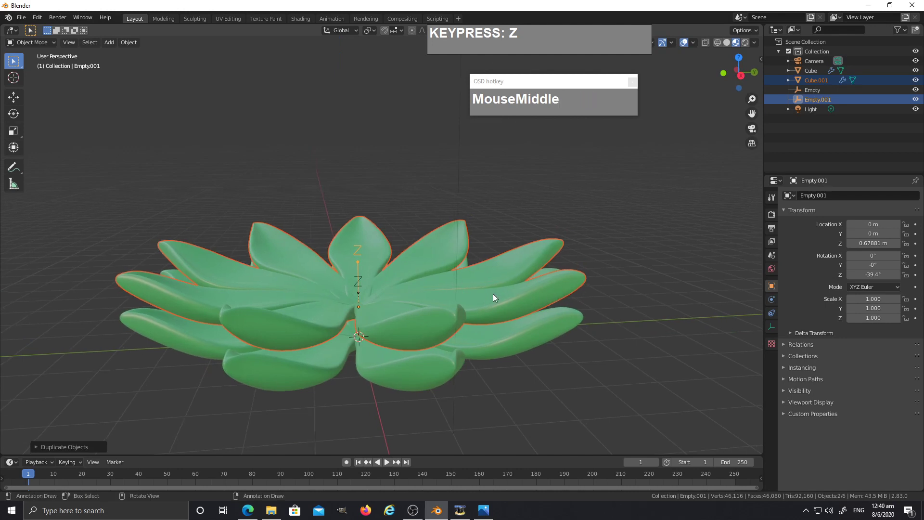
Scale the upper ring's Empty to about 0.85 and start twisting it around the centre
key(s)
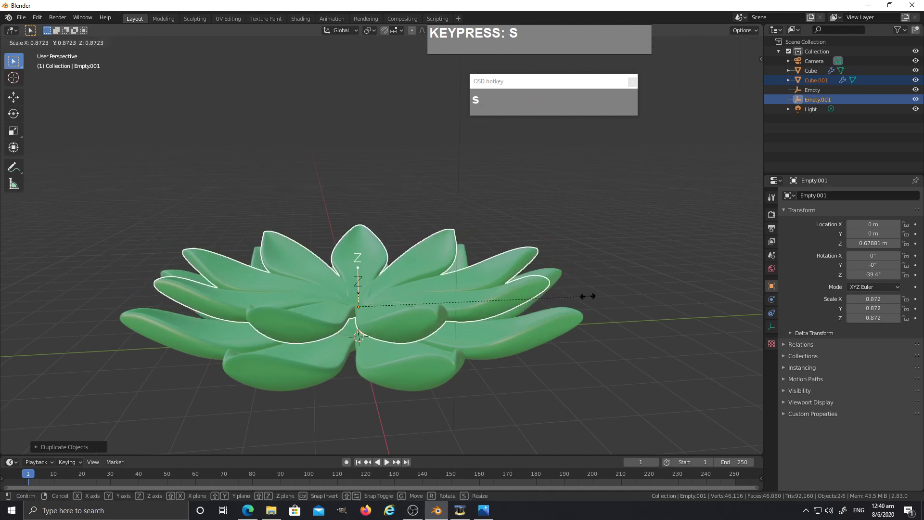
click(586, 298)
drag(570, 306, 583, 339)
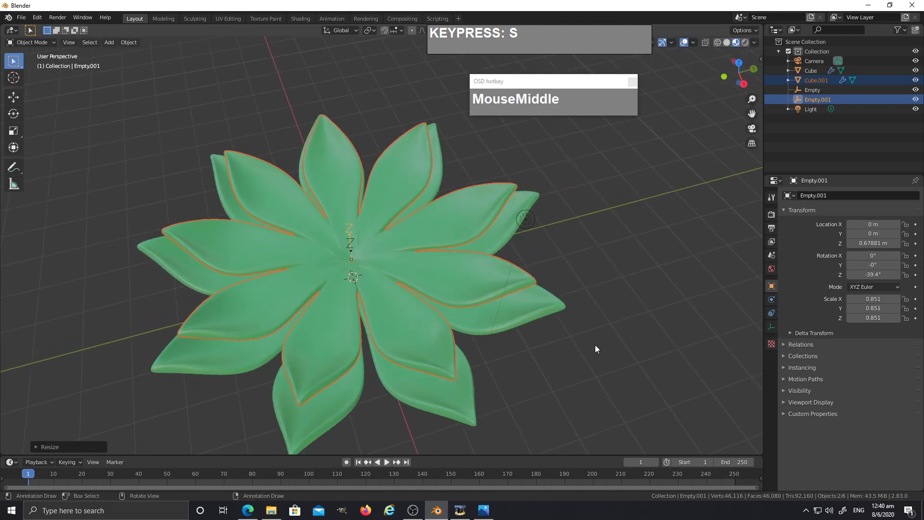
key(r)
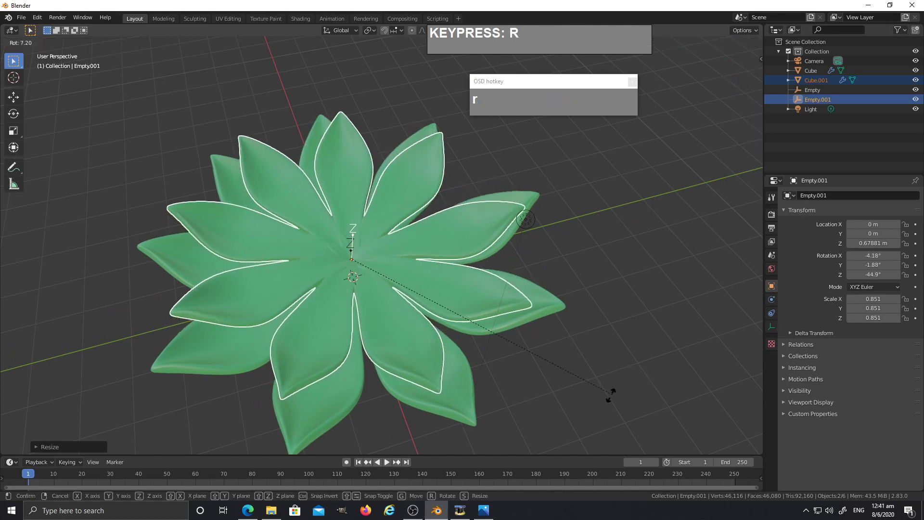
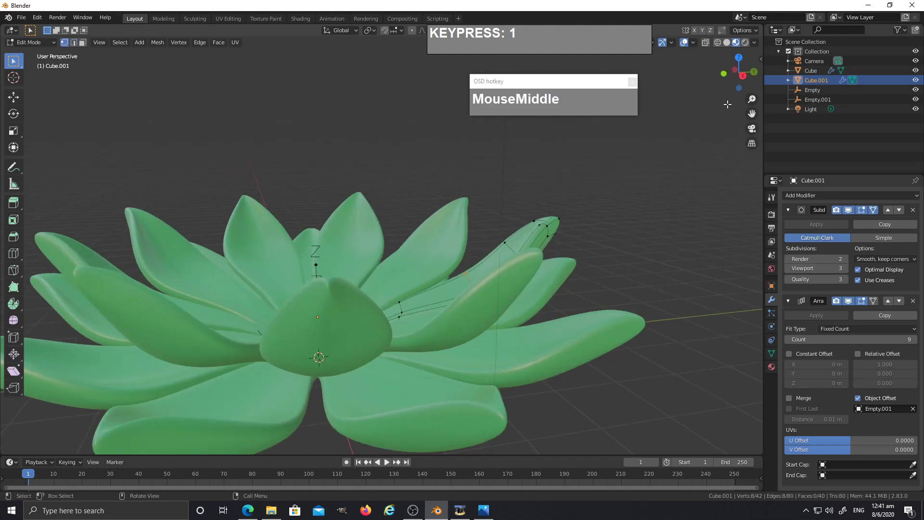
Toggle X-ray and select vertices of the upper leaf to curl it upward toward the centre
key(z)
click(508, 255)
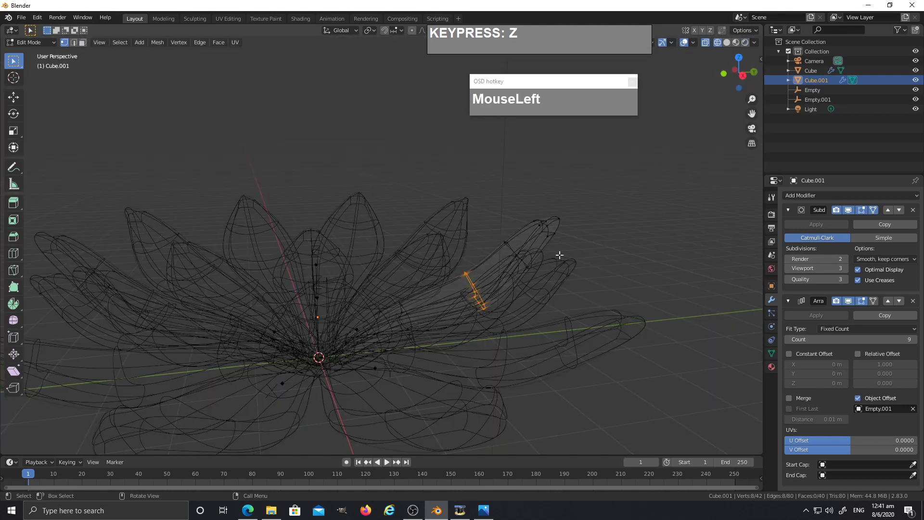
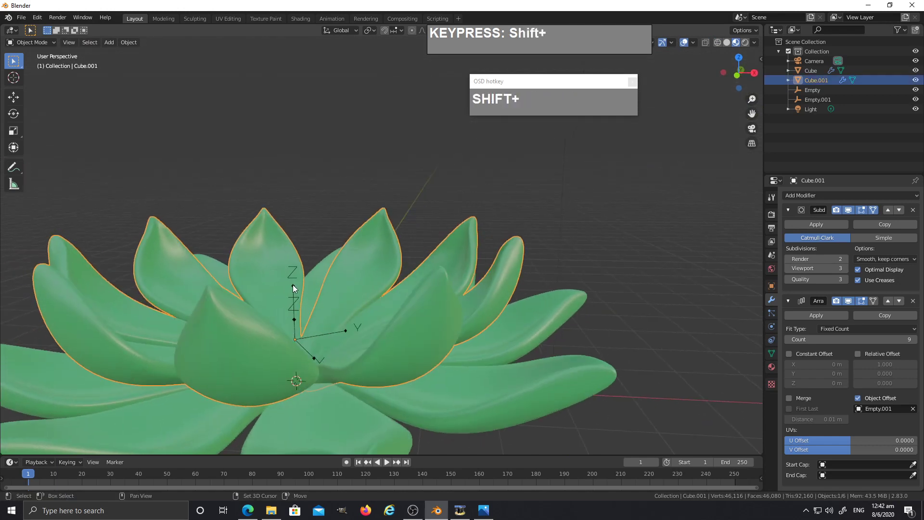
Duplicate the upper leaf ring with its Empty and raise the third ring higher on Z
click(296, 288)
middle_click(348, 307)
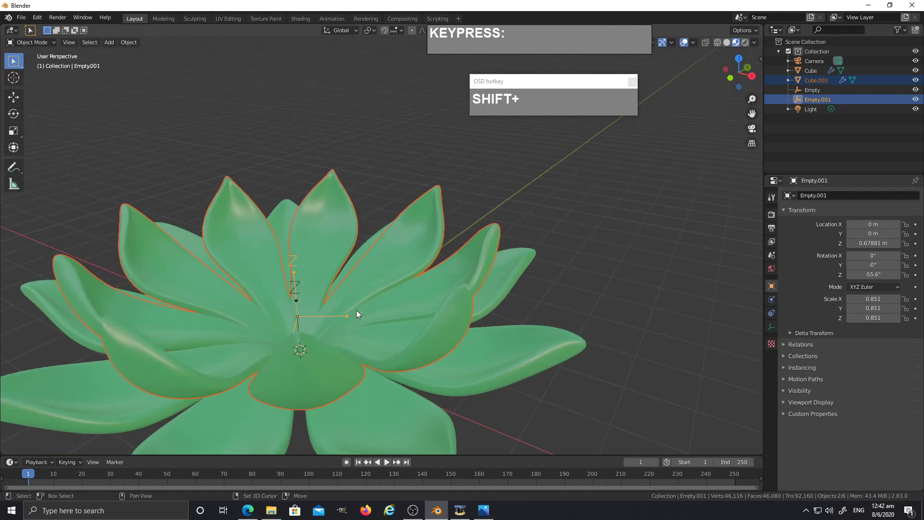
key(shift+d)
key(z)
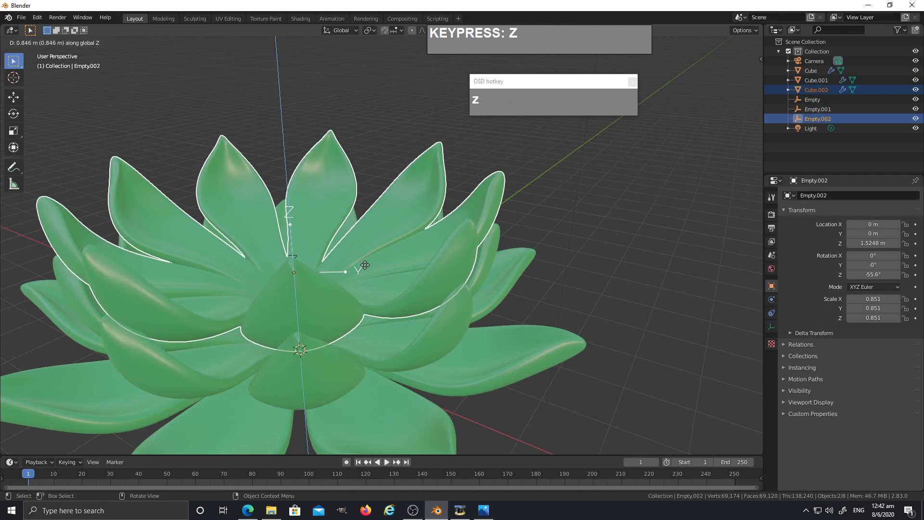
click(368, 267)
middle_click(383, 308)
Rotate the third ring about Z by about -36° so its leaves fall between those below, then edit its leaf
key(r)
text(rz)
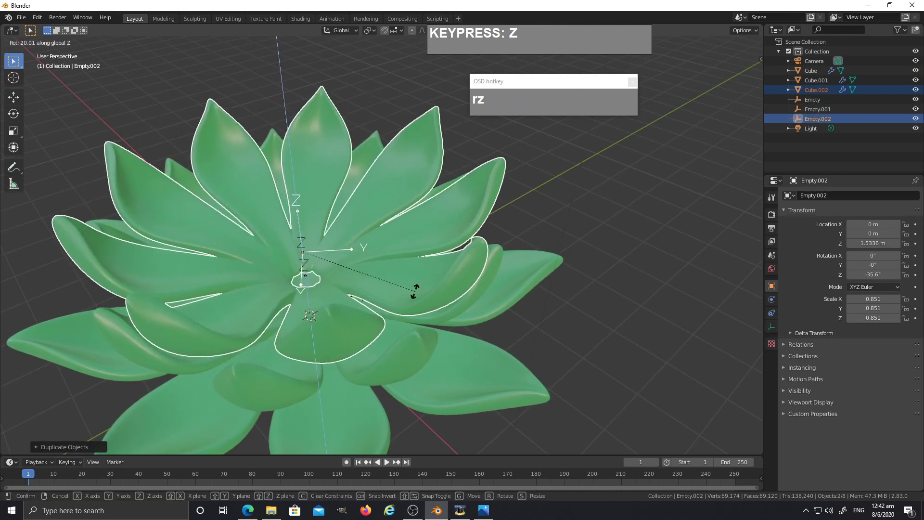
click(418, 293)
drag(411, 287, 478, 299)
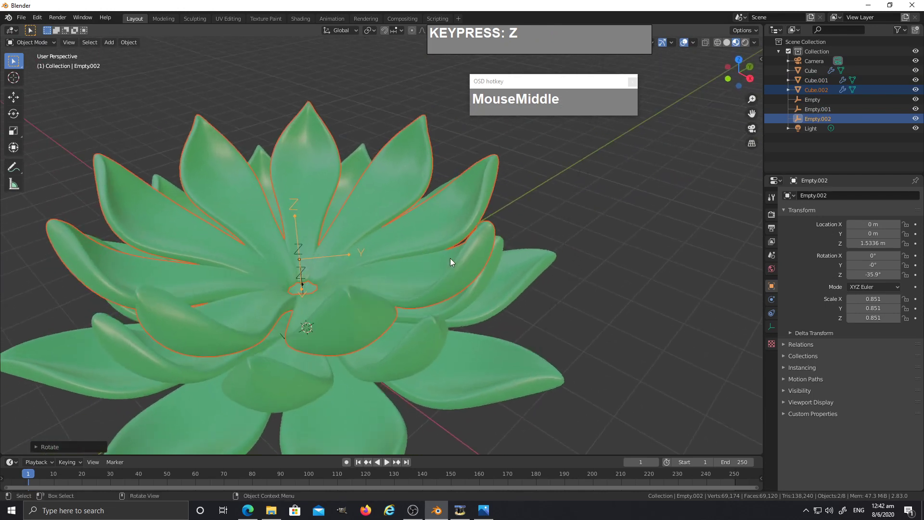
click(429, 169)
key(Tab)
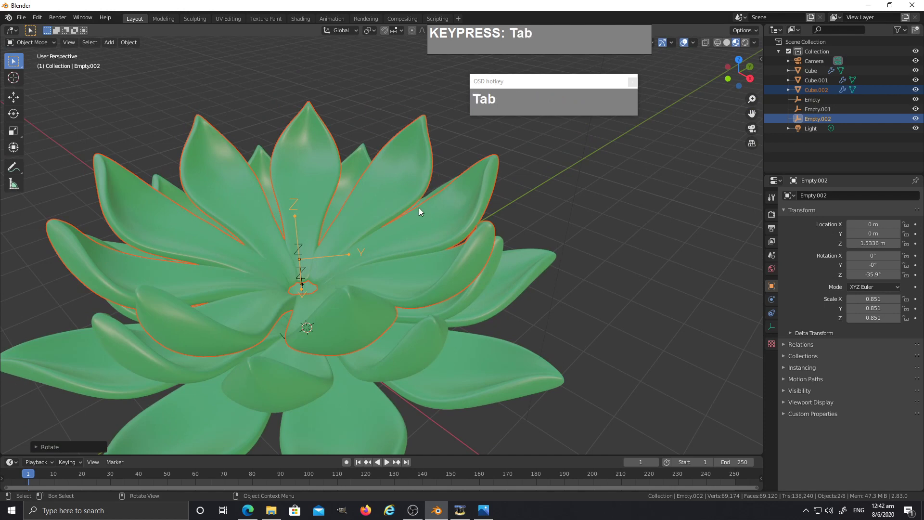
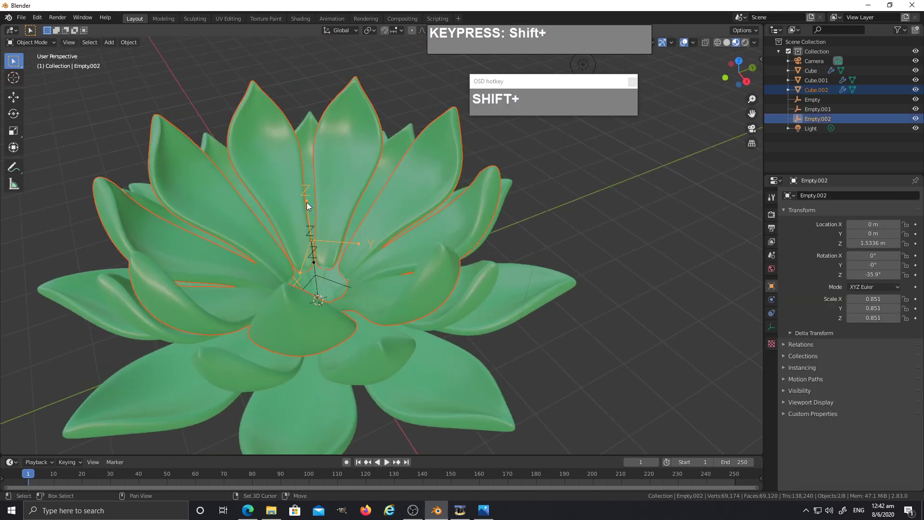
middle_click(376, 232)
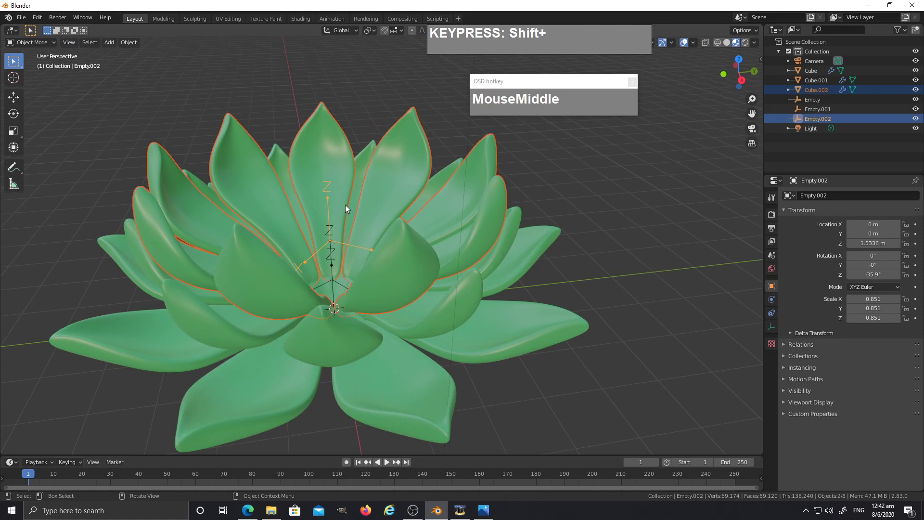
Duplicate the top ring upward again, switch to wireframe and scale its Empty down
key(shift+d)
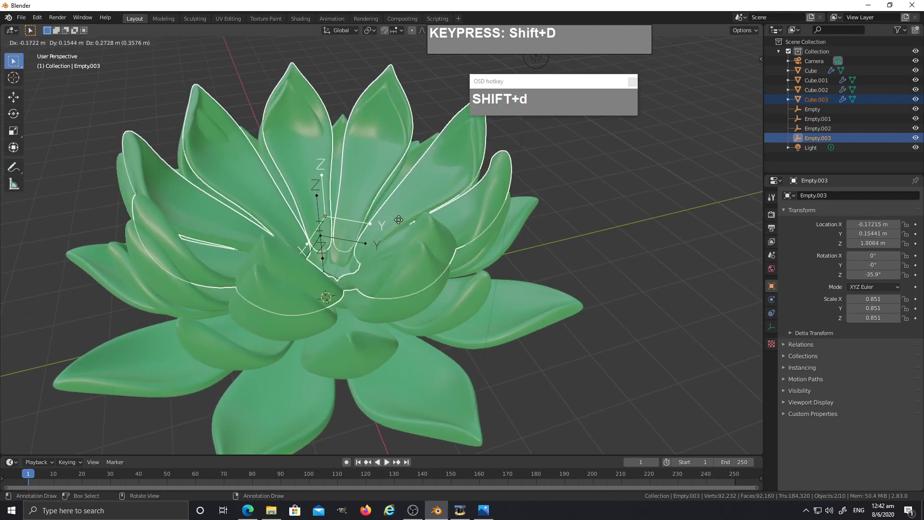
key(z)
click(405, 207)
key(z)
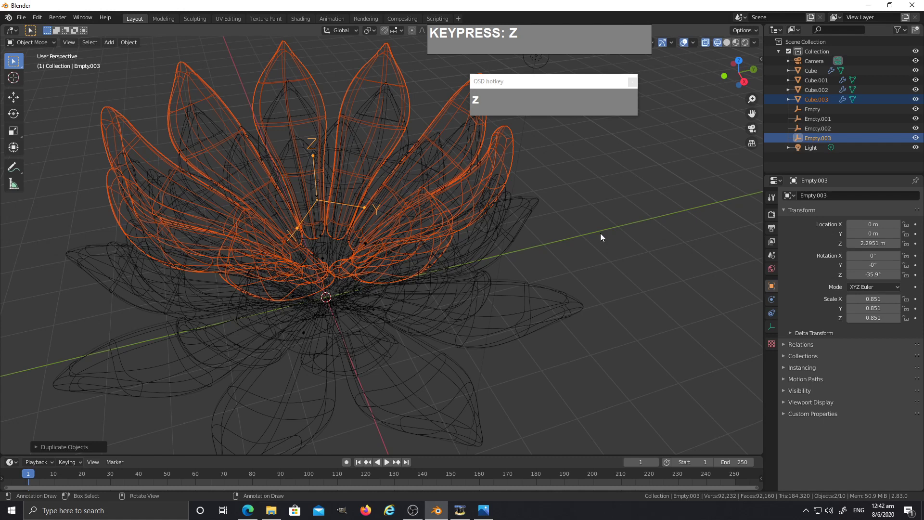
click(613, 287)
text(MouseLefts)
key(s)
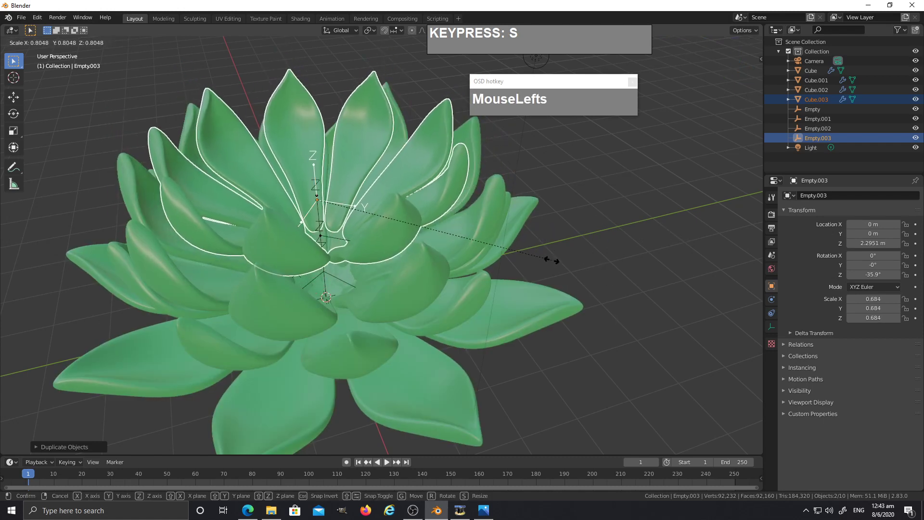
click(555, 262)
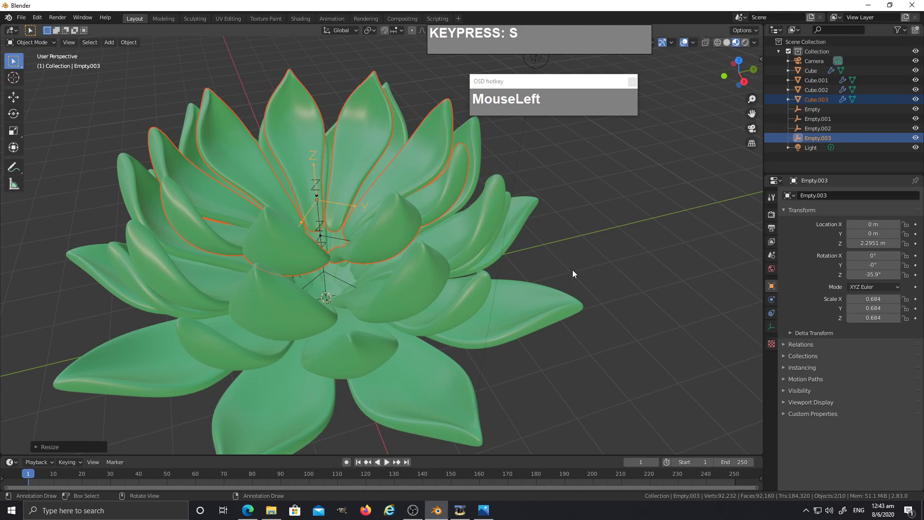
Lower the inner layer's Empty to Z 1.7485 m and rotate it -18.5° about Z
key(g)
text(gz)
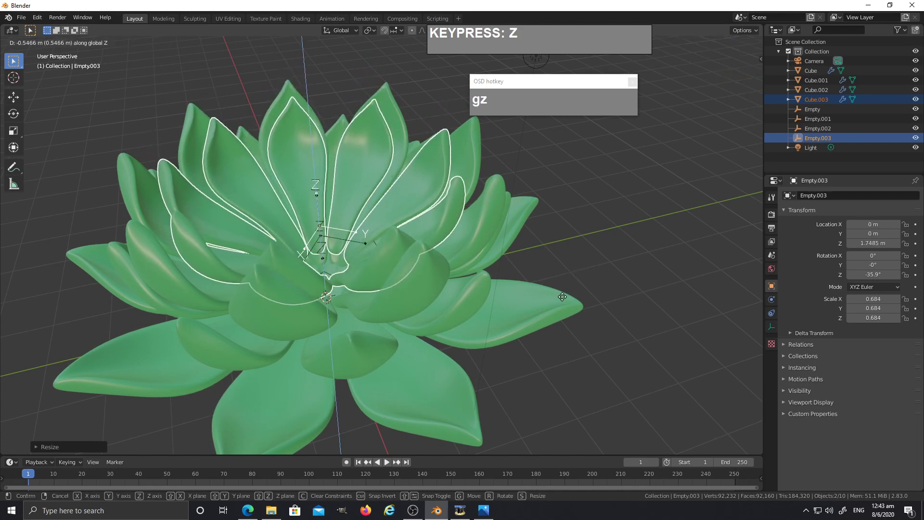
click(566, 300)
middle_click(569, 296)
text(r)
key(z)
text(z)
click(612, 257)
Inspect the leaf offsets and select the inner leaf layer object Cube.003
drag(606, 239, 501, 266)
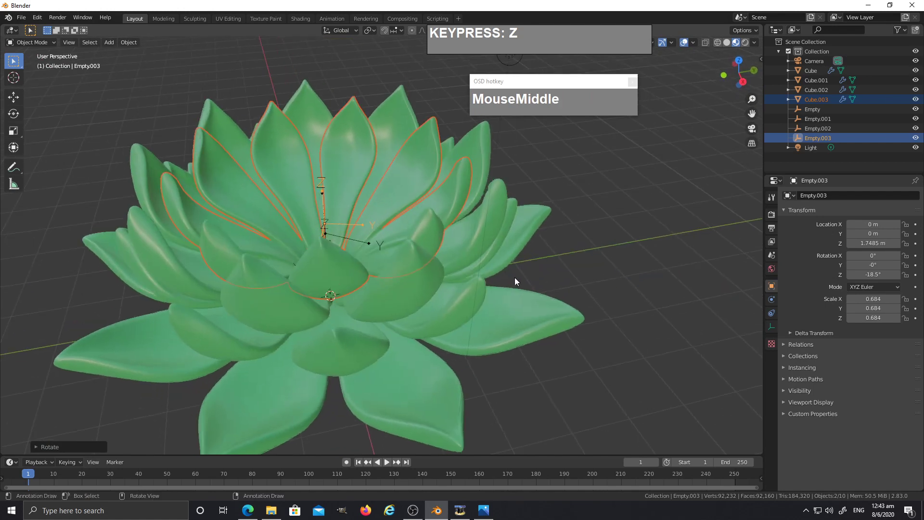
scroll(up, 3)
middle_click(505, 246)
key(Tab)
middle_click(495, 214)
click(455, 162)
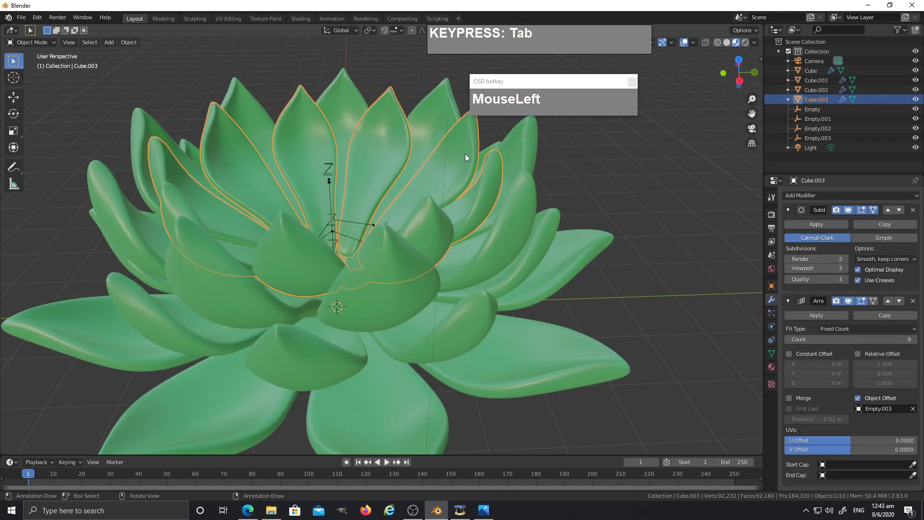
In Edit Mode, tilt the inner layer's leaf with a rotation so it stands more upright
key(Tab)
drag(478, 183, 580, 237)
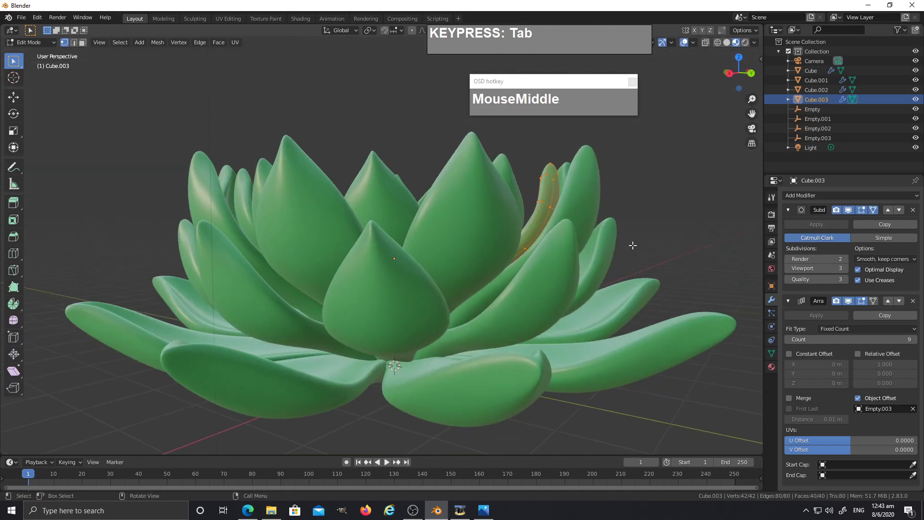
key(r)
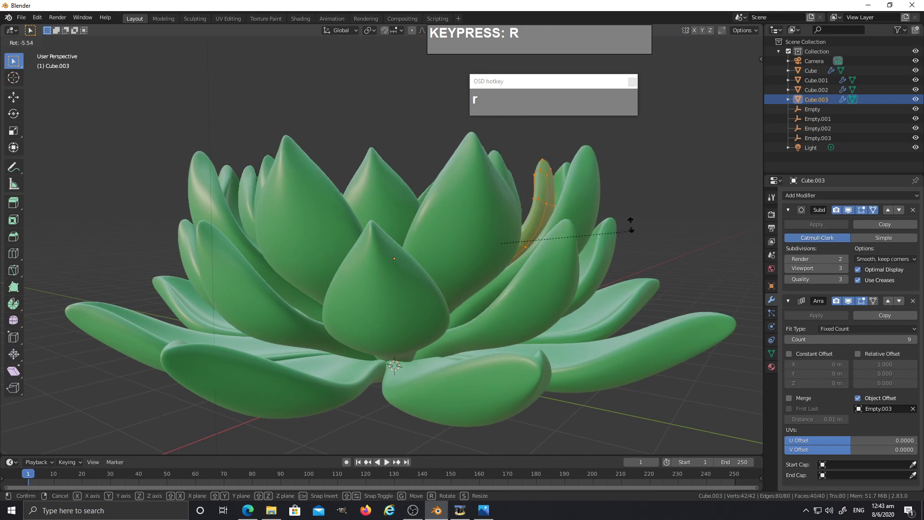
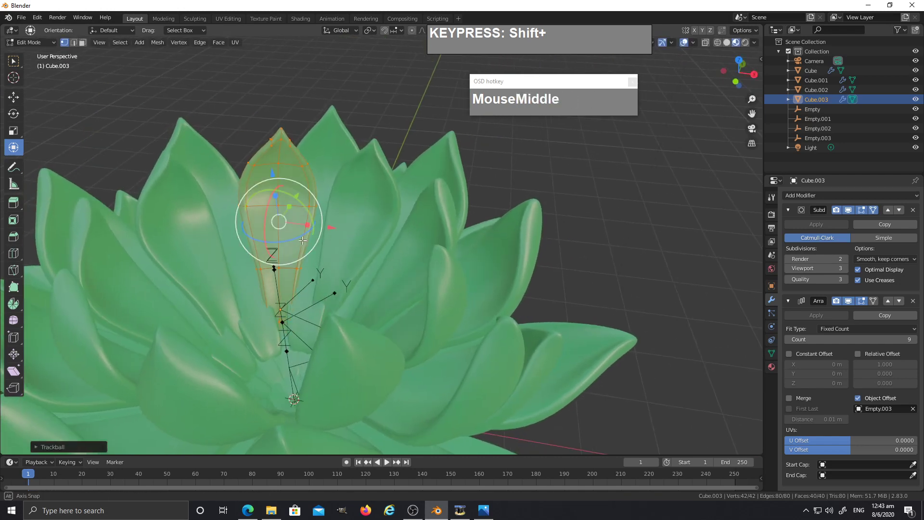
scroll(up, 3)
middle_click(379, 195)
middle_click(357, 310)
middle_click(374, 303)
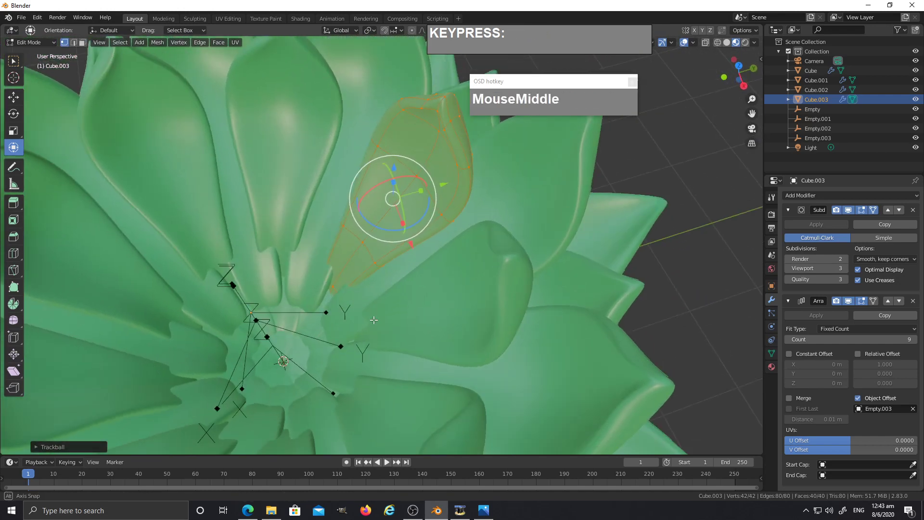
Switch to see-through wireframe and move the leaf tip vertices of the inner and outer layers
key(z)
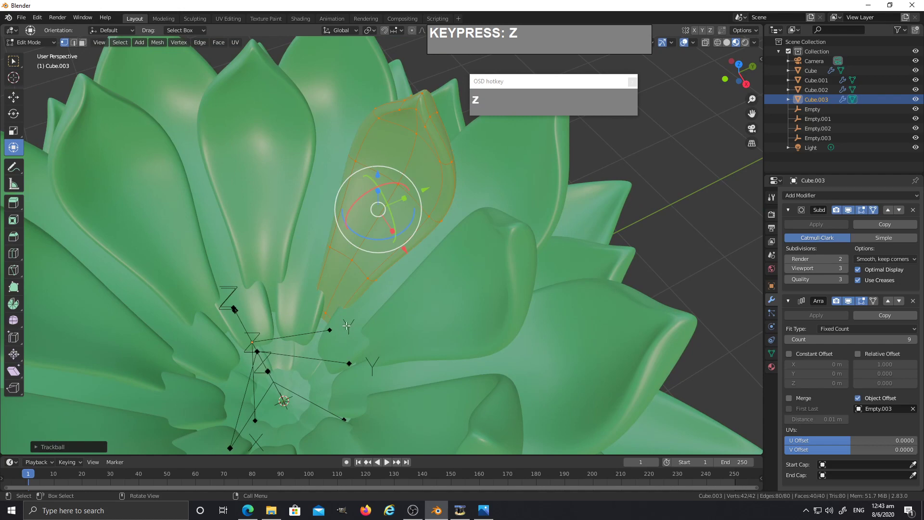
click(272, 310)
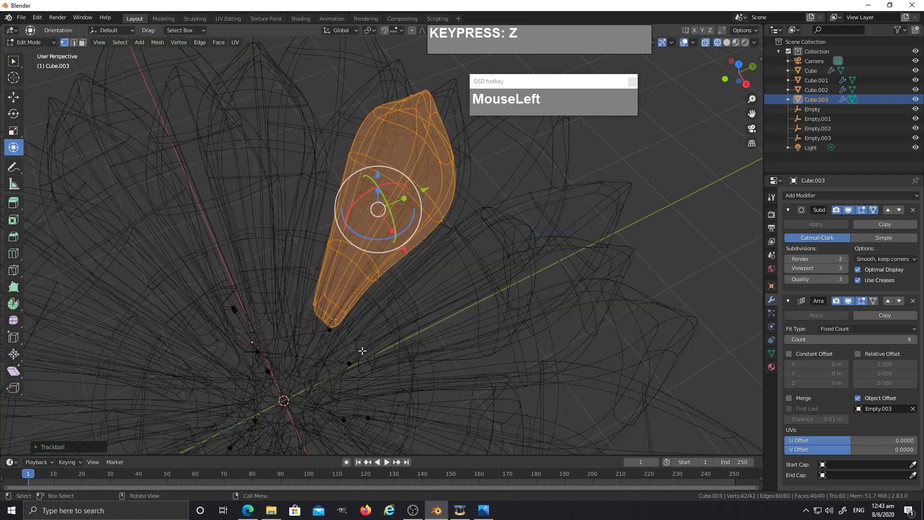
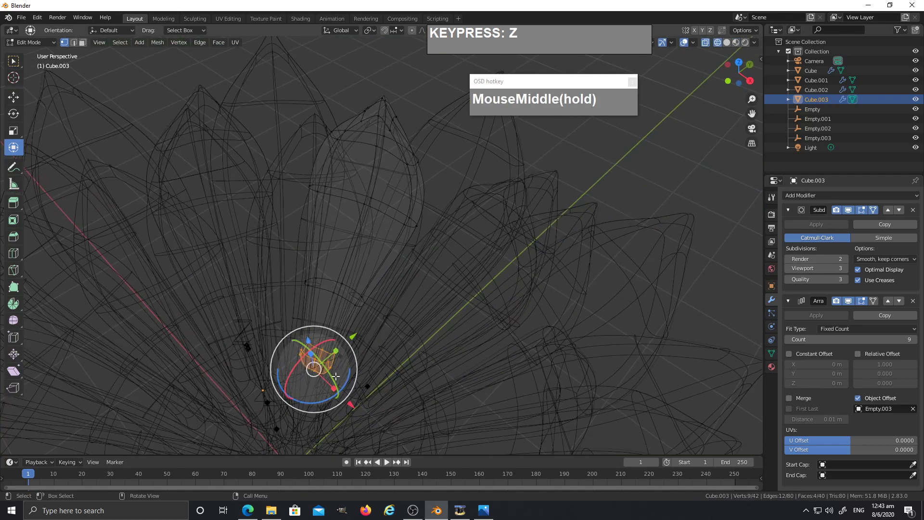
key(shift+g)
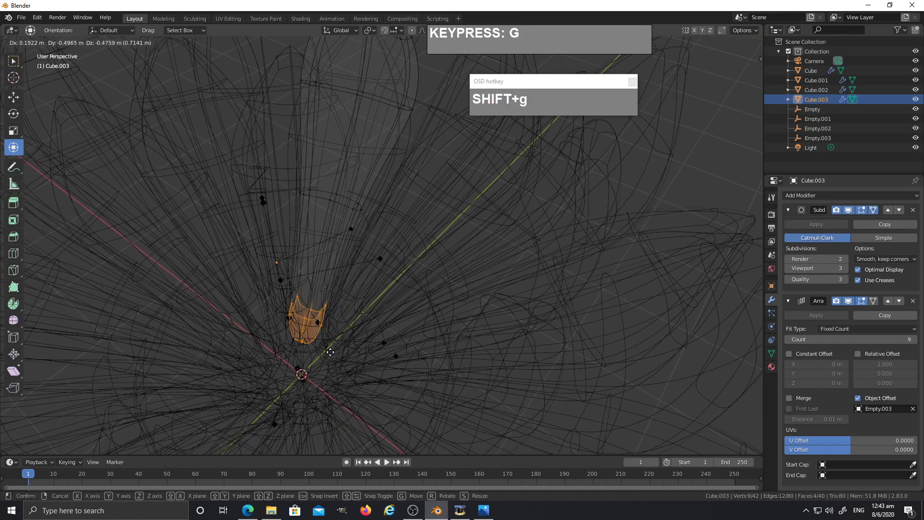
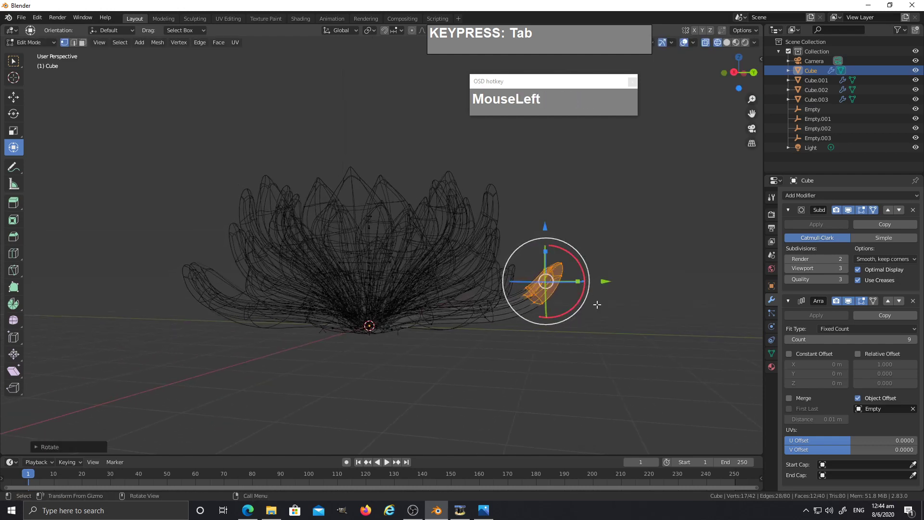
key(g)
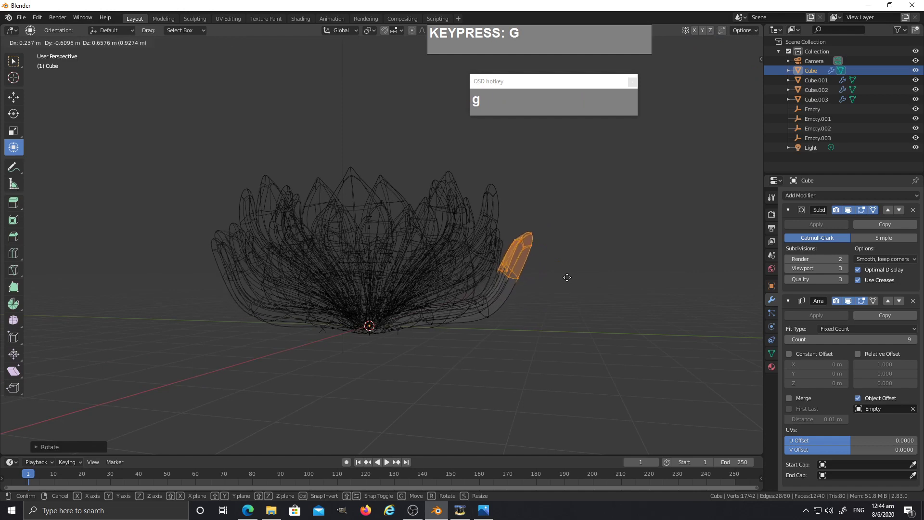
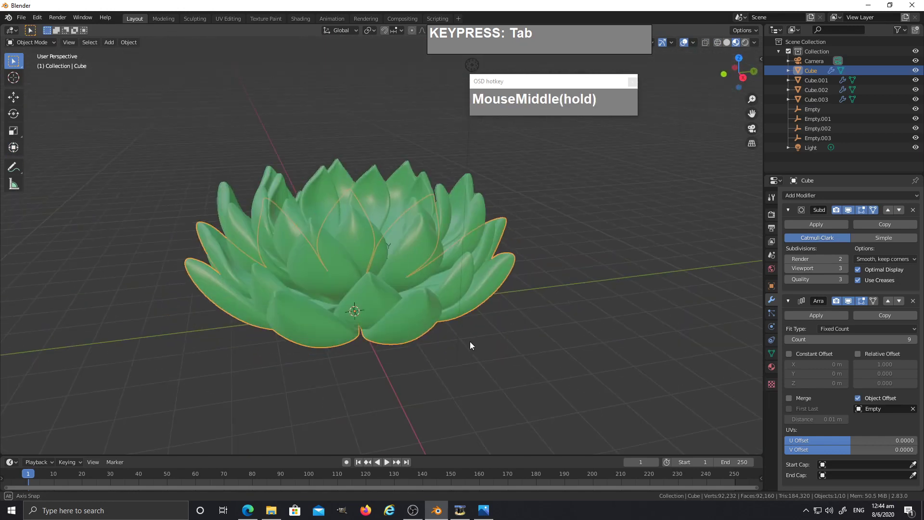
Select Cube.003 with Empty.003 and duplicate them in place as a new innermost layer
scroll(up, 3)
middle_click(440, 331)
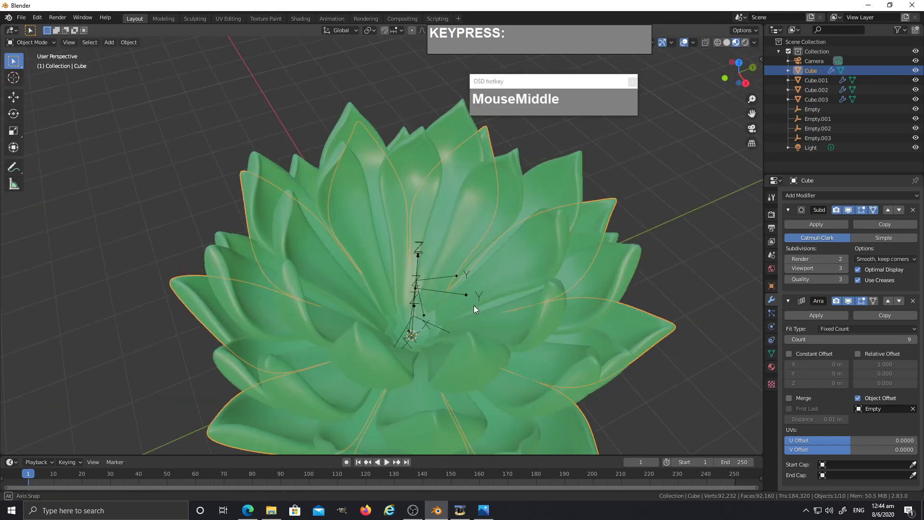
click(558, 297)
middle_click(541, 296)
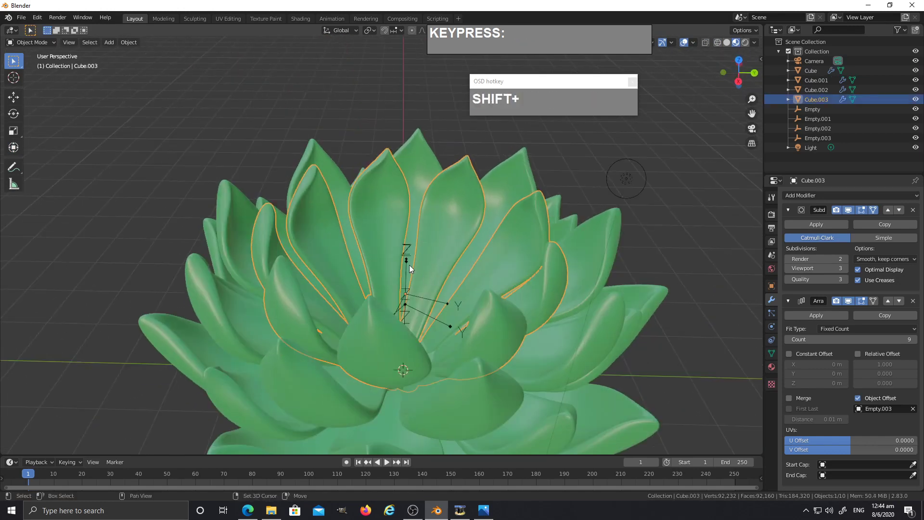
click(410, 261)
middle_click(448, 289)
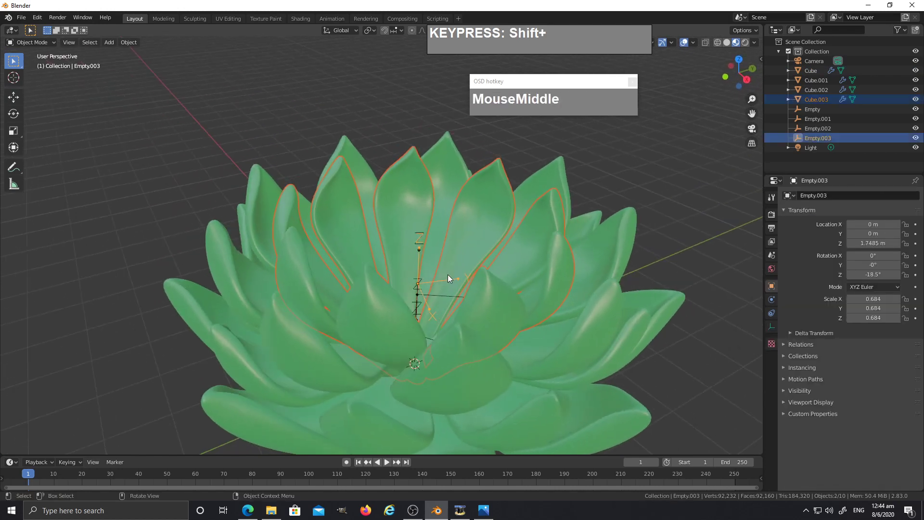
key(shift+d)
right_click(504, 266)
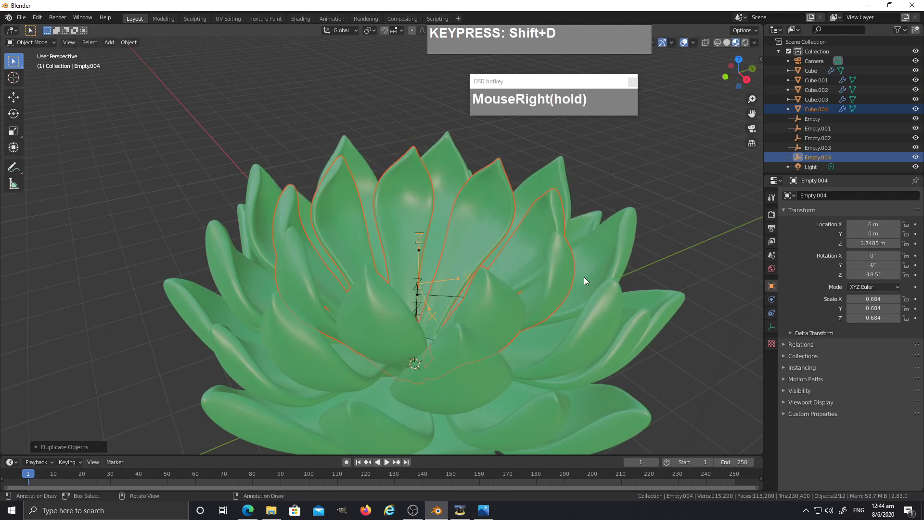
Scale the new layer's Empty to 0.42 and rotate it -40.8° about Z
key(s)
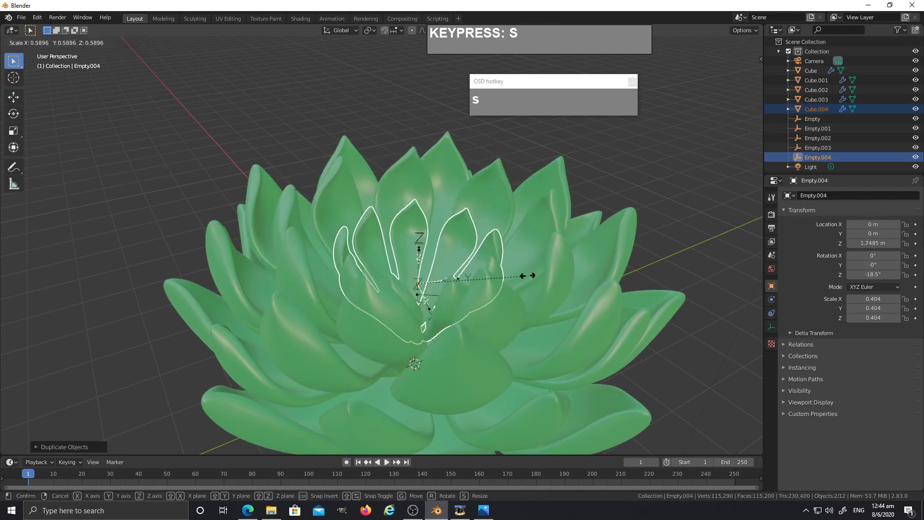
click(535, 274)
middle_click(546, 297)
text(rz)
click(486, 351)
middle_click(507, 327)
Select the new leaf Cube.004 and enter Edit Mode on its mesh
key(Tab)
click(497, 289)
key(Tab)
middle_click(516, 300)
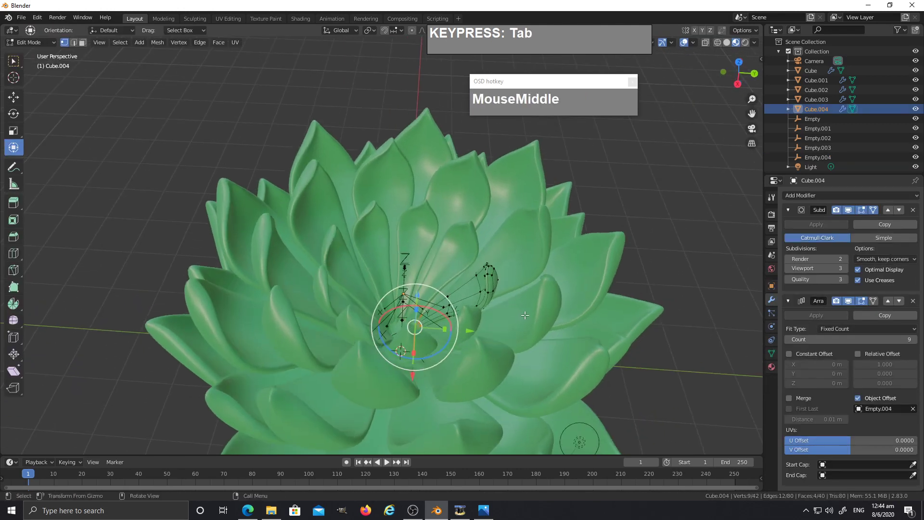
Select all of Cube.004's leaf, tilt it upright into a cupped bud and return to object mode
text(a)
middle_click(533, 299)
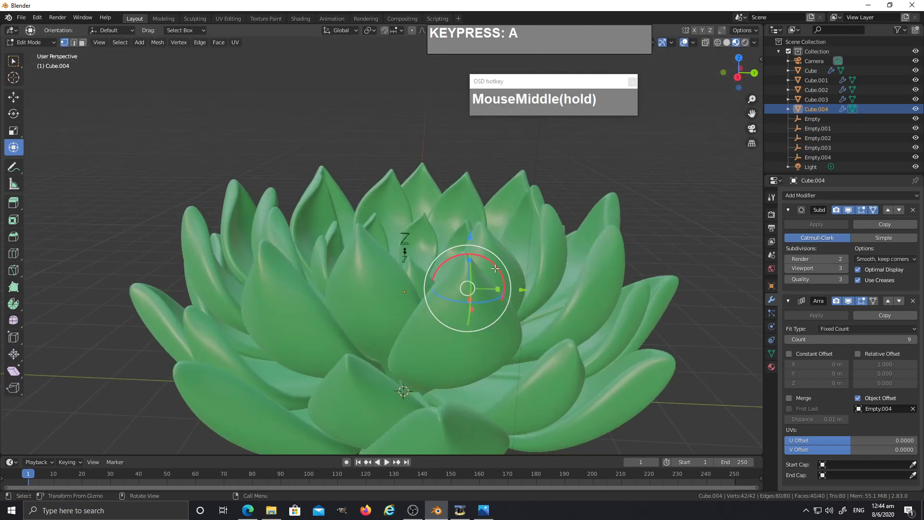
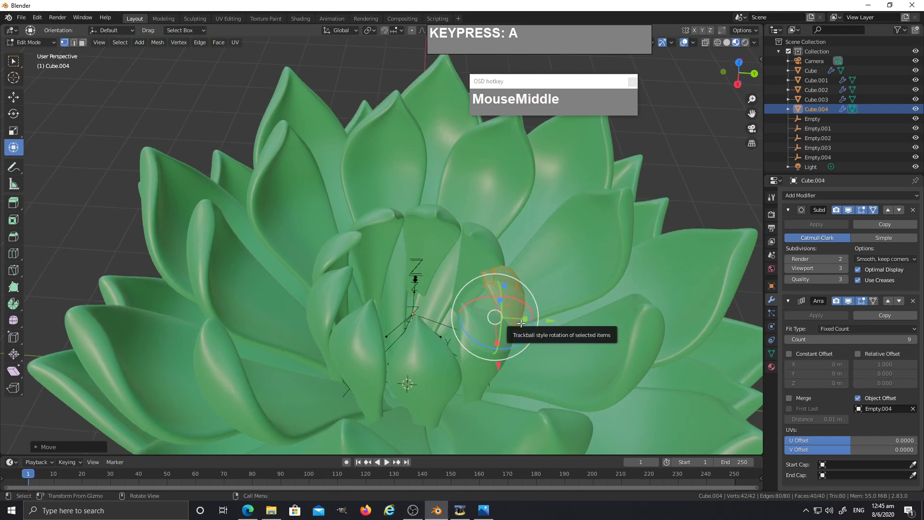
key(Tab)
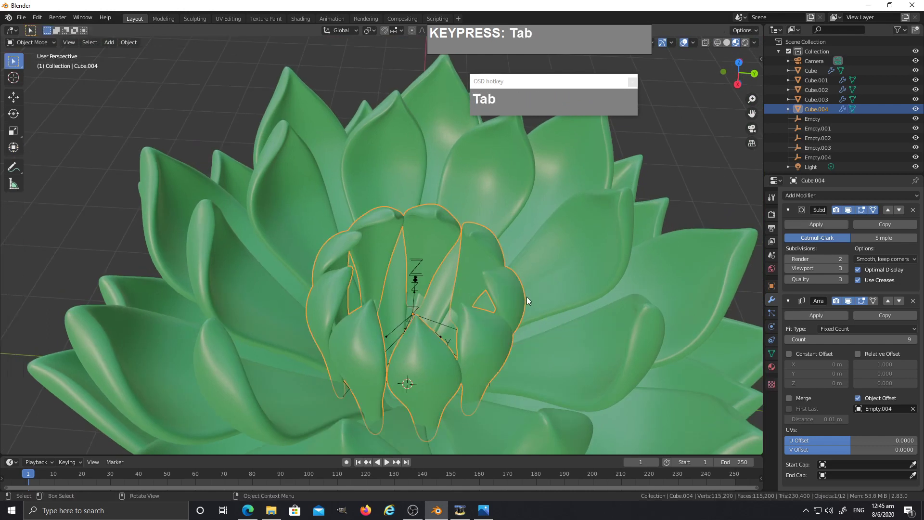
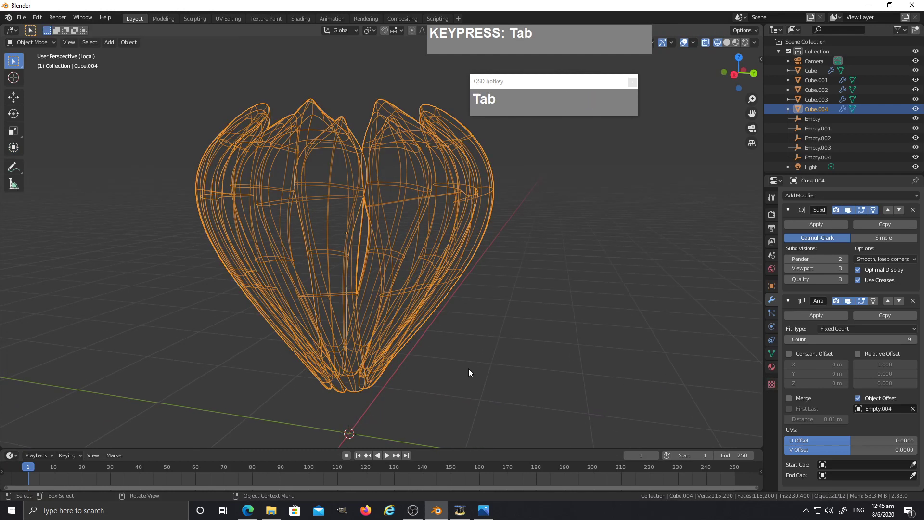
Leave the isolated layer view for the full scene and briefly edit the innermost leaf mesh
text(z)
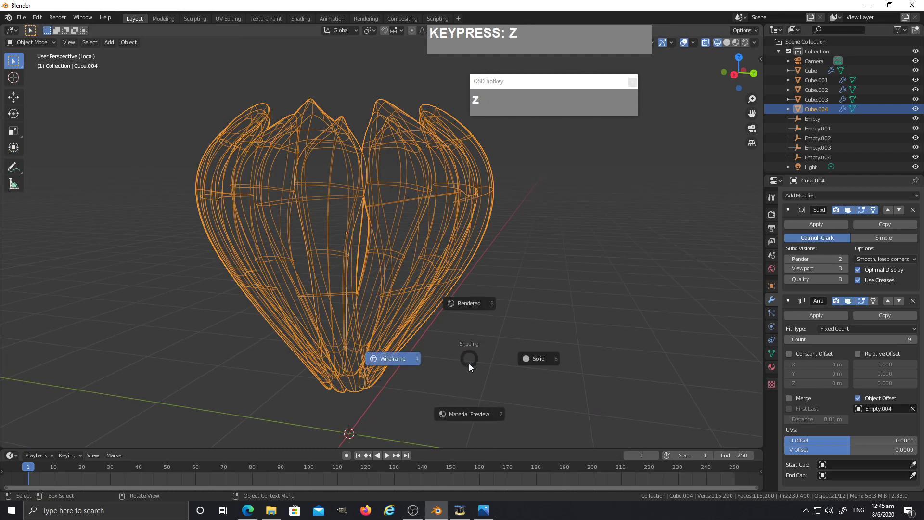
text(zzzzzzzzzzzz)
middle_click(482, 396)
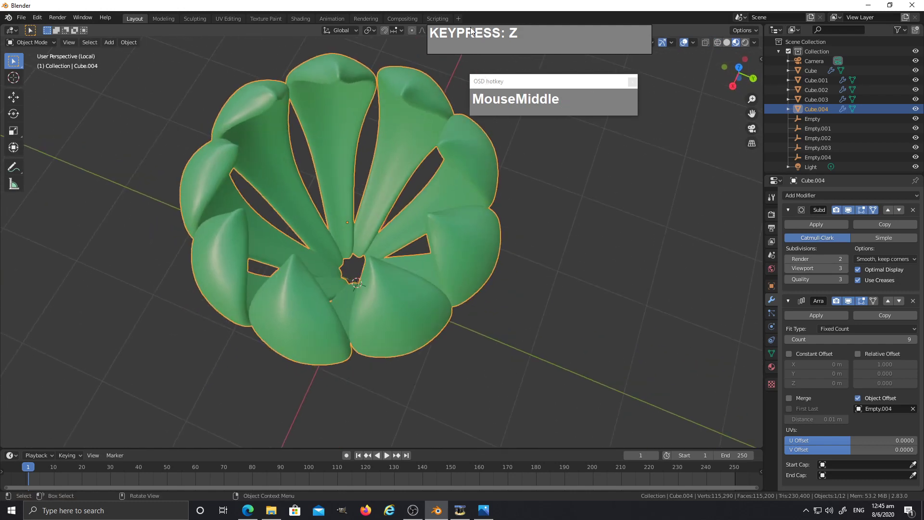
key(KP_Divide)
scroll(down, 3)
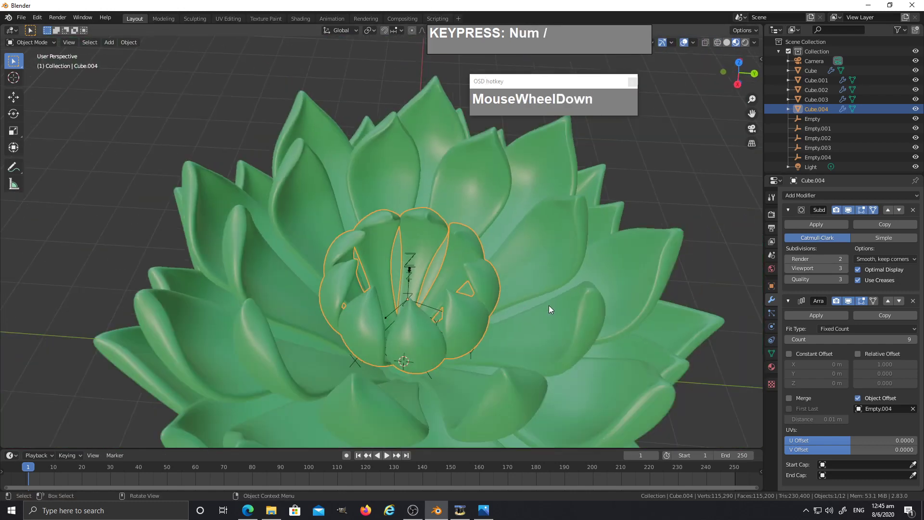
key(Tab)
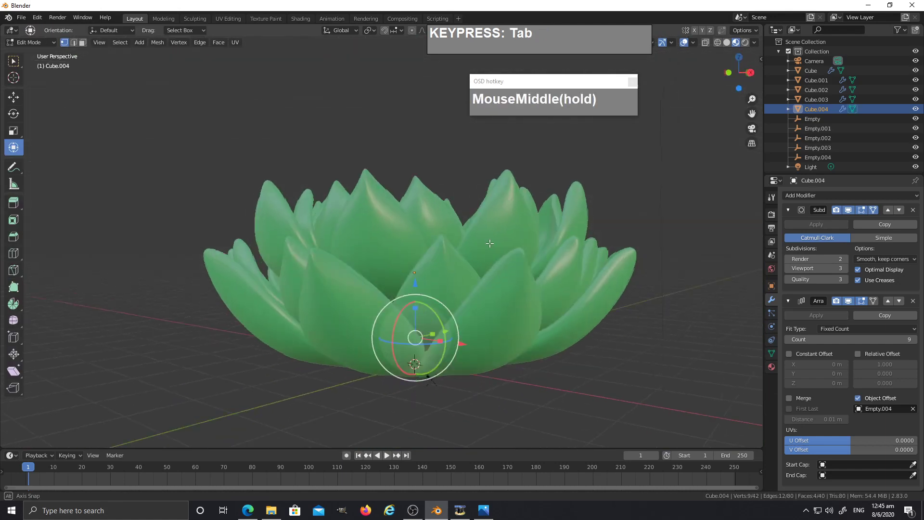
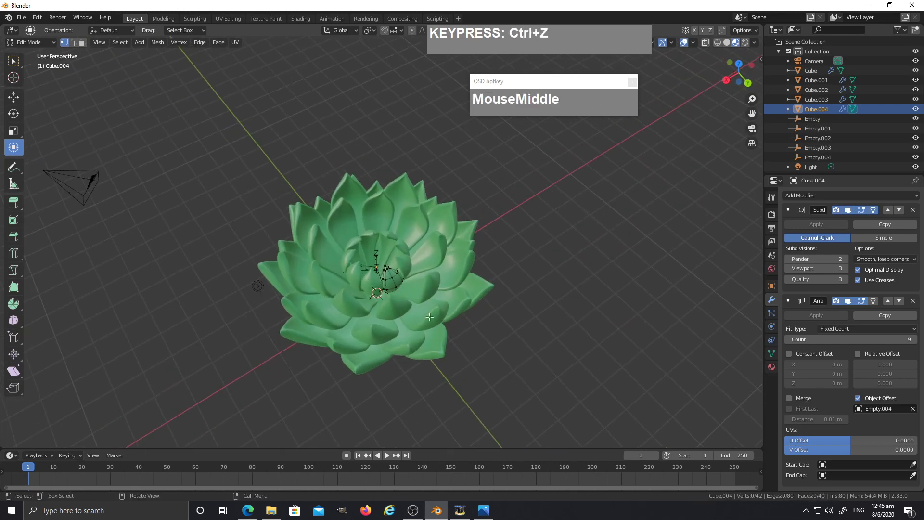
Return to object mode and orbit around the finished leaf rosette, leaving it unchanged
scroll(up, 3)
key(Tab)
middle_click(472, 278)
click(502, 325)
middle_click(509, 347)
click(624, 291)
middle_click(610, 308)
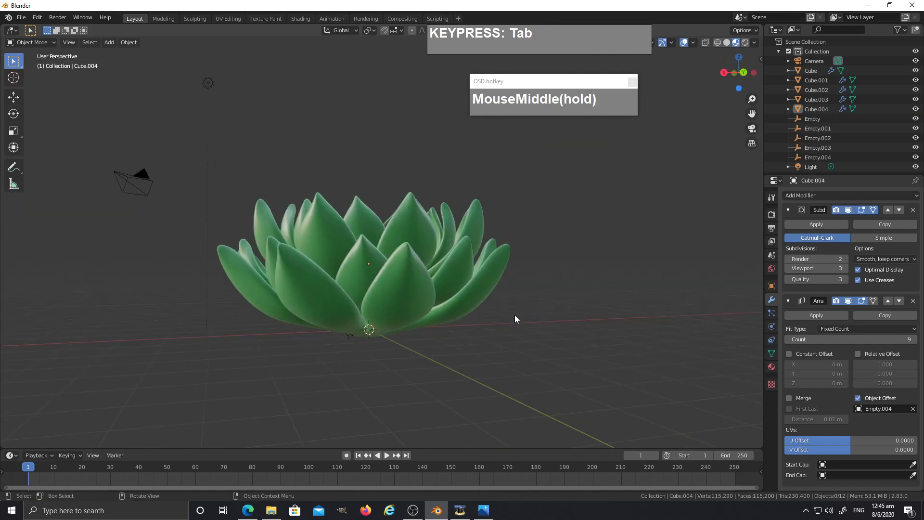
Add a mesh cylinder via Shift+A and scale it down to pot size
key(shift+a)
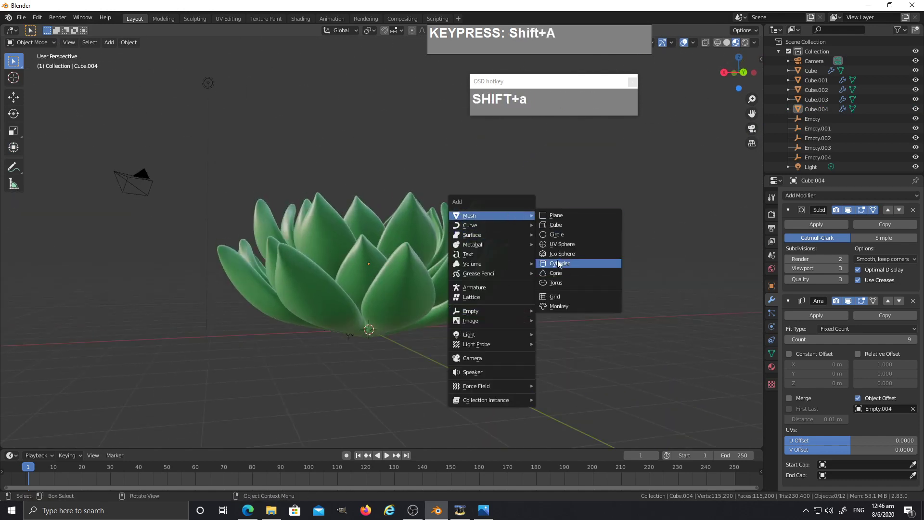
click(560, 263)
middle_click(525, 313)
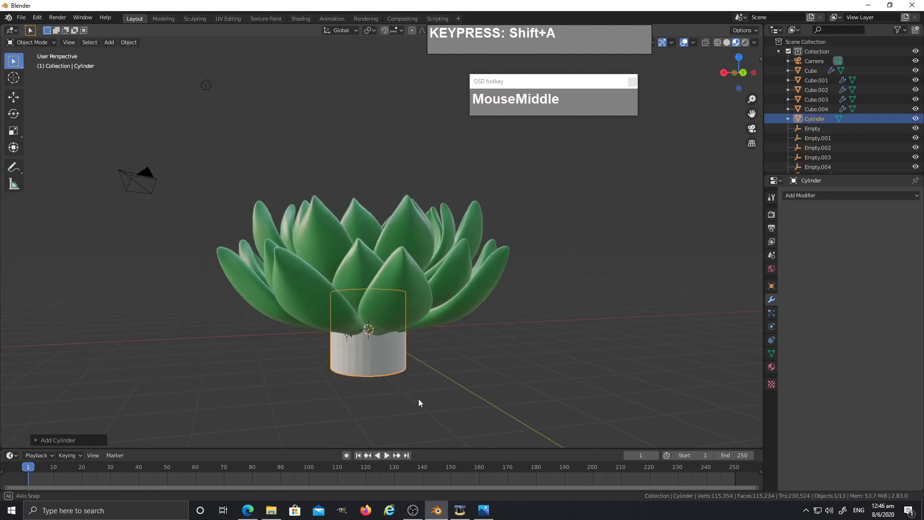
key(s)
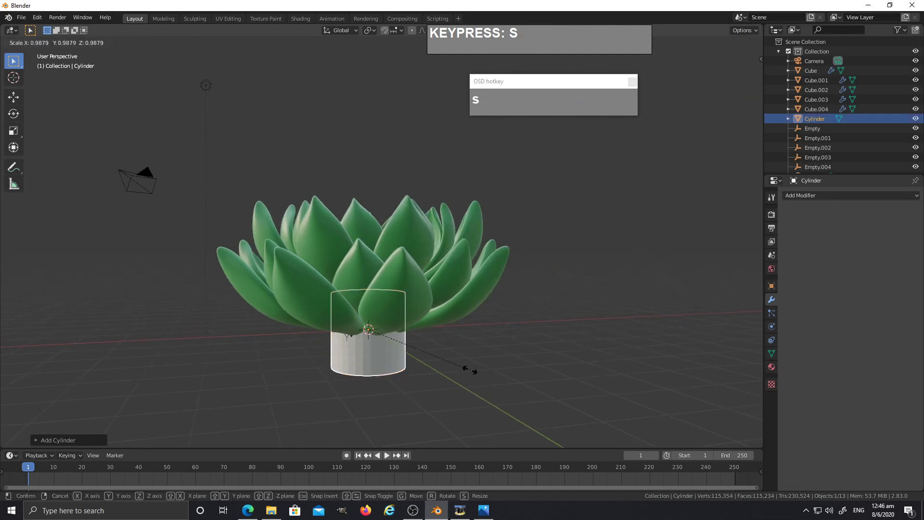
key(shift+z)
click(619, 412)
drag(579, 391, 397, 387)
Shrink the cylinder's bottom face to taper the pot and place it beneath the rosette along Z
key(Tab)
key(3)
click(418, 350)
key(s)
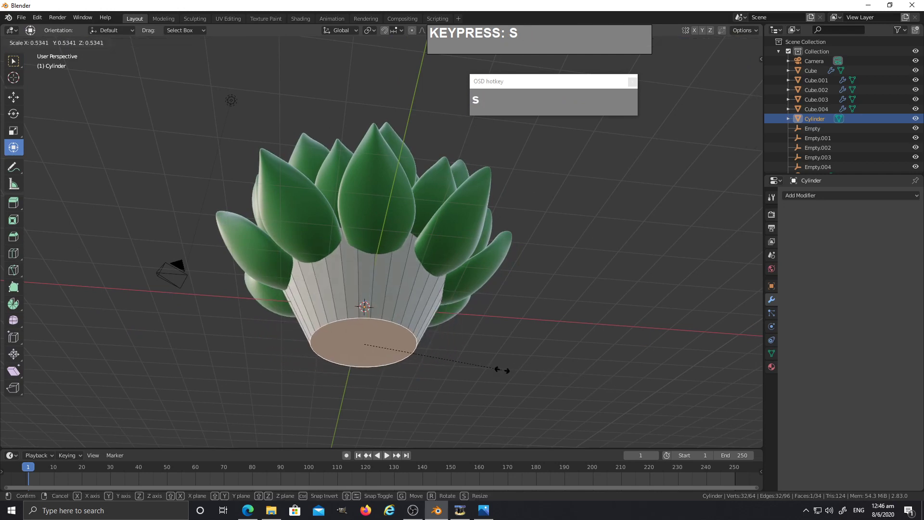
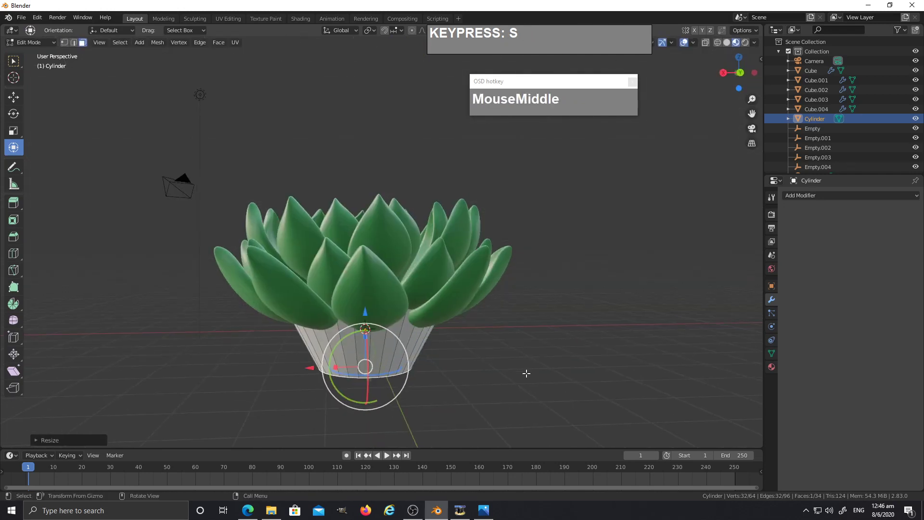
text(z)
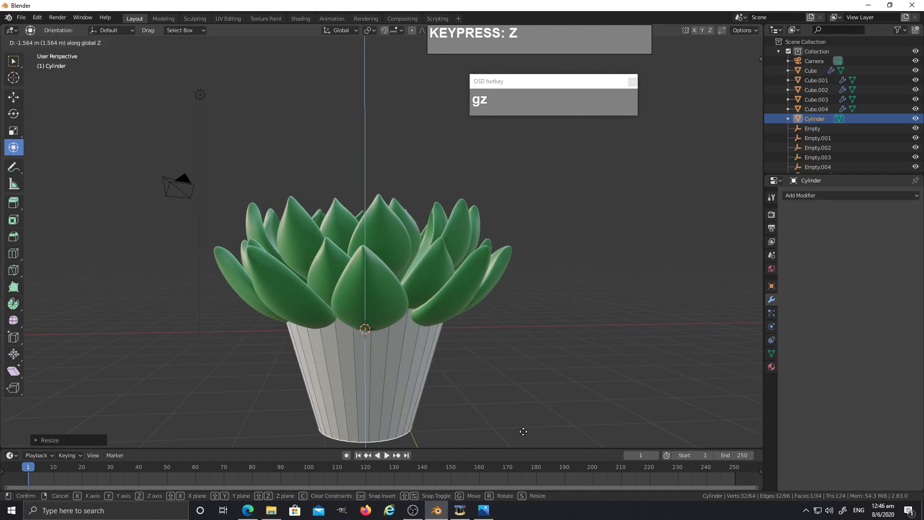
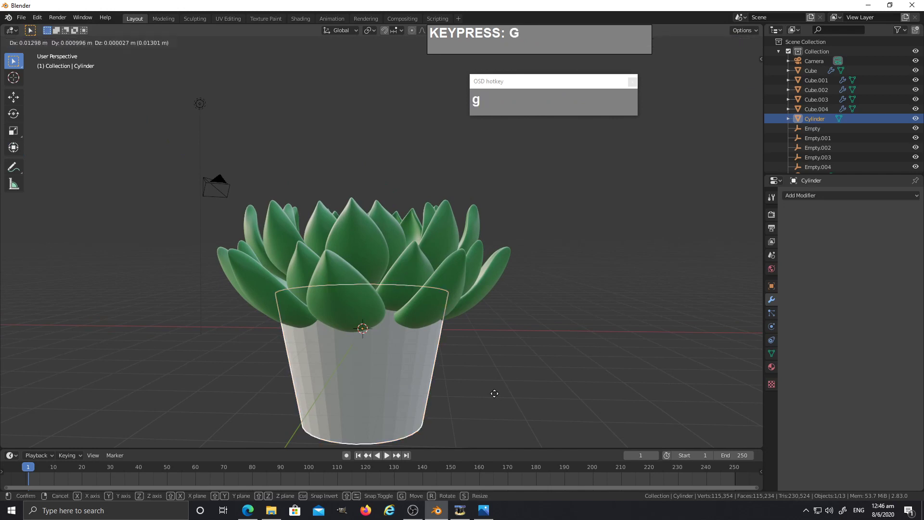
text(z)
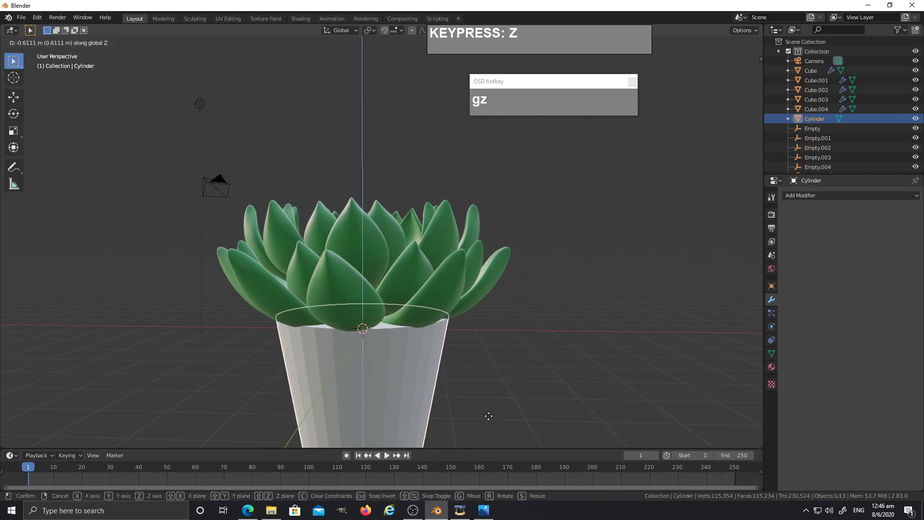
click(492, 419)
middle_click(495, 410)
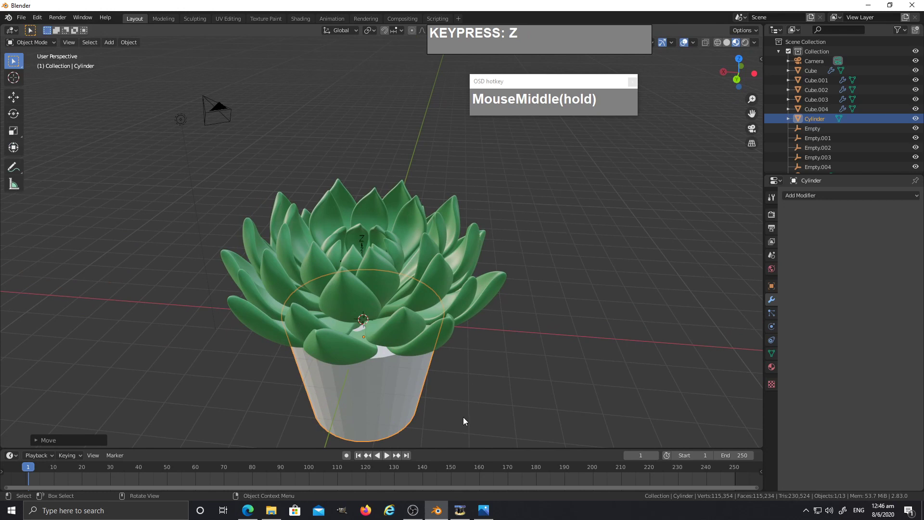
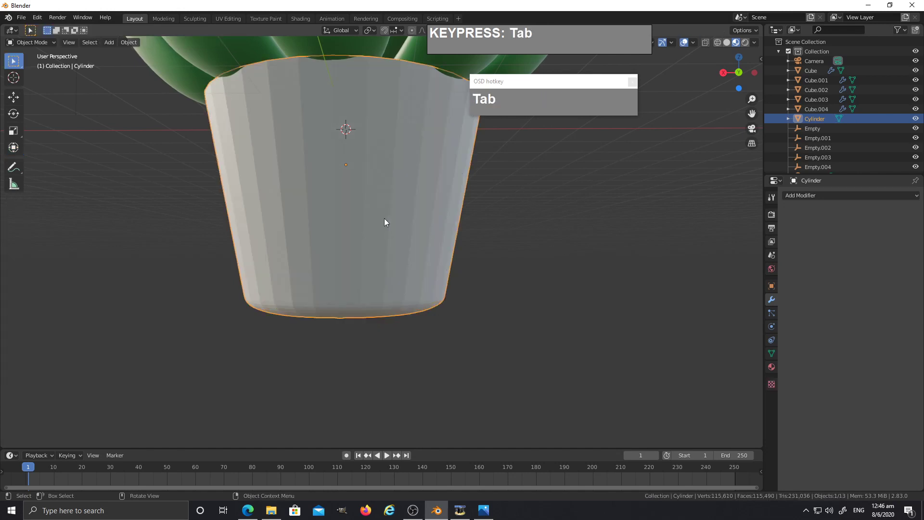
Edit the pot mesh and select its rim and bottom edge loops in edge mode
right_click(384, 175)
click(383, 173)
drag(490, 202, 481, 199)
key(Tab)
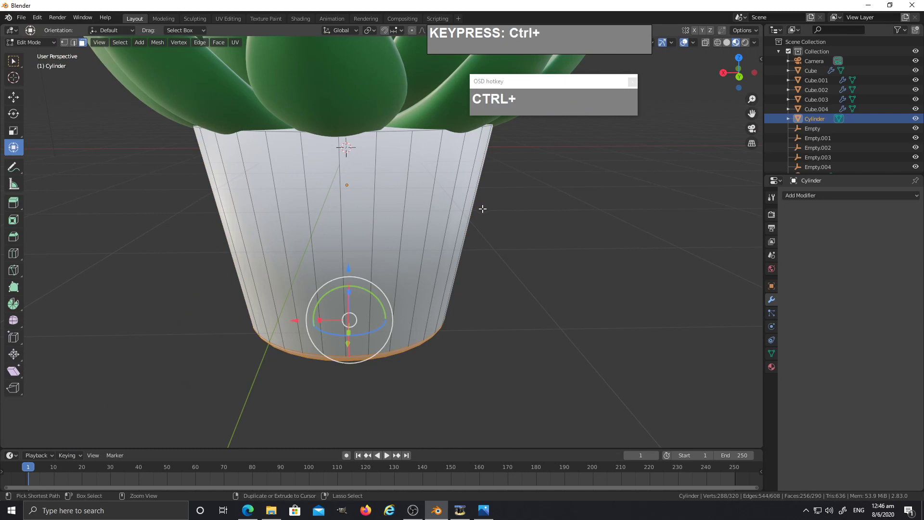
click(400, 127)
drag(442, 204, 437, 208)
key(2)
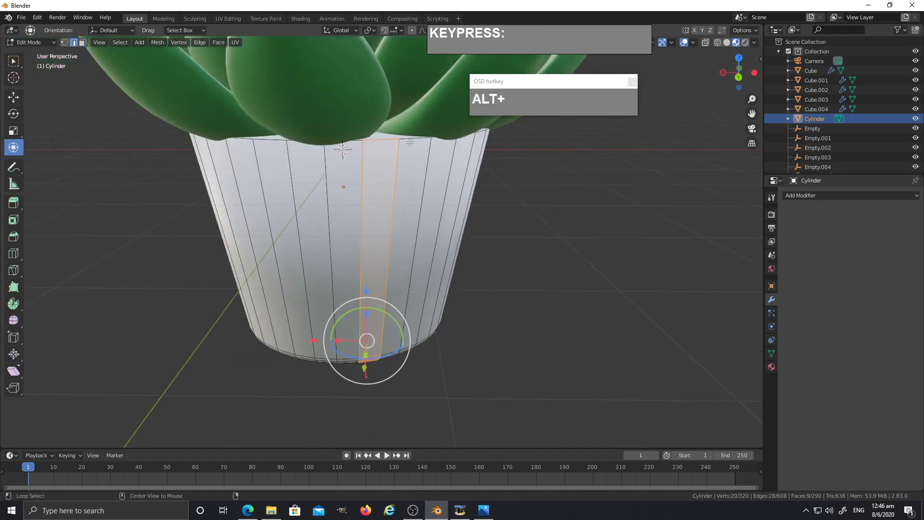
click(413, 135)
drag(415, 164, 402, 177)
Bevel the selected pot edges with Ctrl+B and return to object mode
key(ctrl+b)
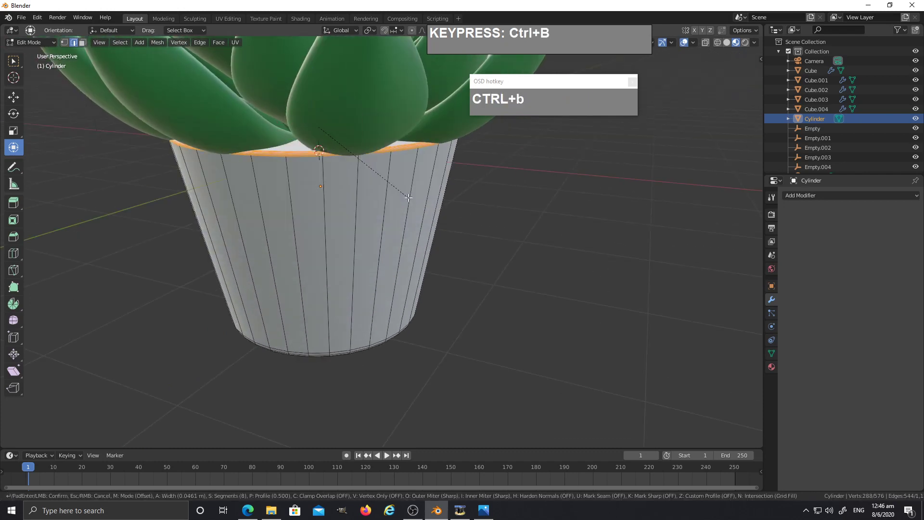
click(411, 197)
key(Tab)
middle_click(412, 185)
Give the pot smooth shading from its object options
scroll(down, 3)
middle_click(404, 170)
right_click(391, 190)
click(536, 296)
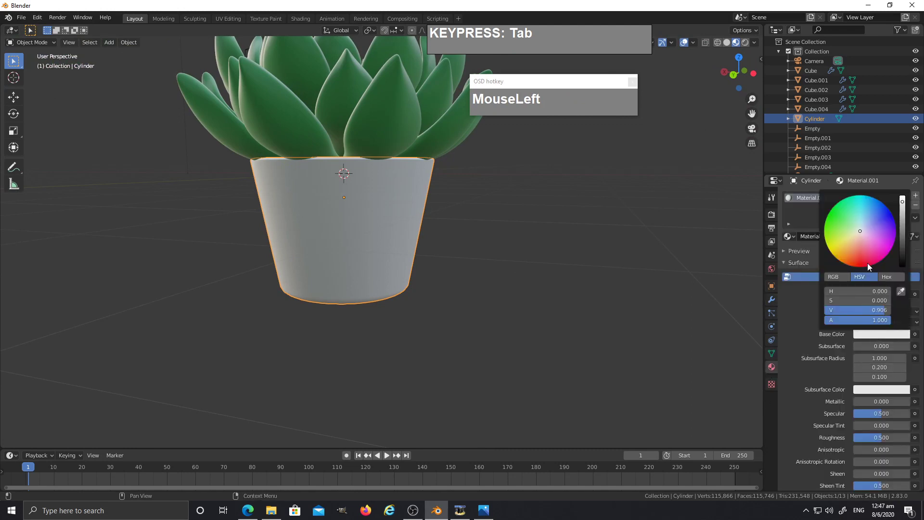
Set the pot material's base colour to a red-orange hue on the colour wheel
drag(457, 284, 436, 171)
scroll(down, 3)
middle_click(427, 162)
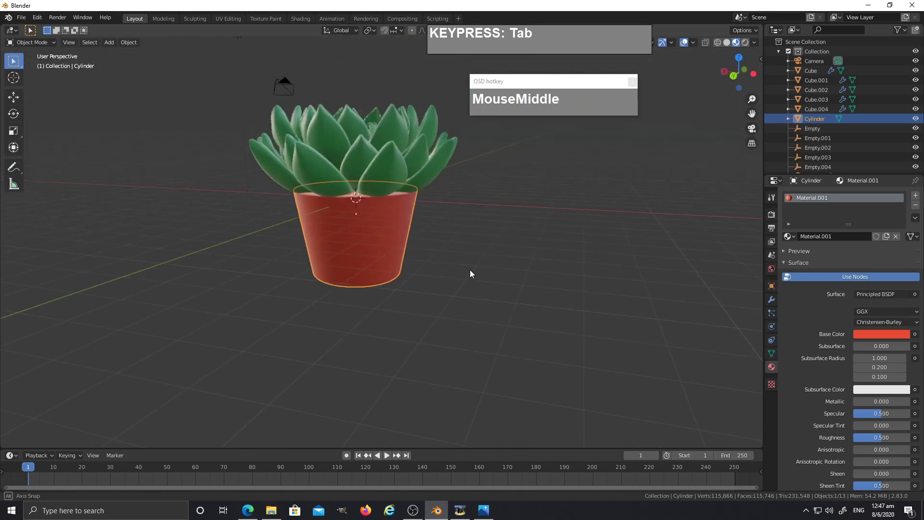
click(488, 324)
middle_click(381, 223)
click(470, 307)
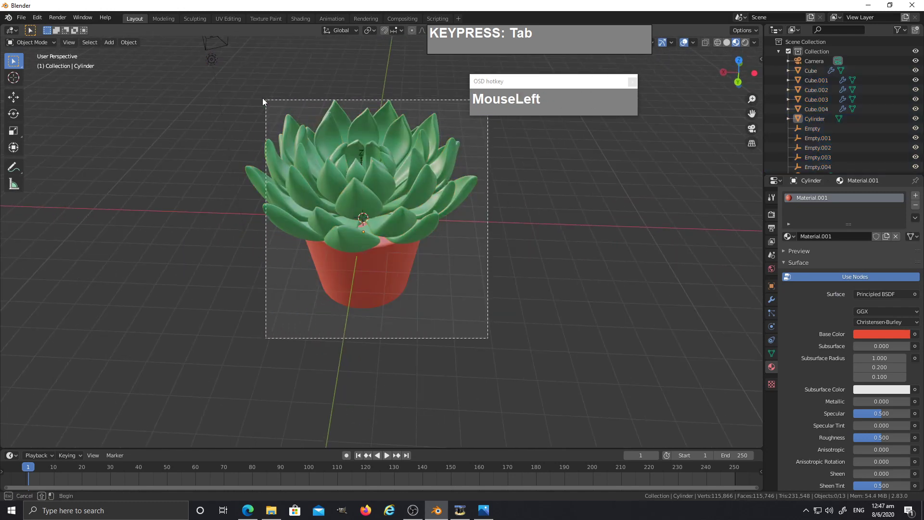
Lower the leaf rosette along Z so it sits down inside the red pot
middle_click(415, 233)
text(gz)
click(444, 161)
scroll(down, 3)
middle_click(429, 226)
middle_click(467, 241)
scroll(up, 3)
scroll(up, 3)
Orbit around the finished potted succulent to inspect it from all sides
middle_click(535, 345)
click(517, 238)
middle_click(492, 300)
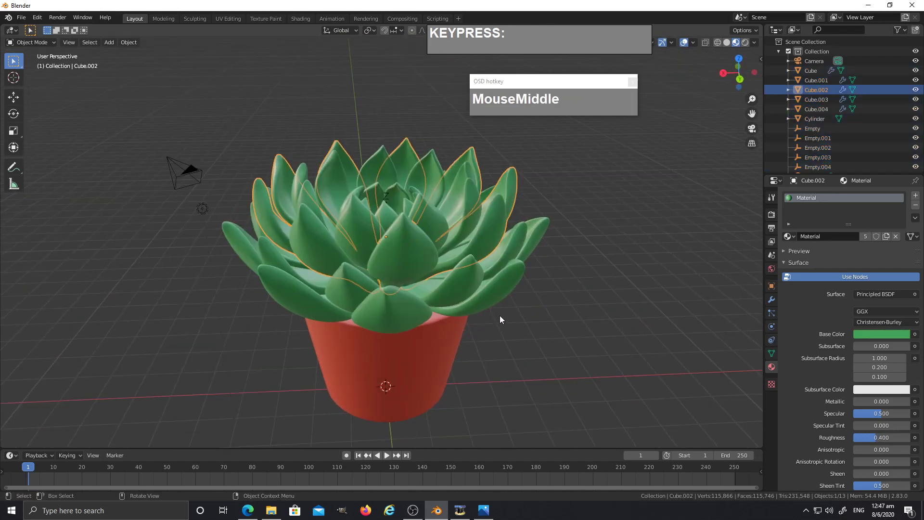
middle_click(492, 322)
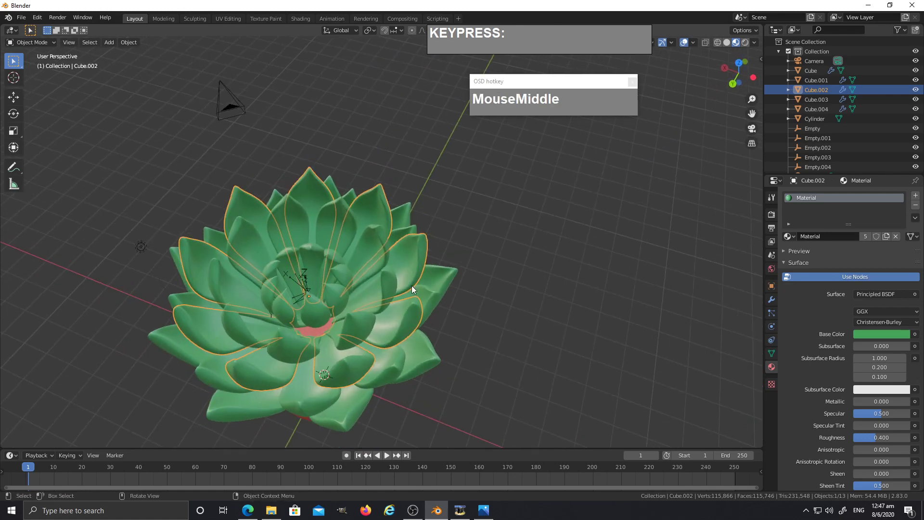
middle_click(419, 278)
click(587, 261)
middle_click(551, 287)
drag(561, 87, 415, 31)
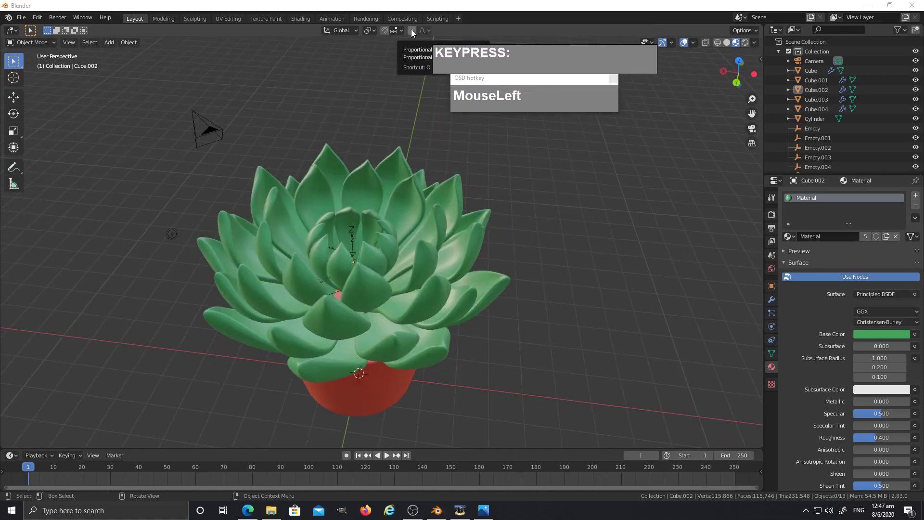
middle_click(518, 331)
middle_click(477, 316)
Save the scene as Succulent2.blend through File > Save As
click(23, 20)
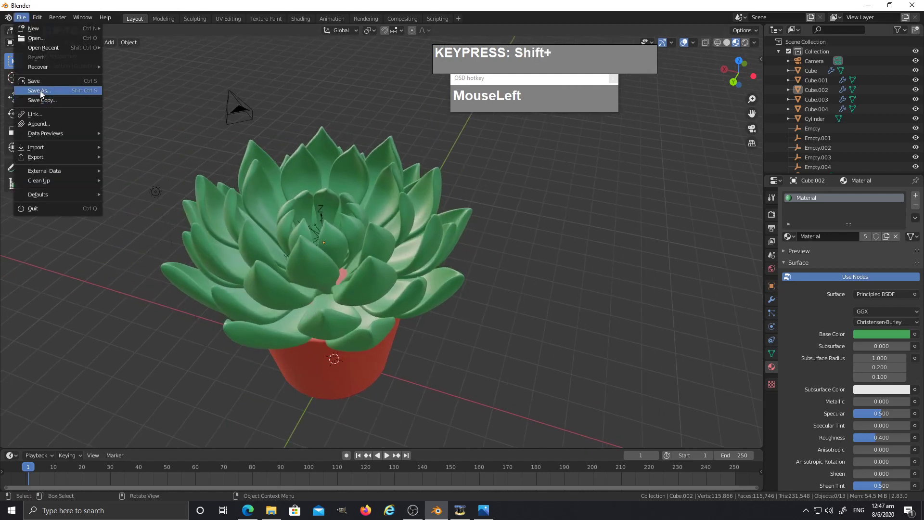
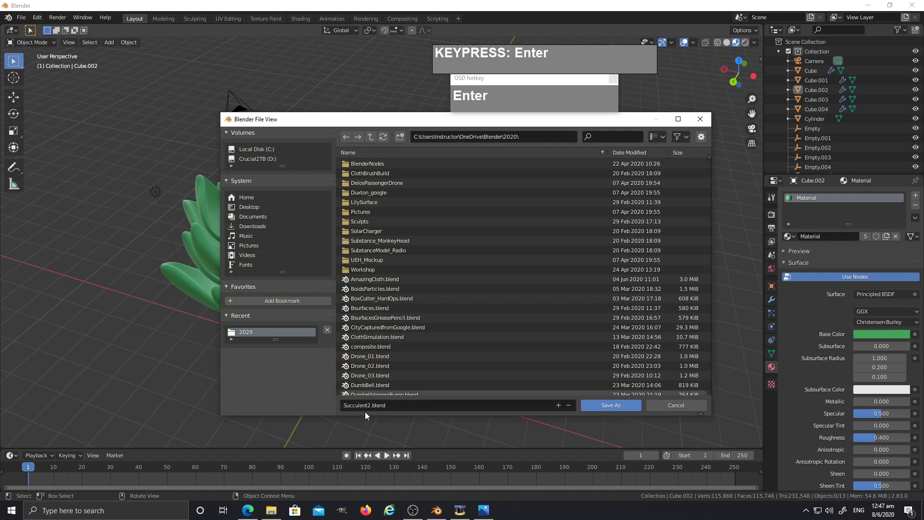
click(627, 408)
middle_click(425, 336)
click(453, 232)
middle_click(491, 293)
scroll(down, 3)
middle_click(461, 325)
click(546, 367)
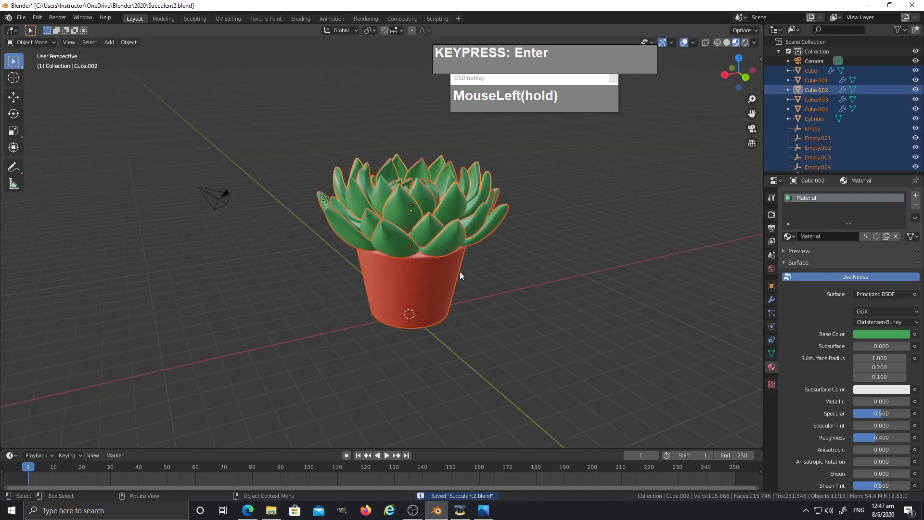
Select the leaf layers and pot and join them into one object with Ctrl+J
drag(470, 286, 455, 303)
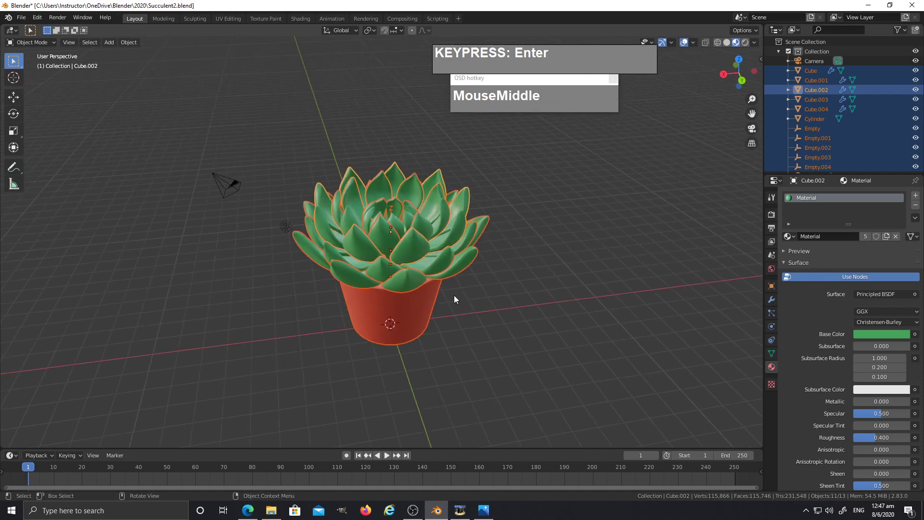
key(ctrl+j)
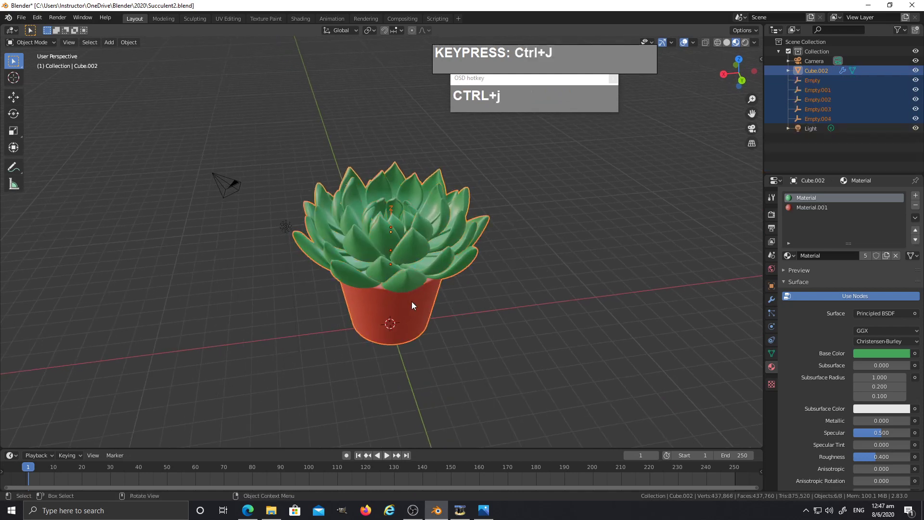
click(490, 363)
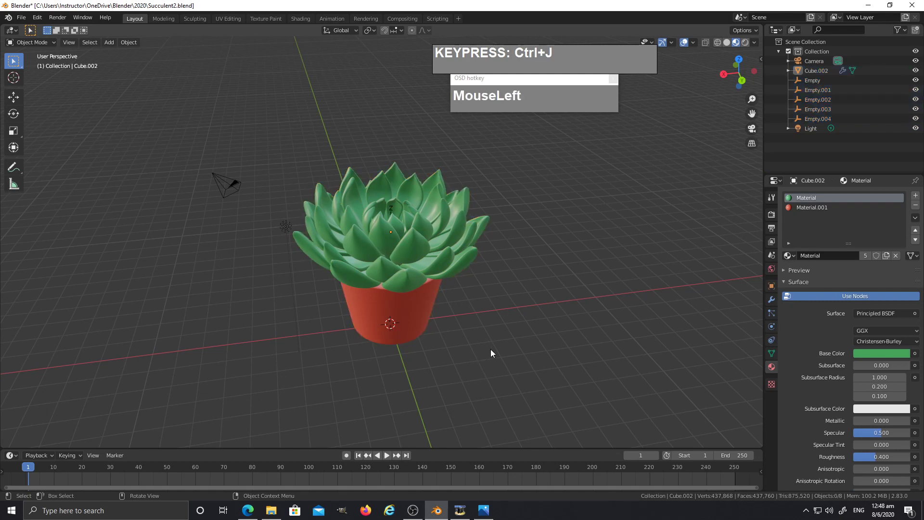
middle_click(480, 333)
drag(520, 331, 547, 373)
middle_click(519, 362)
drag(528, 364, 333, 157)
middle_click(473, 337)
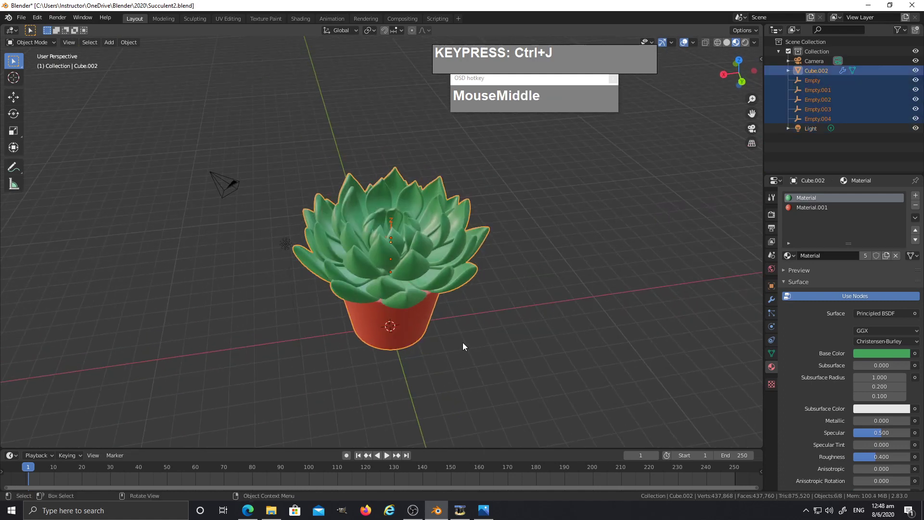
key(ctrl+j)
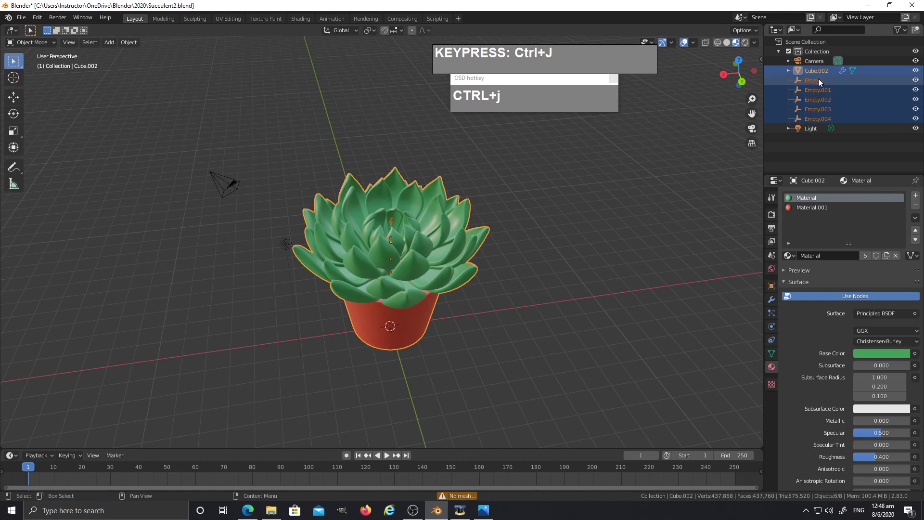
Show the joined plant's modifier settings, test moving it and cancel to put it back
click(815, 72)
middle_click(513, 273)
click(791, 69)
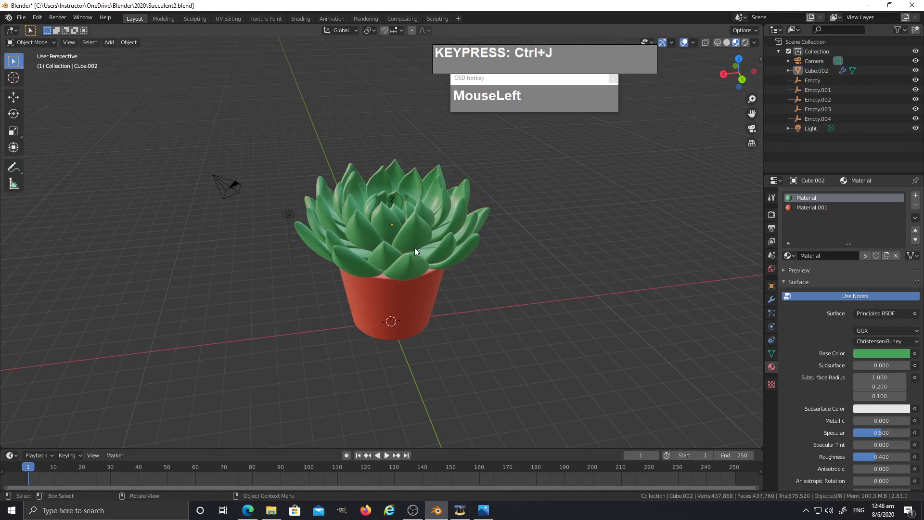
key(g)
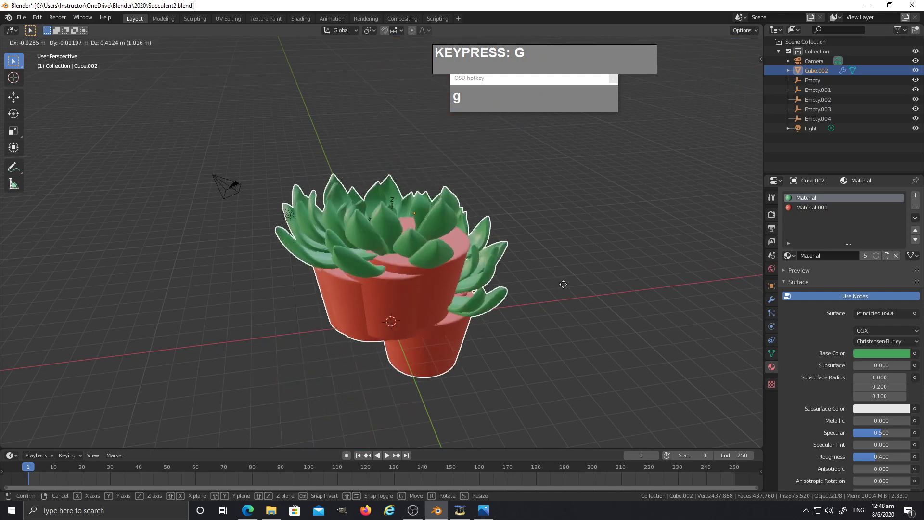
right_click(588, 288)
scroll(up, 3)
middle_click(519, 315)
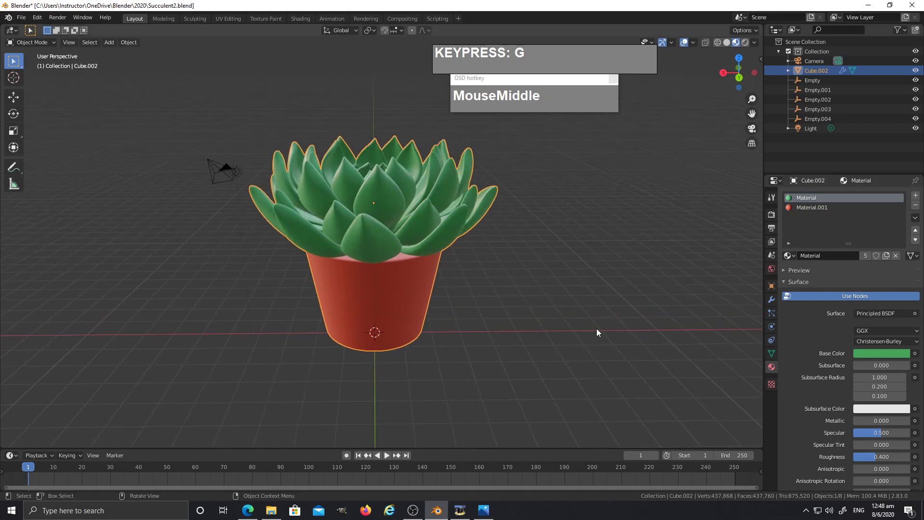
Box-select the five leftover empties and delete them, keeping the joined plant
click(528, 308)
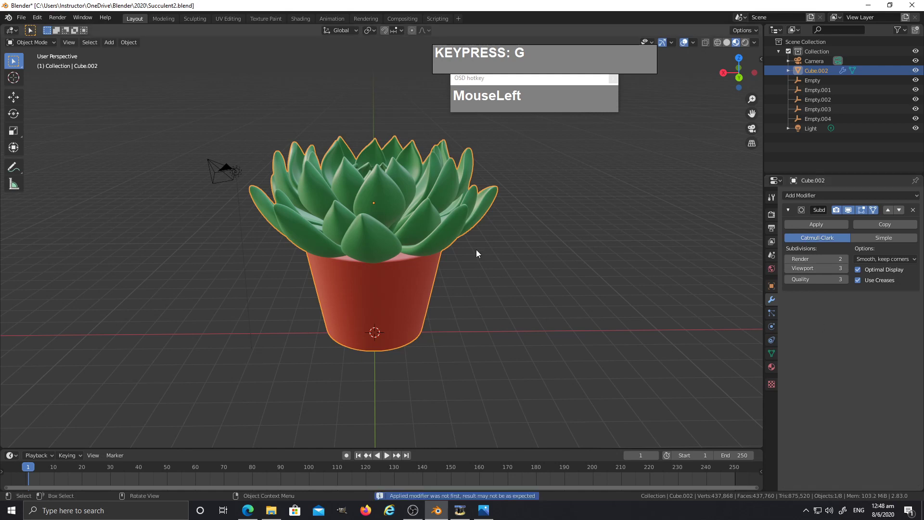
middle_click(535, 278)
click(548, 277)
drag(500, 255, 886, 123)
click(829, 82)
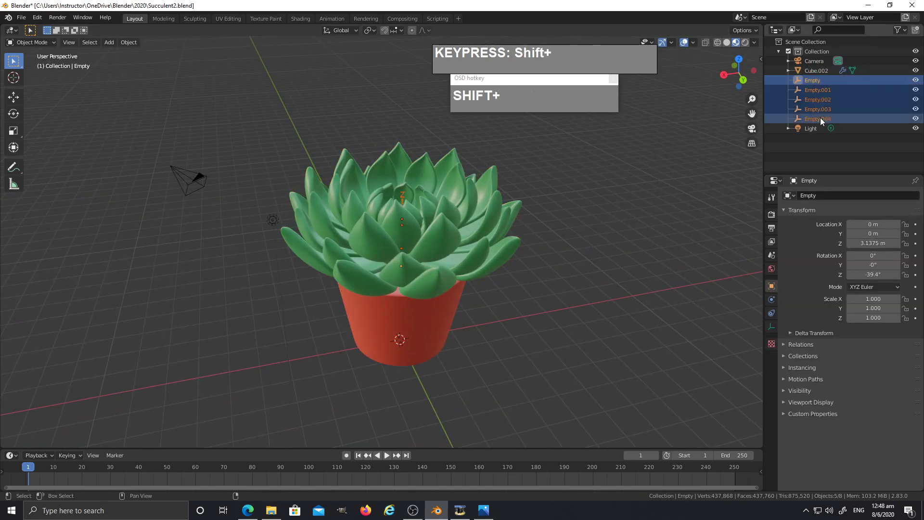
key(Delete)
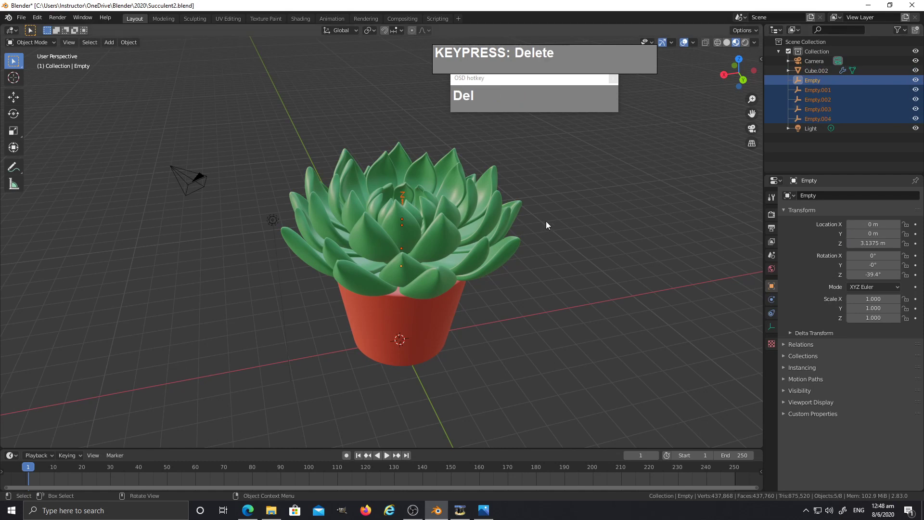
click(593, 204)
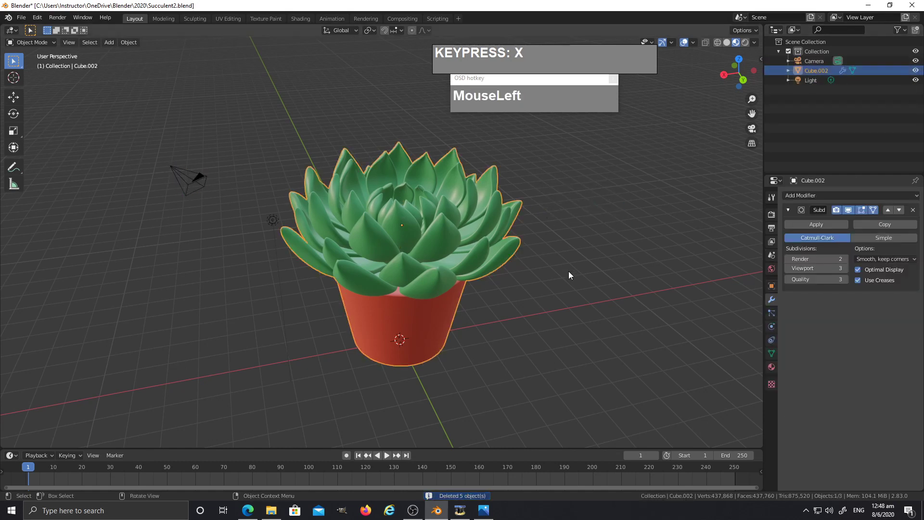
Orbit around the remaining potted succulent to check it
drag(570, 275, 558, 291)
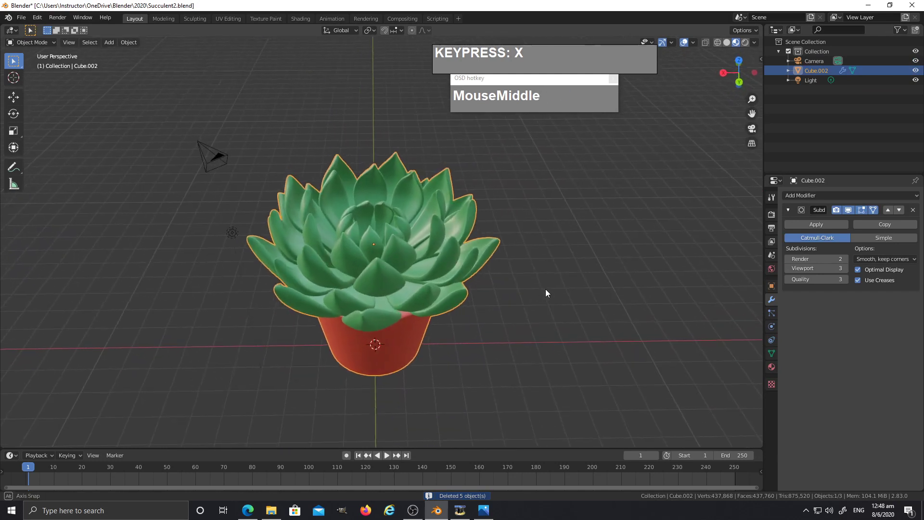
scroll(up, 3)
middle_click(548, 355)
scroll(down, 3)
click(428, 309)
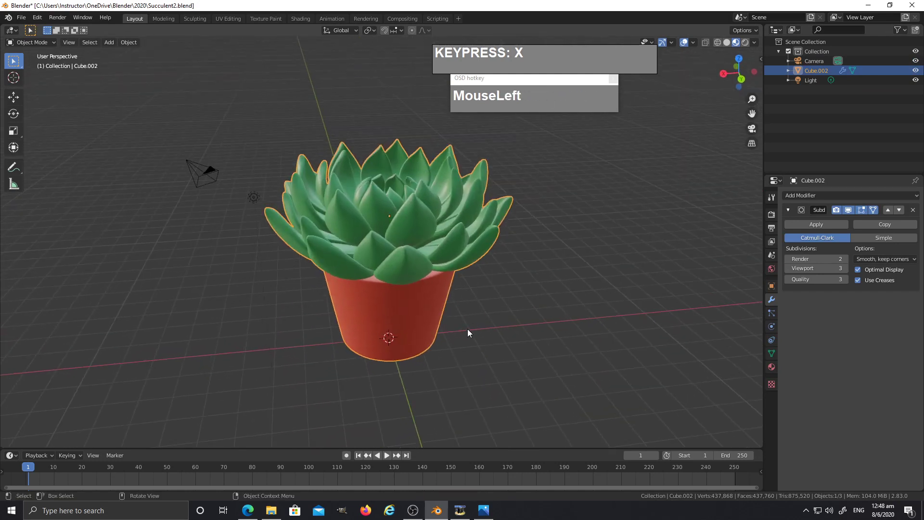
Inspect the pot rim in edit mode, return to objects and begin closing via the File menu
key(Tab)
scroll(up, 3)
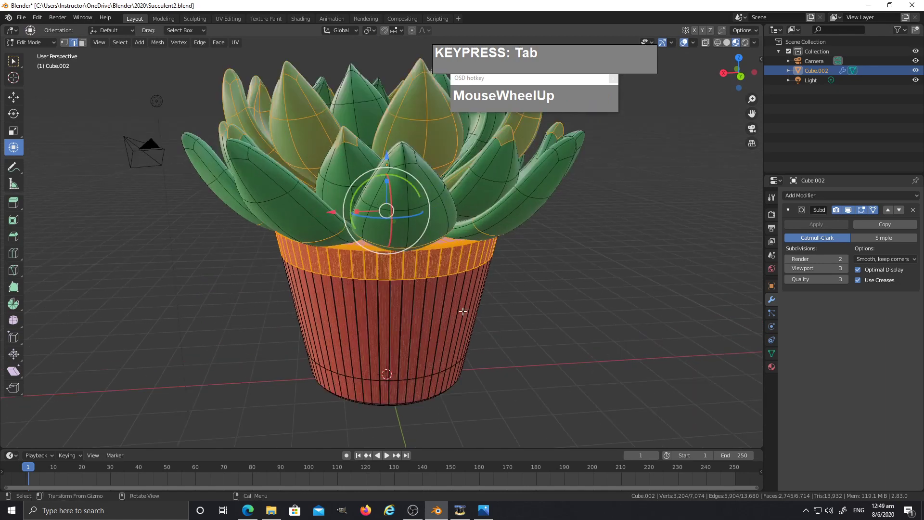
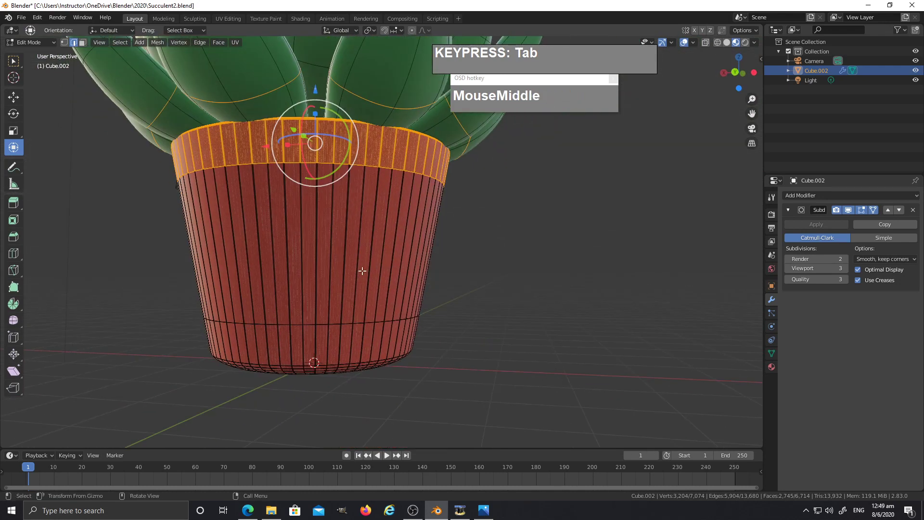
key(Tab)
scroll(down, 3)
middle_click(394, 289)
click(23, 20)
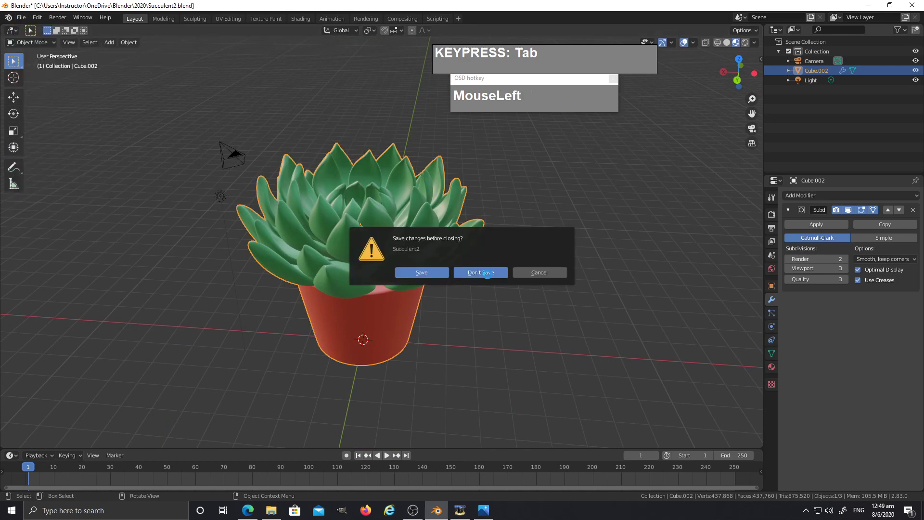
Orbit slightly around the reopened succulent with its empties and separate parts
middle_click(486, 298)
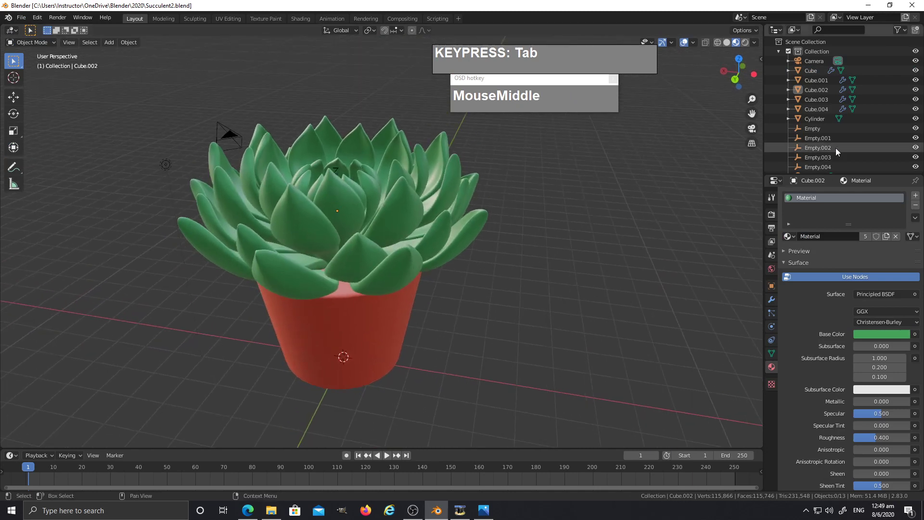
scroll(down, 3)
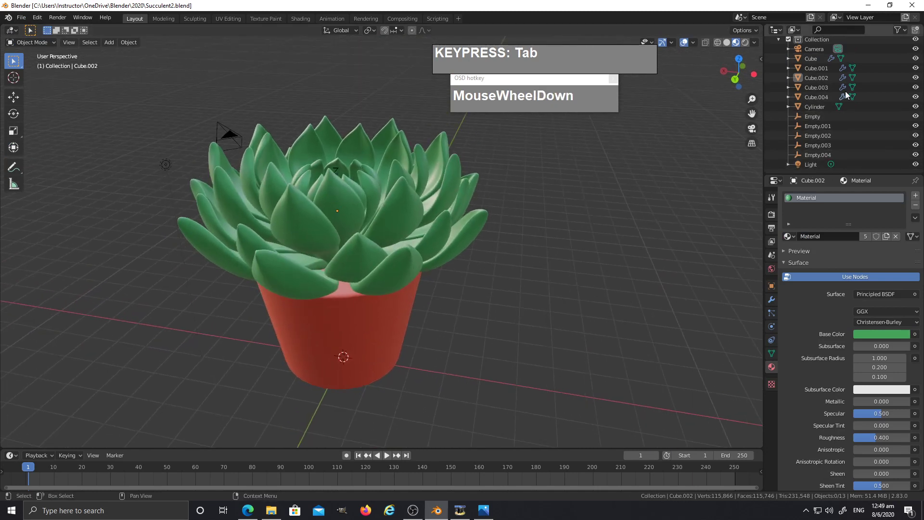
middle_click(413, 292)
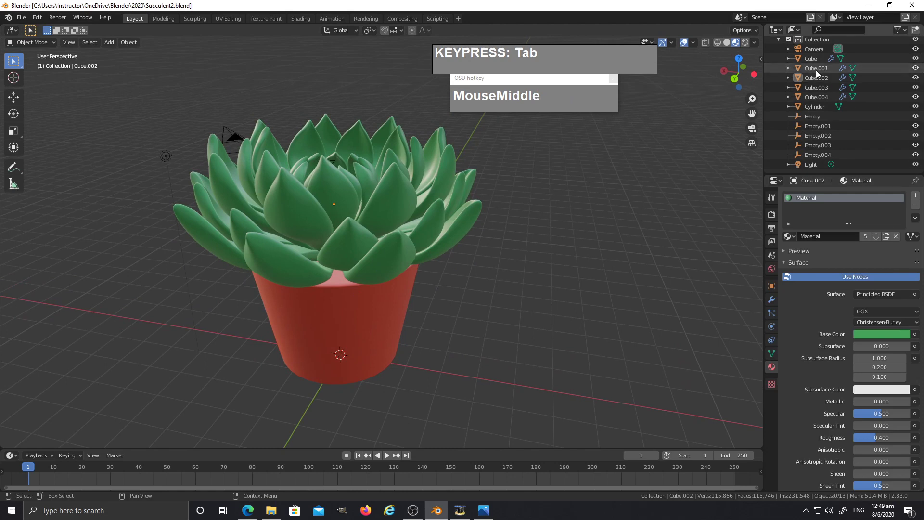
Check the leaf rosette and pot, then select the five helper empties in the outliner
click(814, 62)
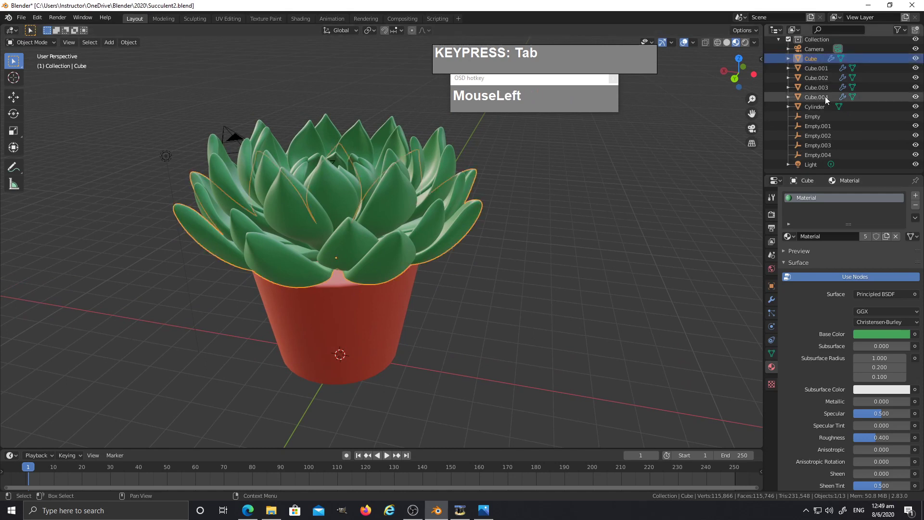
click(823, 99)
click(824, 108)
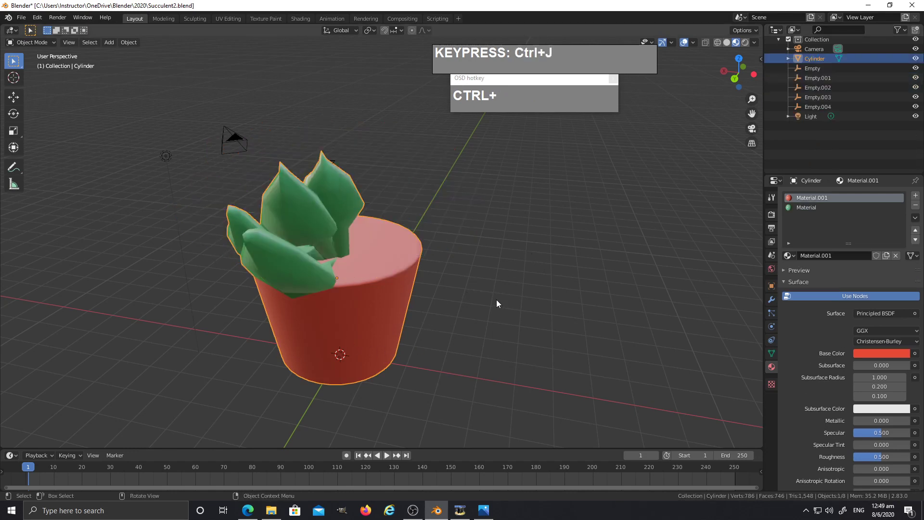
drag(499, 315, 357, 327)
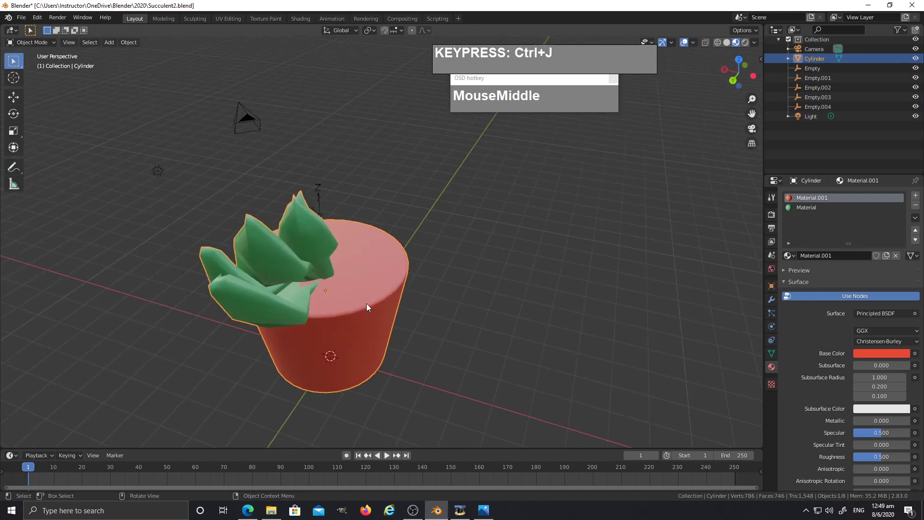
key(ctrl+z)
drag(885, 116, 835, 167)
scroll(down, 3)
click(825, 153)
Delete the five selected empties, leaving the leaves, pot, camera and light
key(x)
click(482, 295)
middle_click(503, 313)
click(381, 356)
click(488, 236)
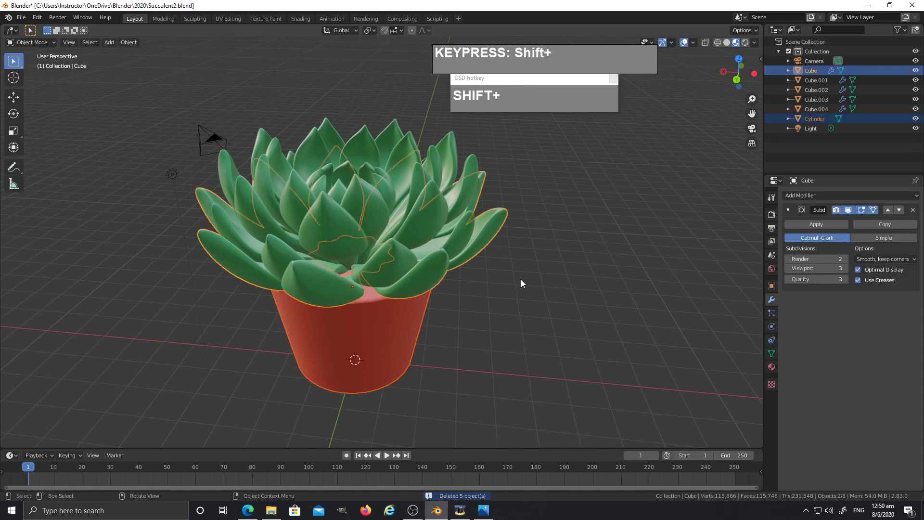
scroll(down, 3)
drag(498, 277, 824, 87)
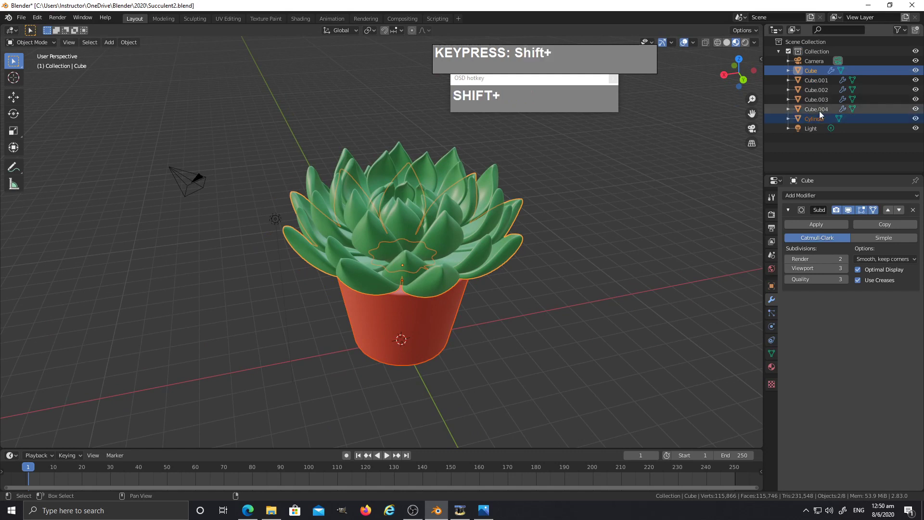
Join the leaf layers and pot into one mesh and nudge a leaf-tip vertex with proportional editing
click(817, 83)
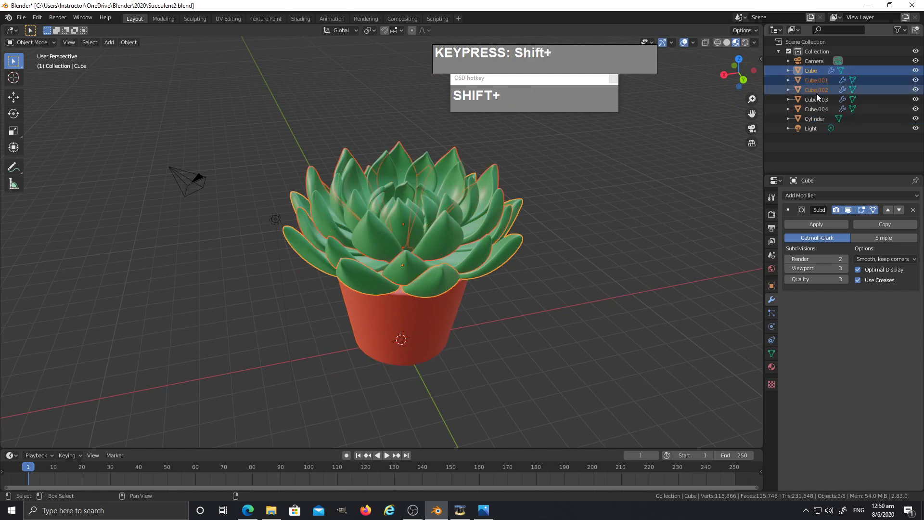
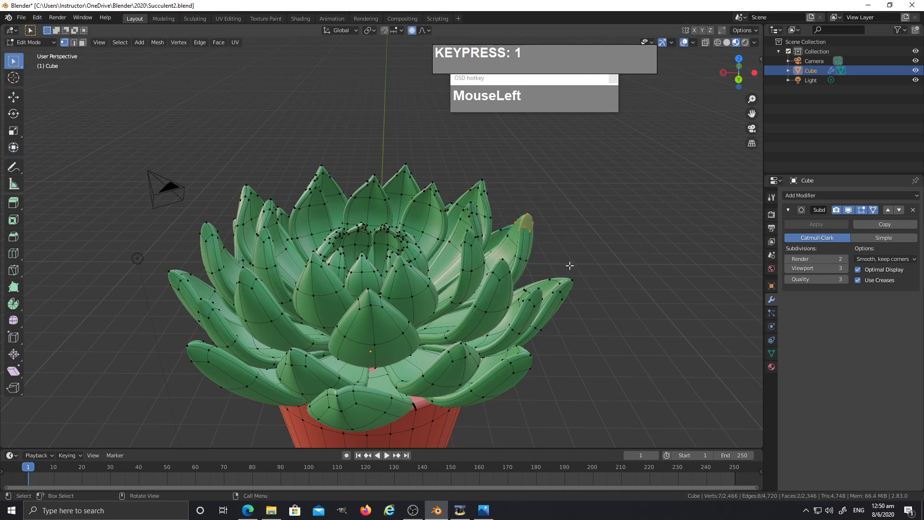
key(g)
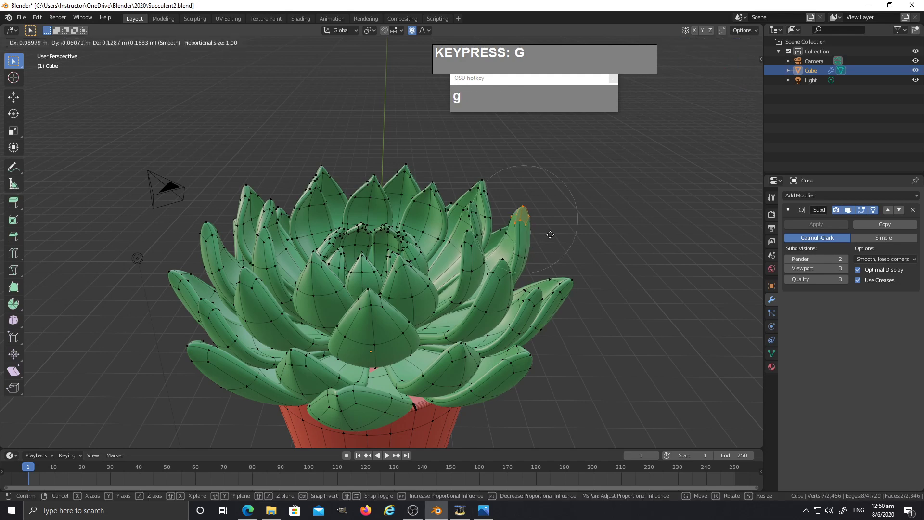
scroll(up, 3)
scroll(down, 3)
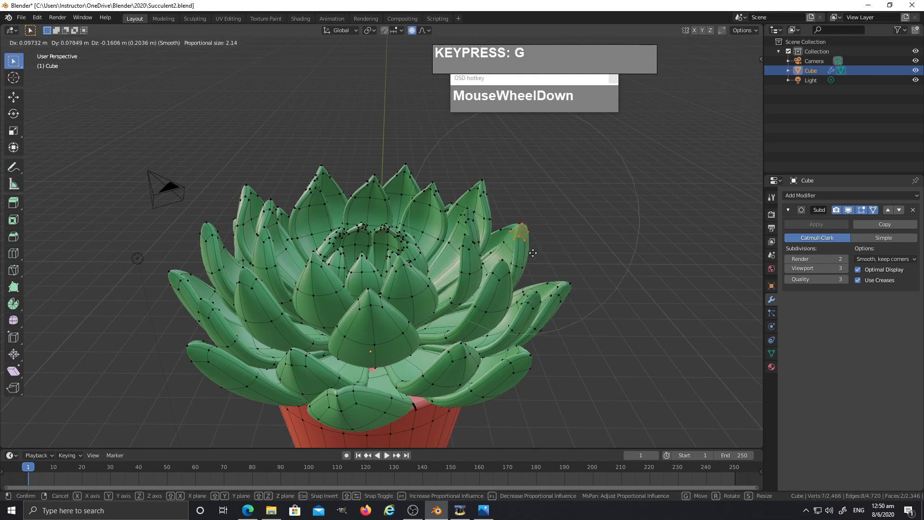
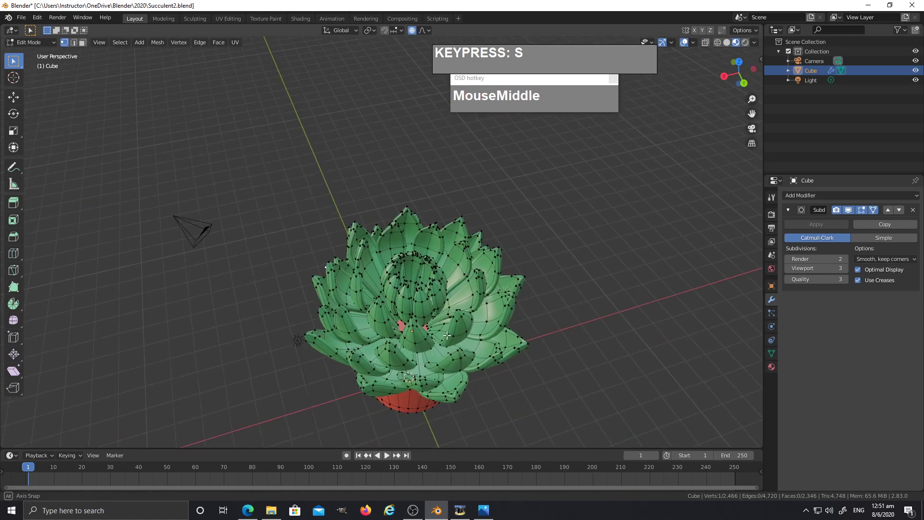
Return to Object Mode and view the merged succulent mesh whole
key(Tab)
middle_click(456, 298)
middle_click(482, 347)
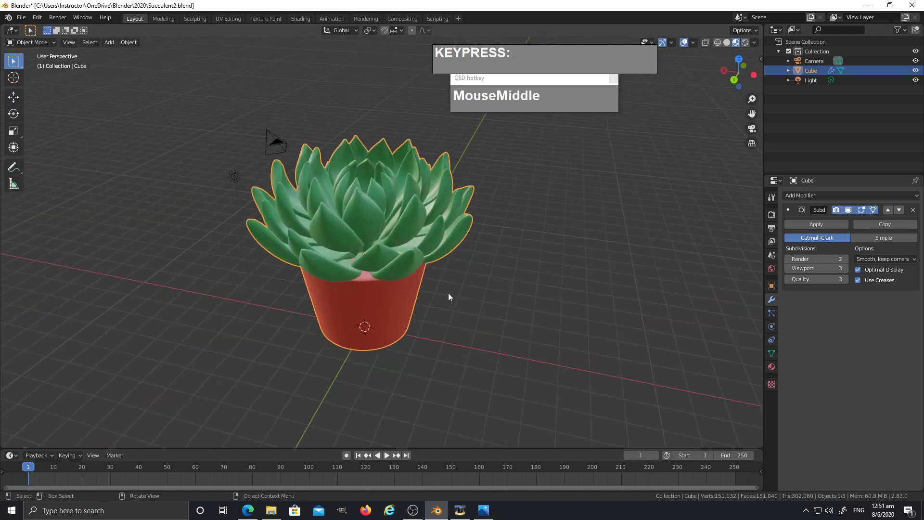
scroll(up, 3)
middle_click(471, 308)
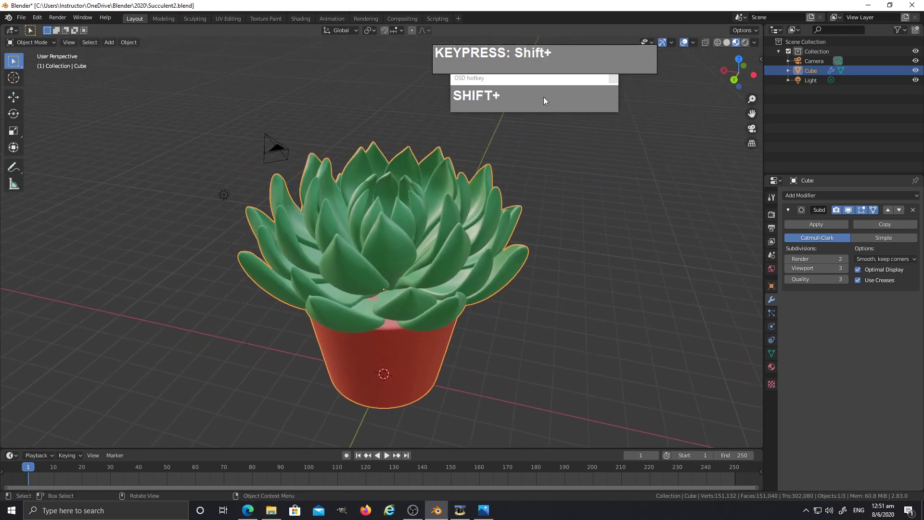
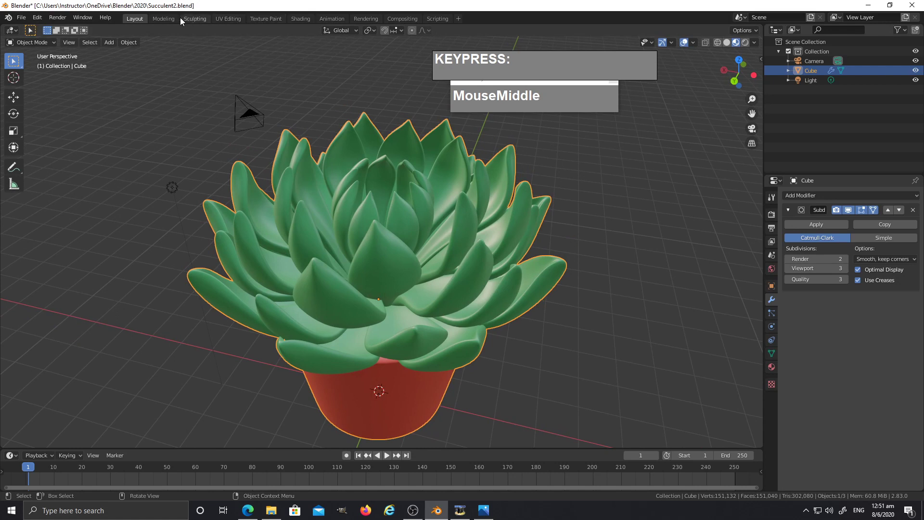
Switch to the Shading workspace and enlarge the lit 3D preview of the potted succulent beside its nodes
click(305, 22)
middle_click(546, 258)
click(574, 59)
scroll(up, 3)
middle_click(490, 177)
drag(524, 205, 513, 194)
middle_click(511, 236)
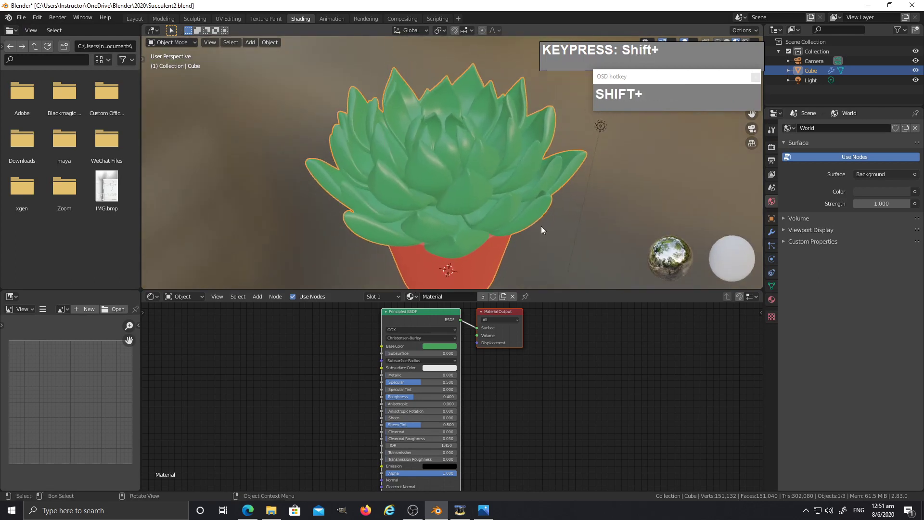